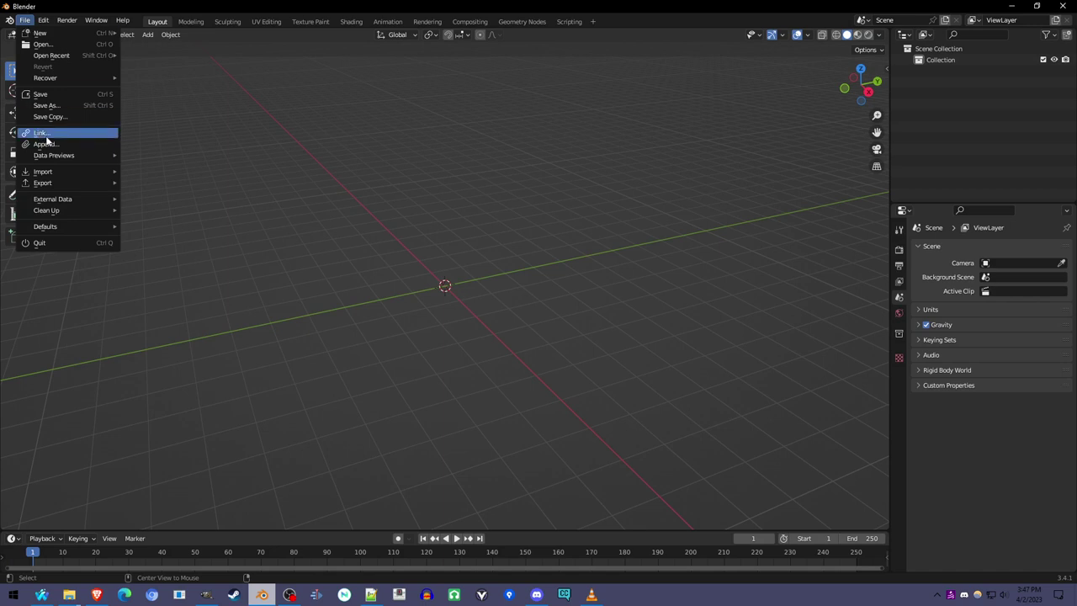
Step: Append the Armature object from Default Humanoid Rig.blend in Downloads into the scene
click(62, 149)
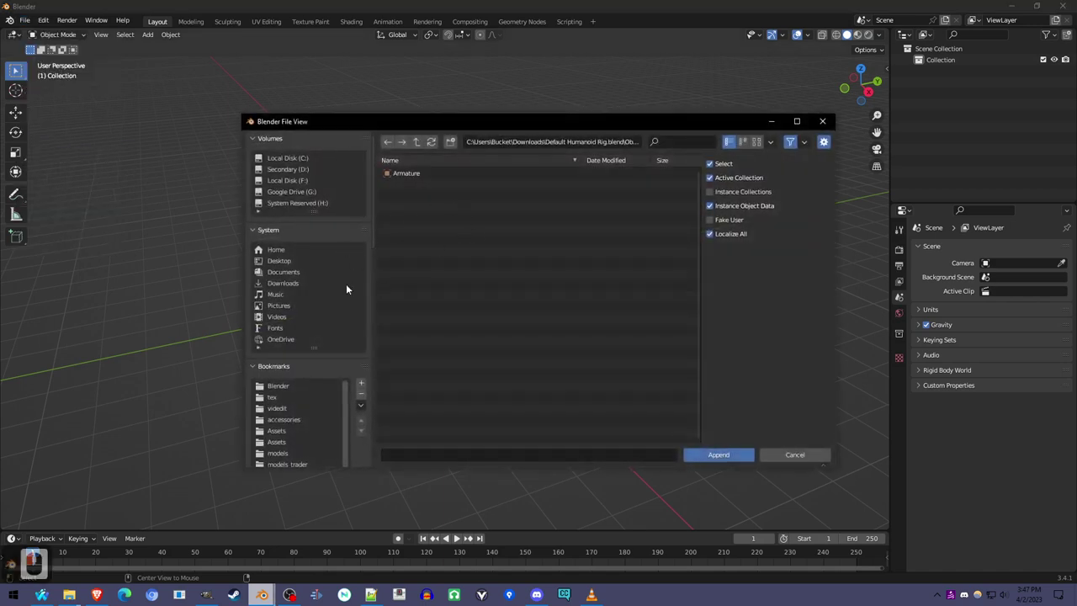
click(305, 281)
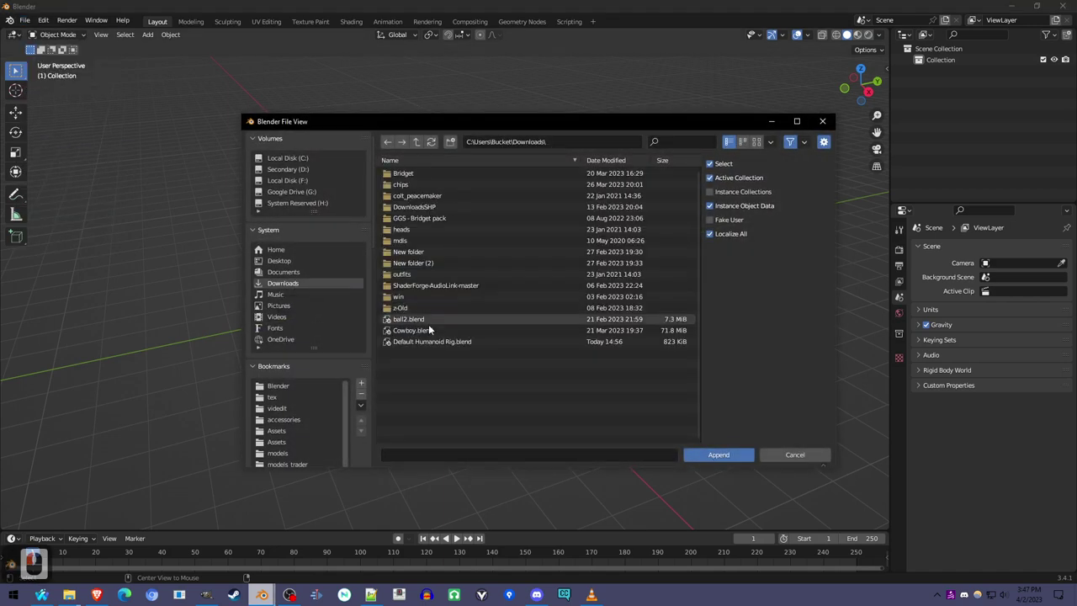
click(452, 342)
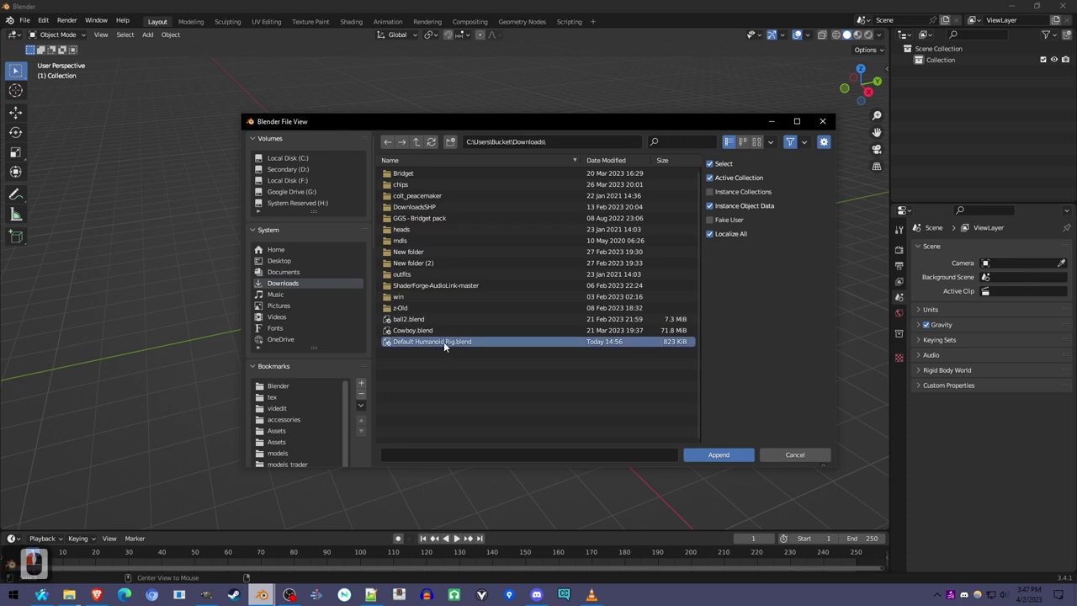
double_click(452, 343)
double_click(429, 242)
click(432, 174)
Step: Frame the skeleton, select the Armature and show its Object Data properties
scroll(up, 3)
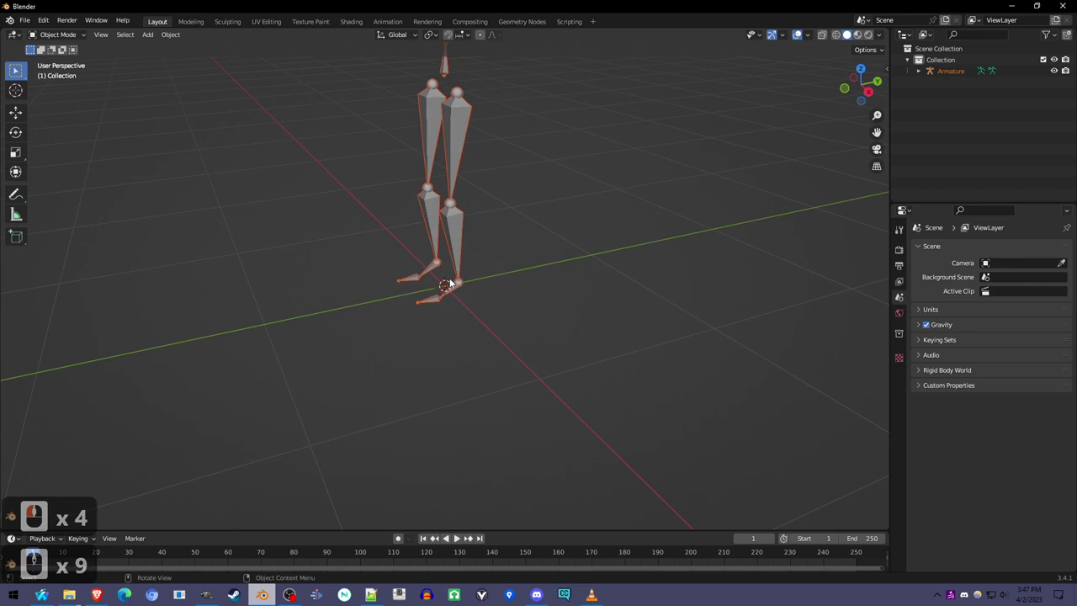
scroll(down, 3)
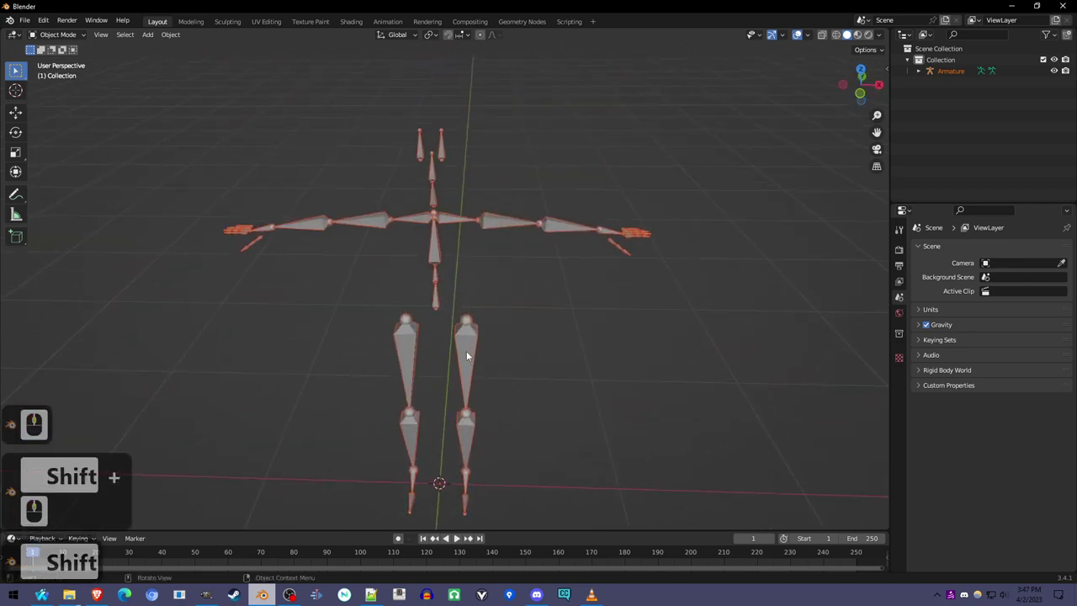
scroll(up, 3)
middle_click(452, 315)
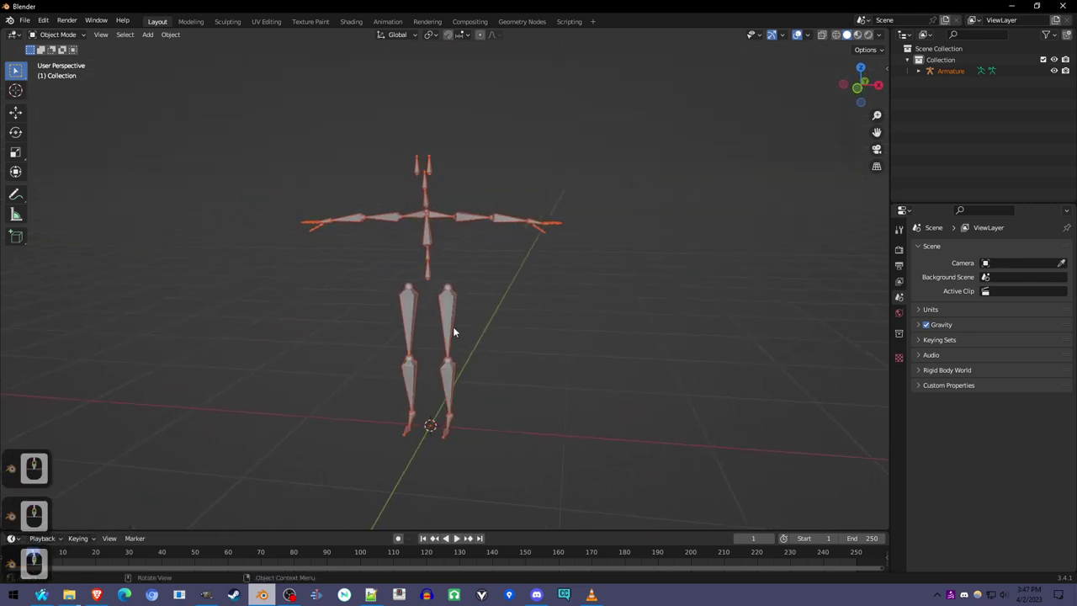
middle_click(453, 323)
drag(452, 321, 904, 403)
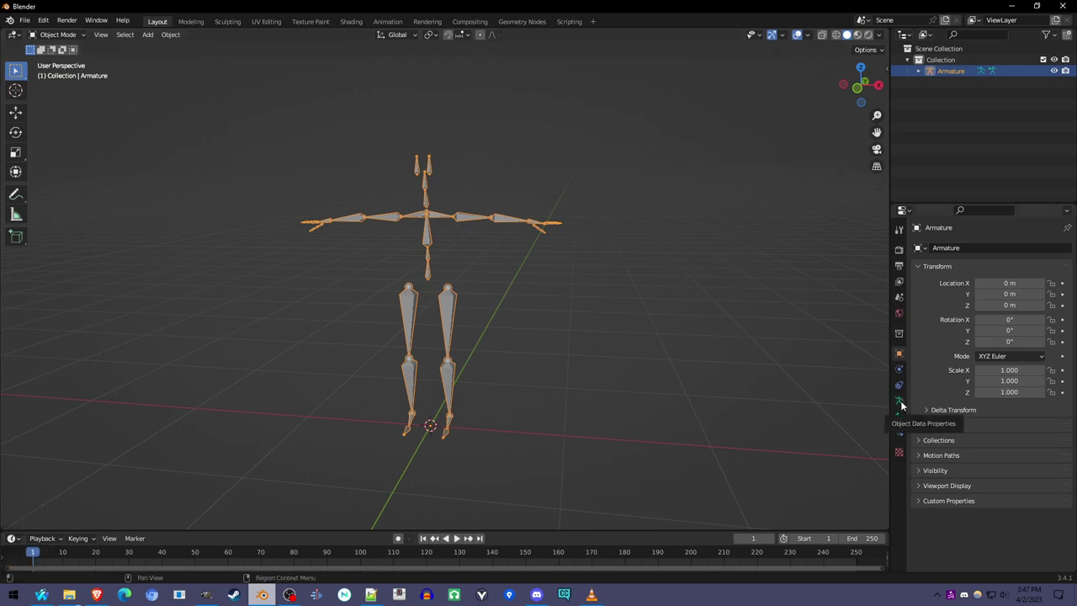
drag(905, 404, 903, 404)
Step: Set the armature to display in front and bring up the Add menu for a new mesh
drag(932, 408, 1007, 478)
drag(1008, 478, 436, 195)
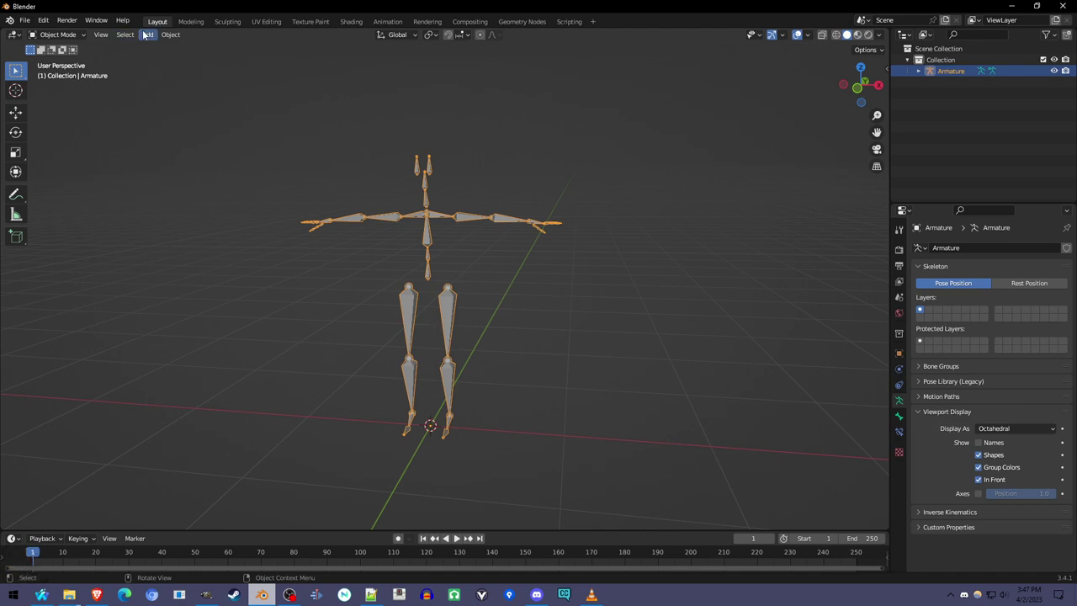
drag(143, 27, 302, 92)
Step: Add an Ico Sphere and move it up onto the skeleton's torso
drag(301, 92, 449, 317)
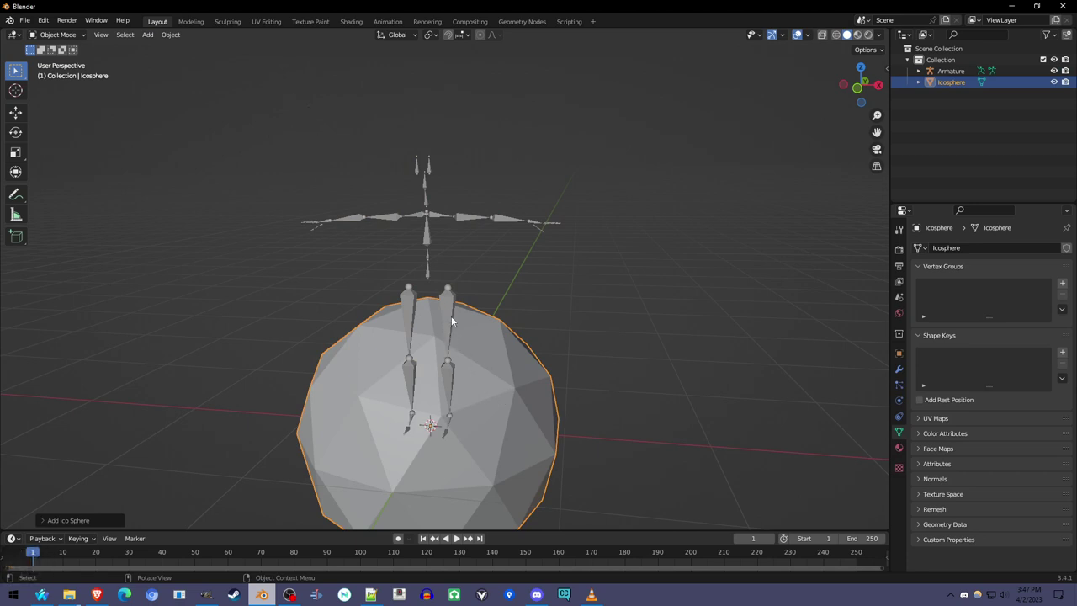
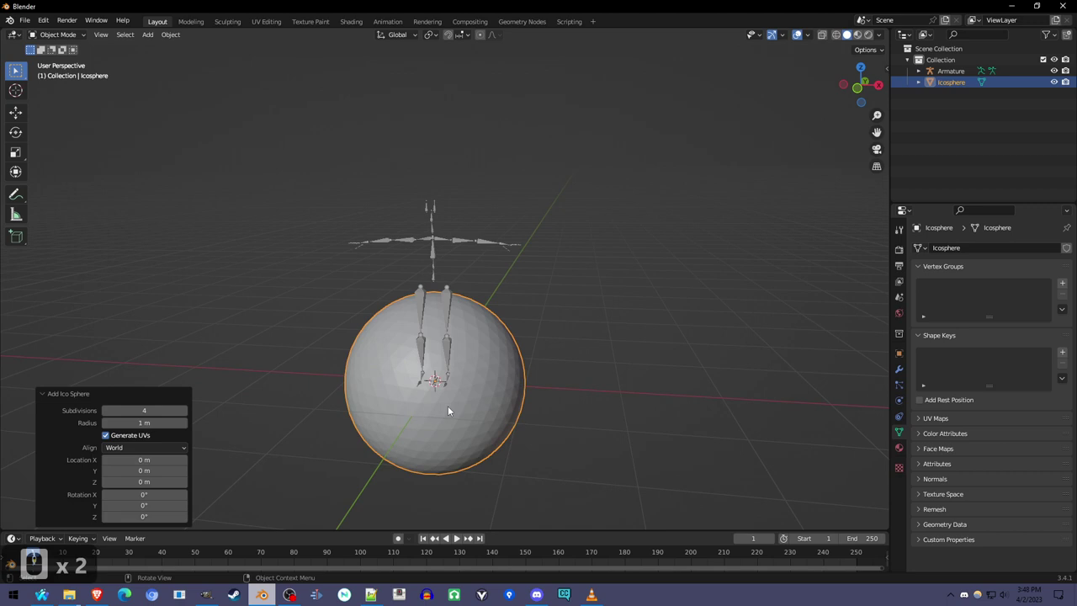
middle_click(460, 419)
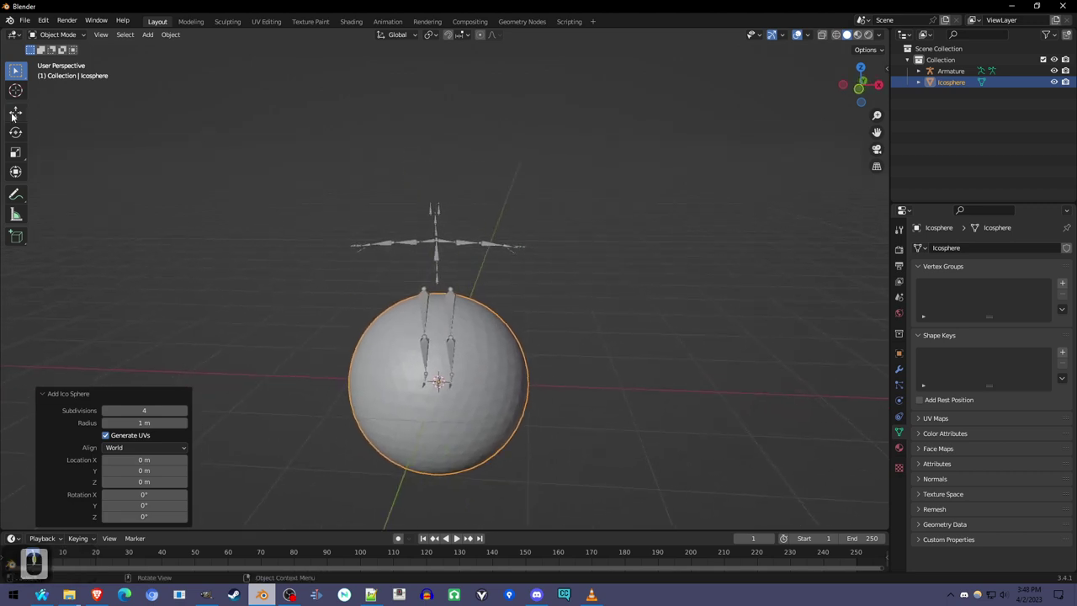
click(17, 113)
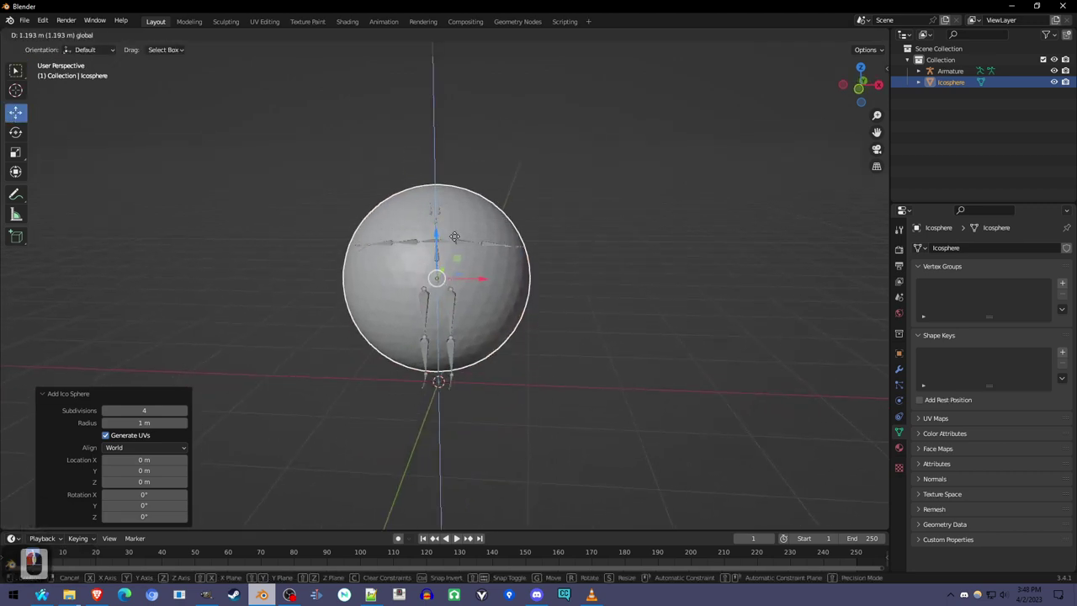
click(461, 241)
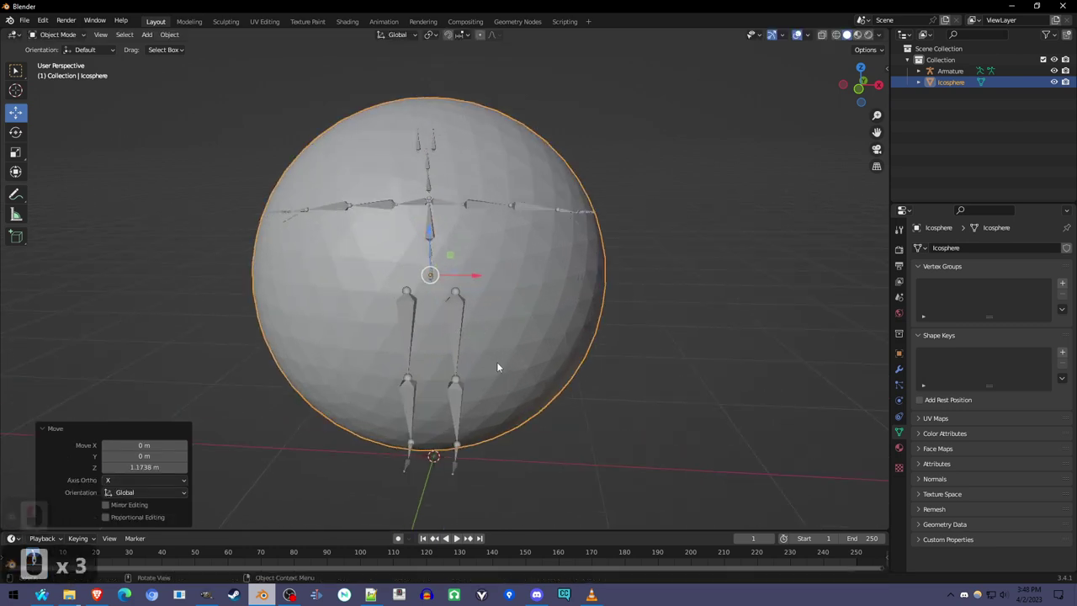
middle_click(491, 331)
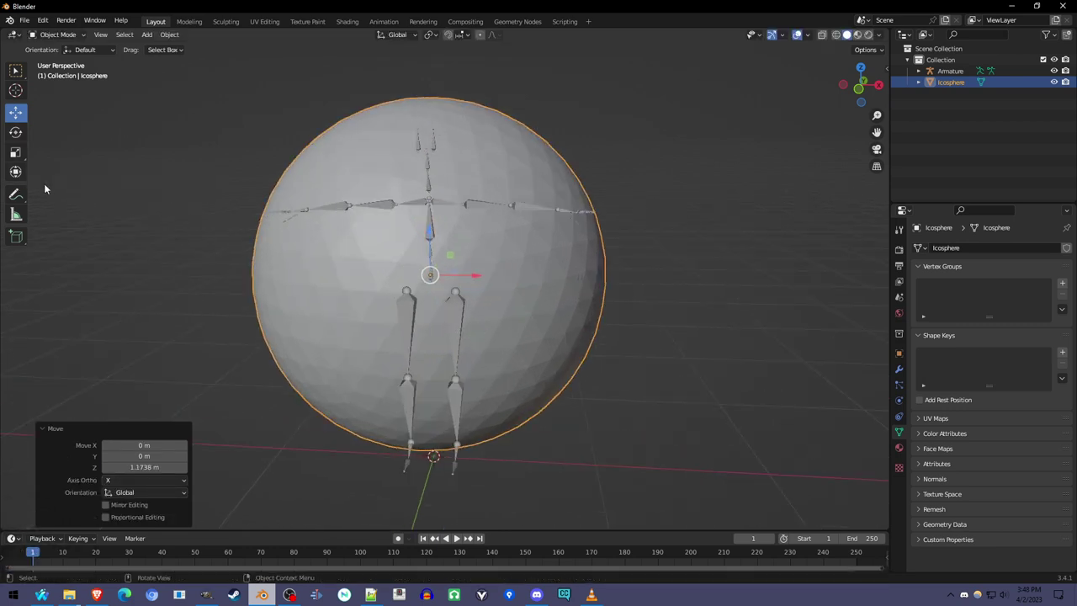
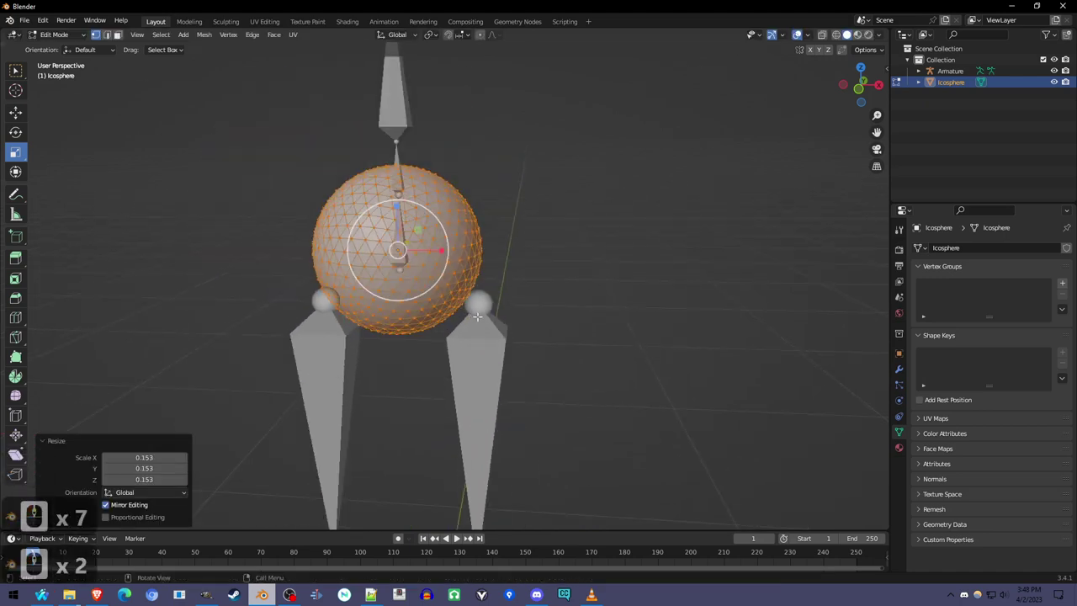
Step: Scale the icosphere down to a small ball at the hips and leave Edit Mode
key(Tab)
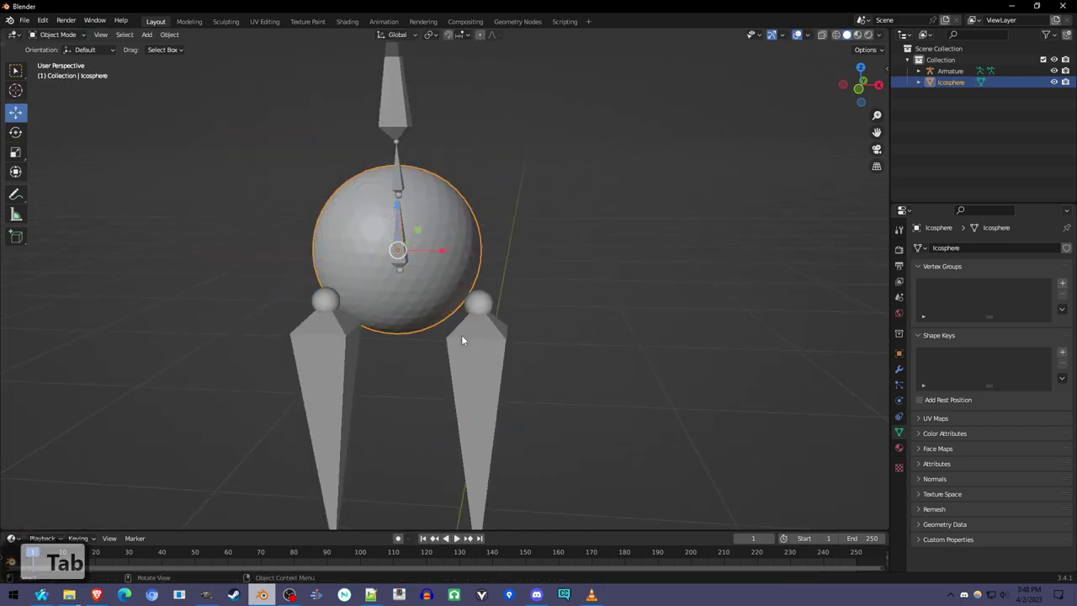
drag(501, 339, 295, 167)
drag(295, 168, 295, 167)
Step: Enter Sculpt Mode with the Draw brush at 50 px radius and X-axis mirroring
click(248, 136)
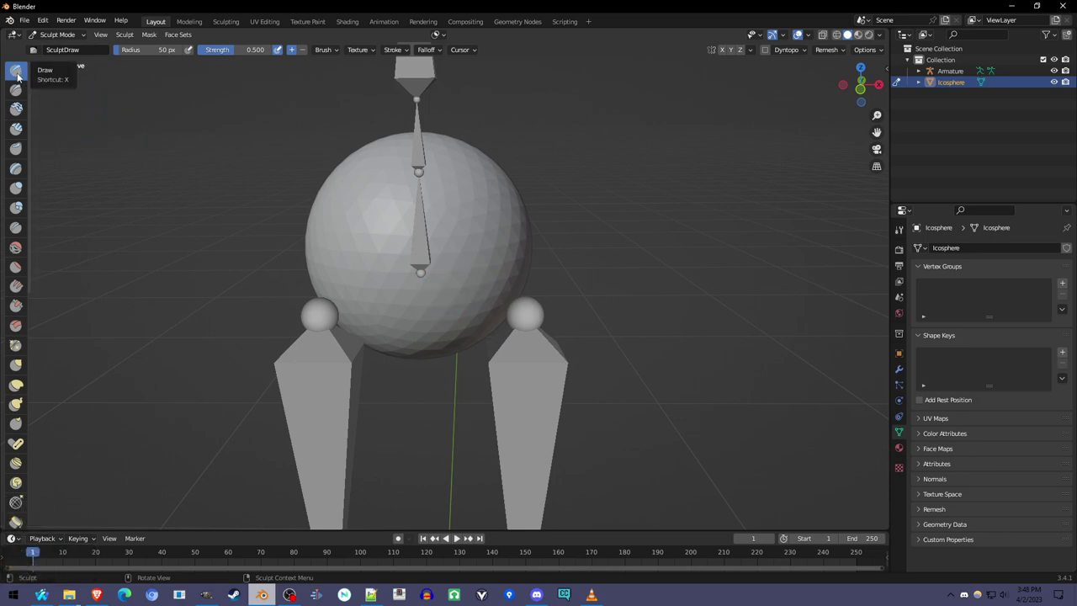
click(232, 50)
scroll(up, 3)
click(232, 50)
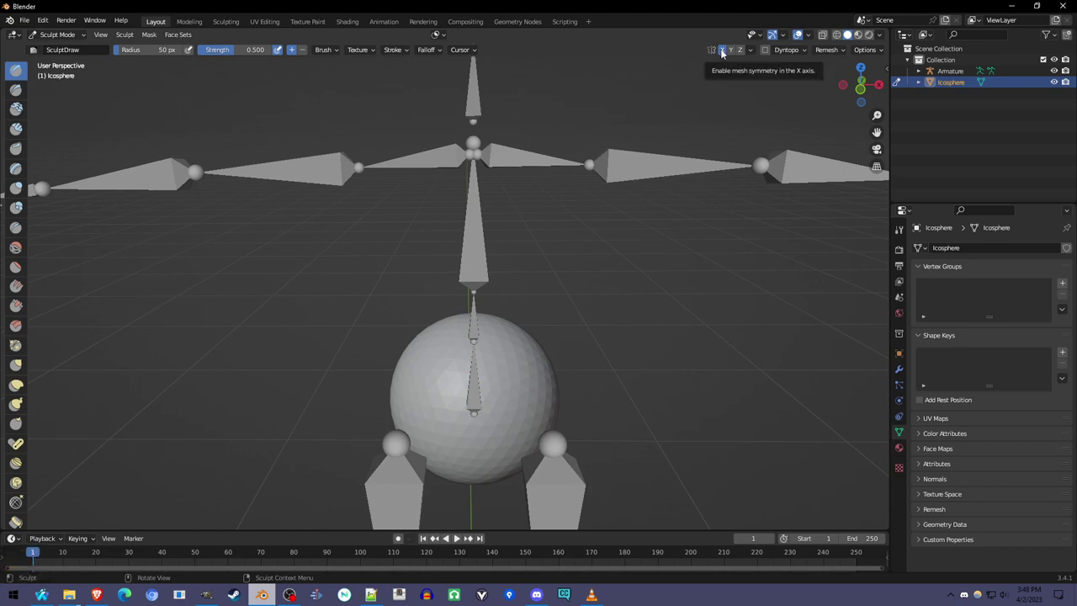
scroll(up, 3)
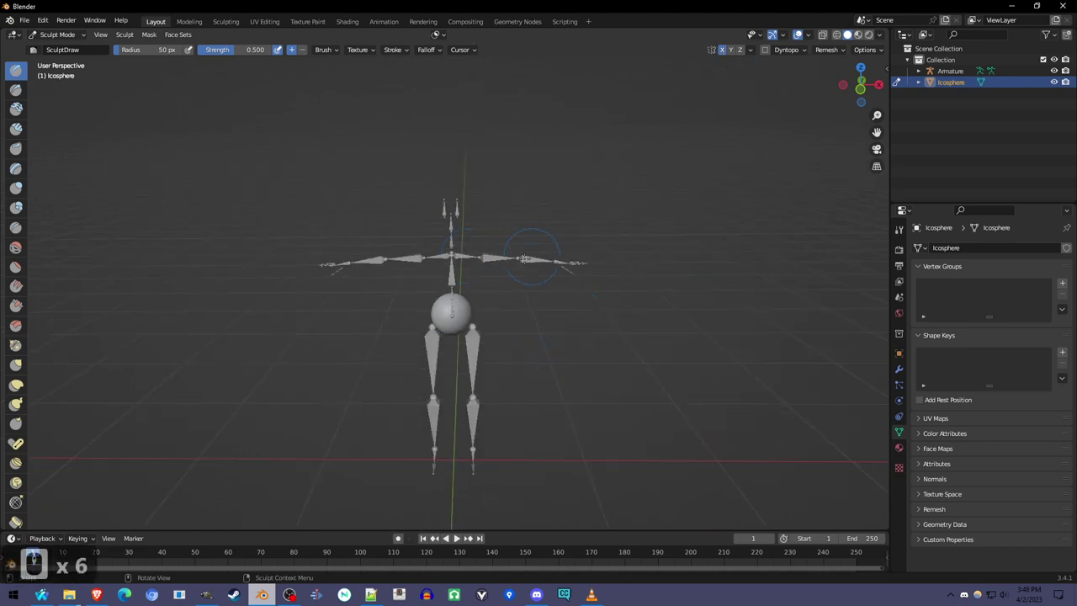
middle_click(232, 50)
middle_click(233, 50)
middle_click(232, 49)
middle_click(232, 49)
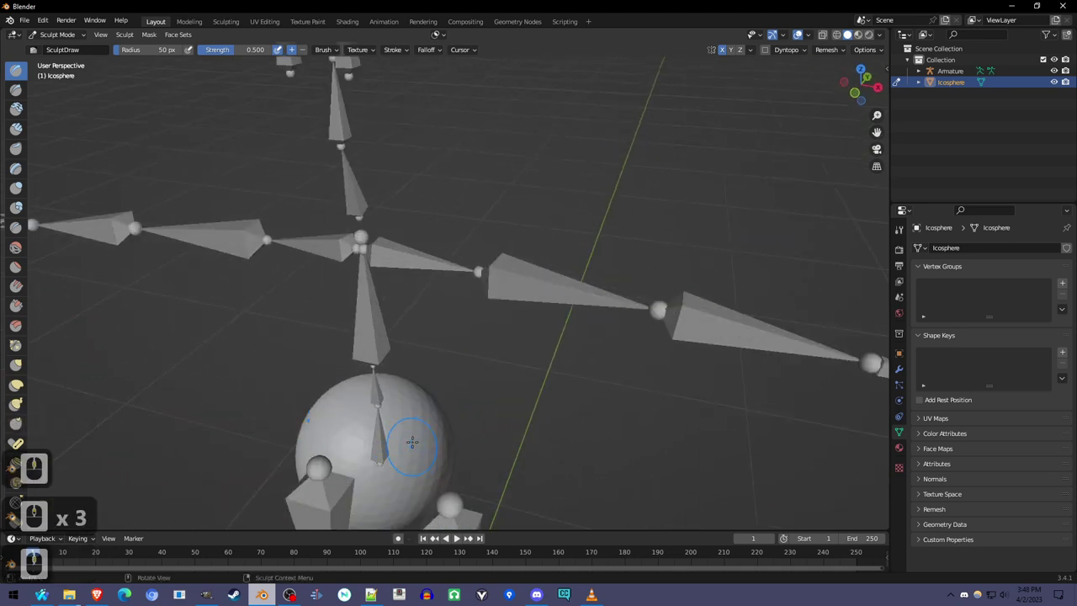
middle_click(233, 49)
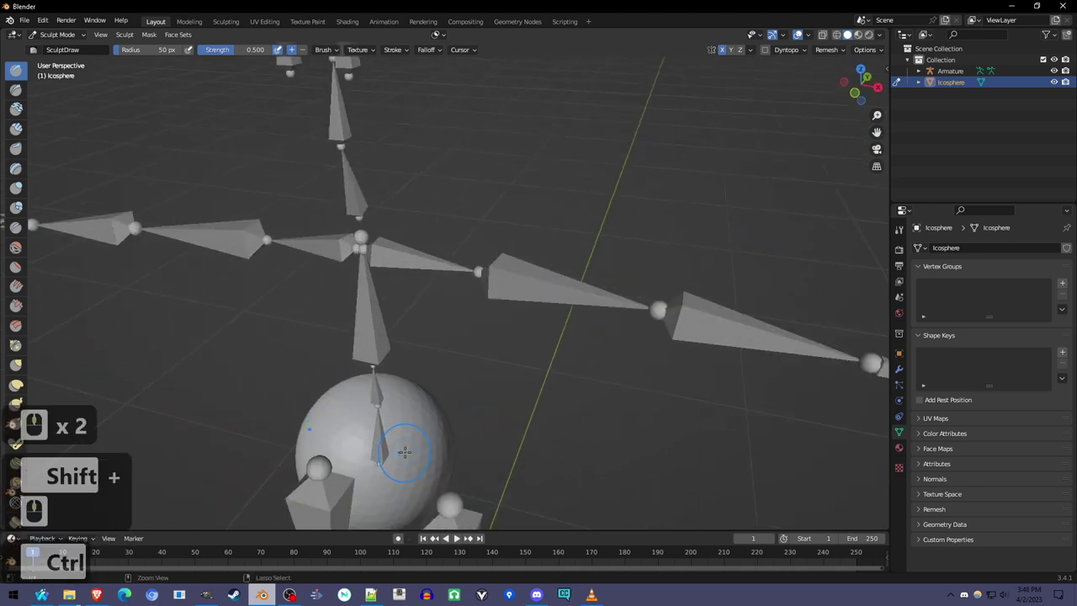
middle_click(233, 50)
Step: Inspect the ball from several sides and try a different sculpting brush on it
scroll(up, 3)
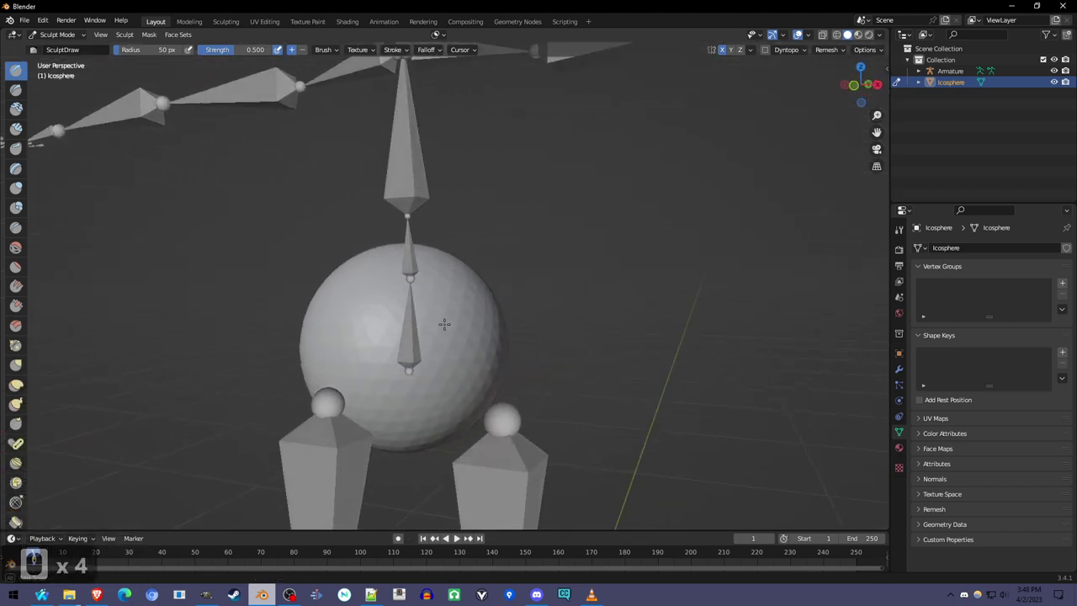
middle_click(232, 49)
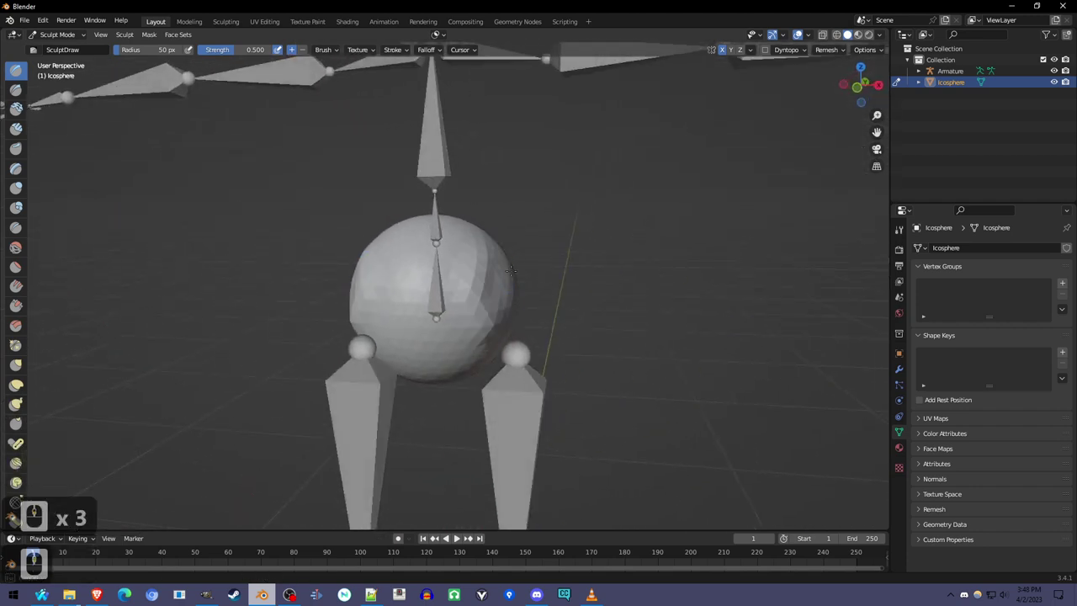
click(232, 50)
click(232, 50)
middle_click(232, 49)
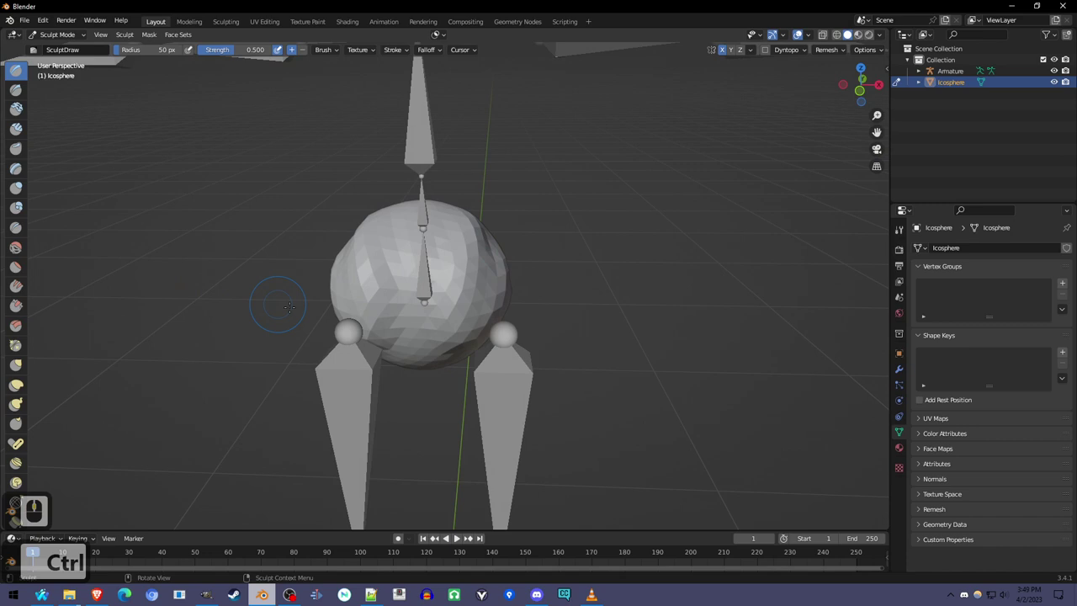
scroll(up, 3)
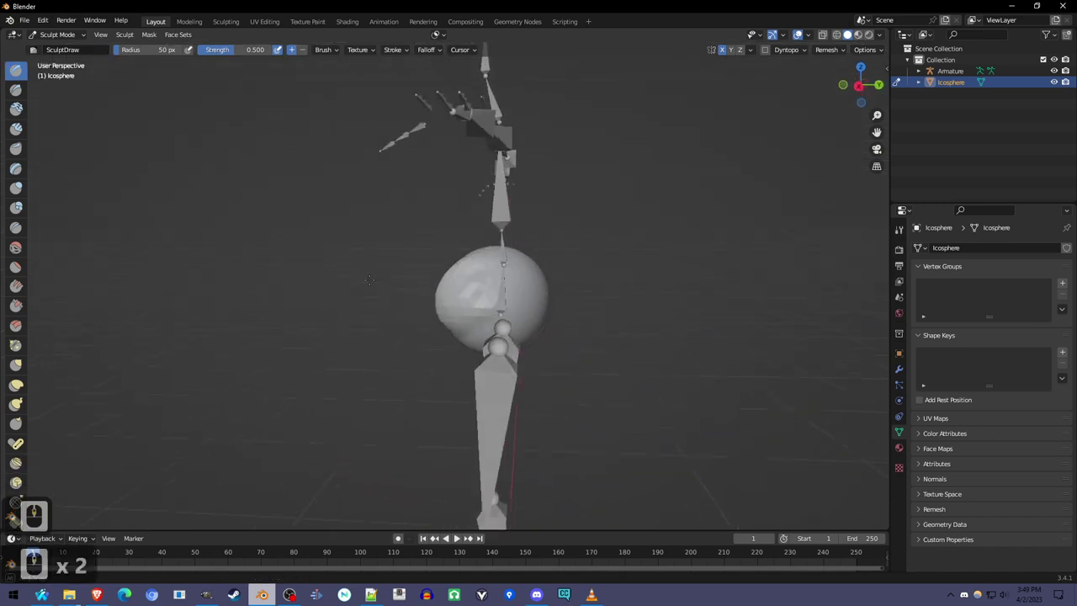
scroll(up, 3)
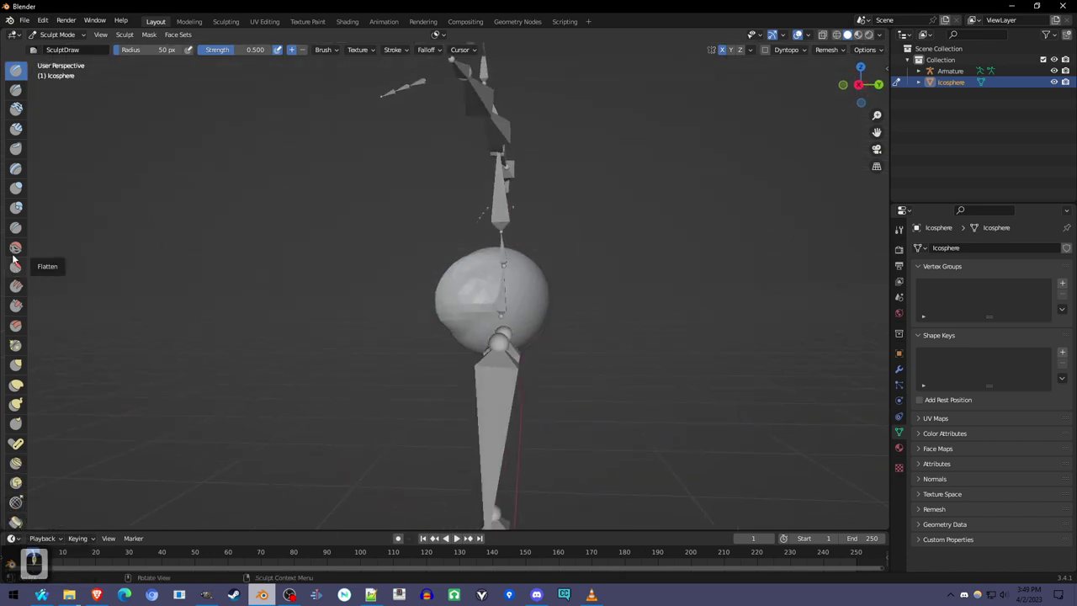
scroll(up, 3)
scroll(up, 3)
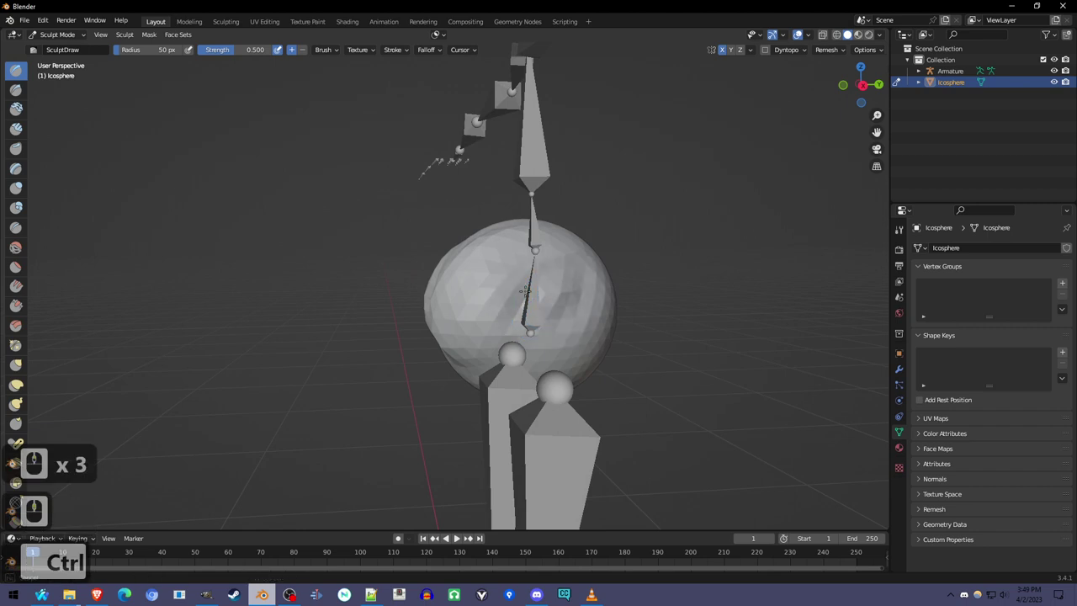
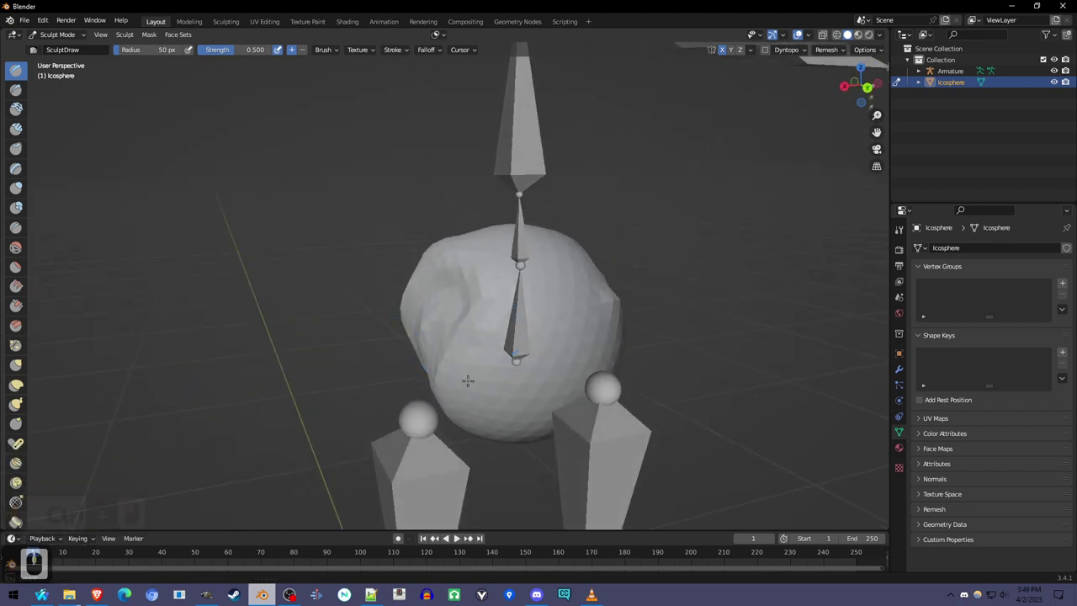
Step: With Draw radius 86 px and strength 0.896, build the ball out into a wide, lumpy torso
click(232, 49)
middle_click(233, 50)
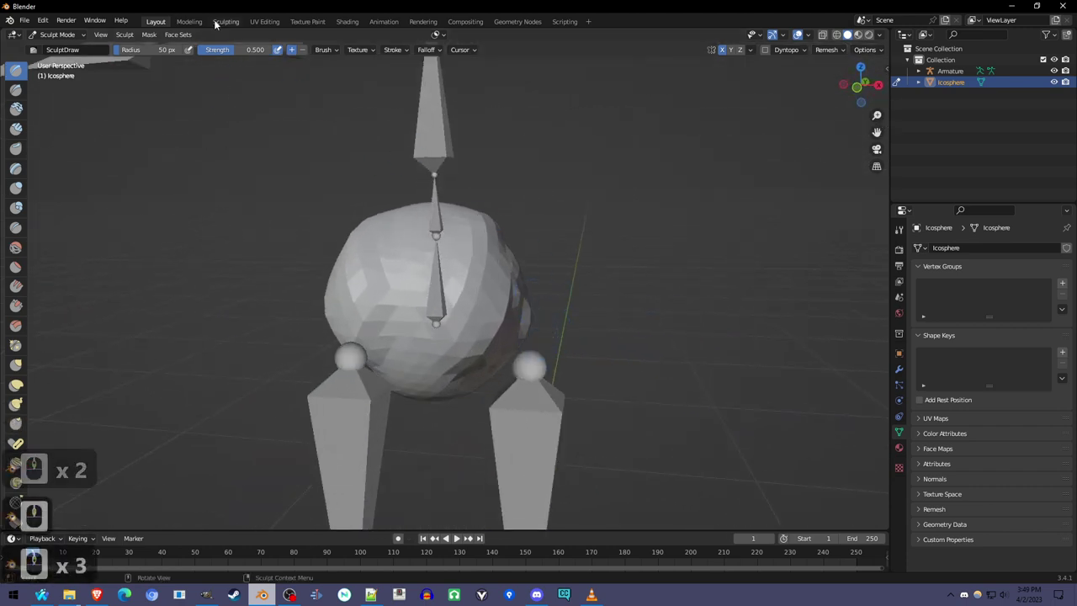
click(237, 49)
click(237, 50)
middle_click(237, 49)
click(237, 50)
click(237, 49)
middle_click(238, 50)
key(ctrl+z)
middle_click(238, 50)
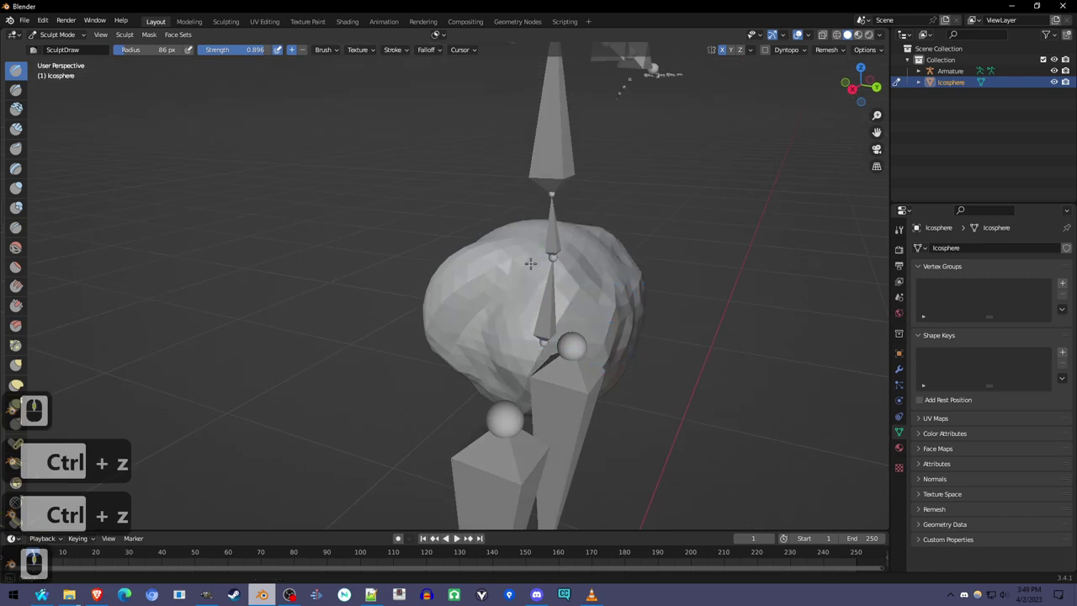
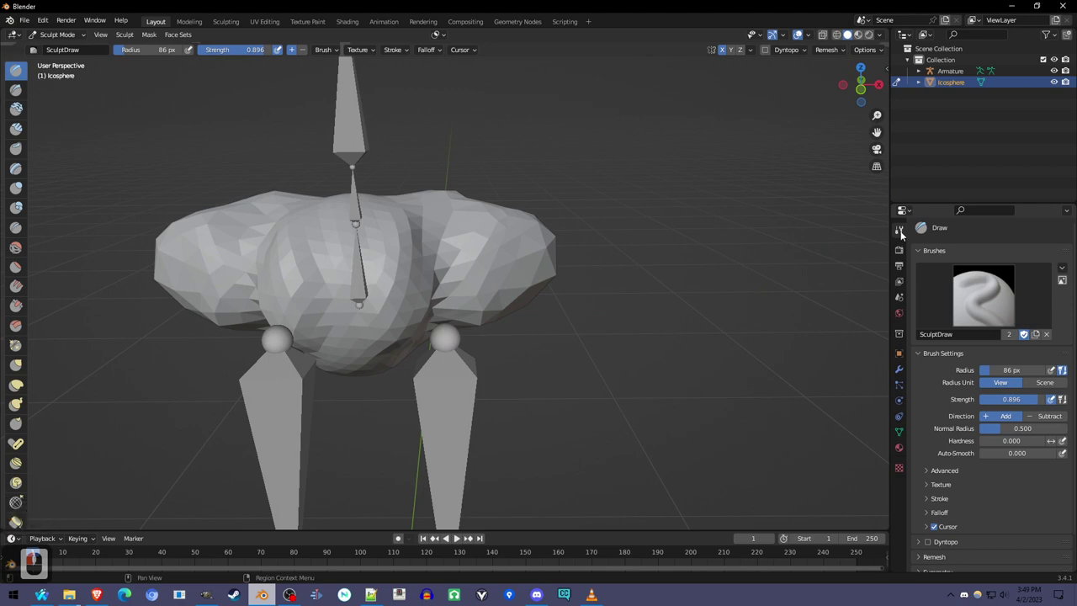
Step: Voxel-remesh the body at about 0.006 m with Fix Poles enabled
middle_click(996, 414)
click(942, 519)
middle_click(976, 354)
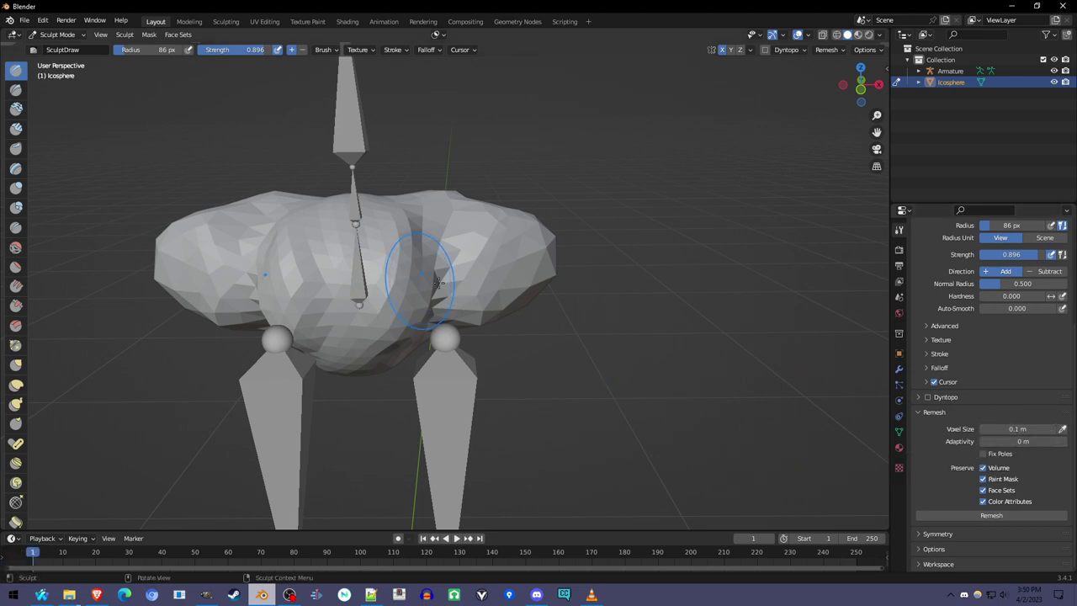
key(r)
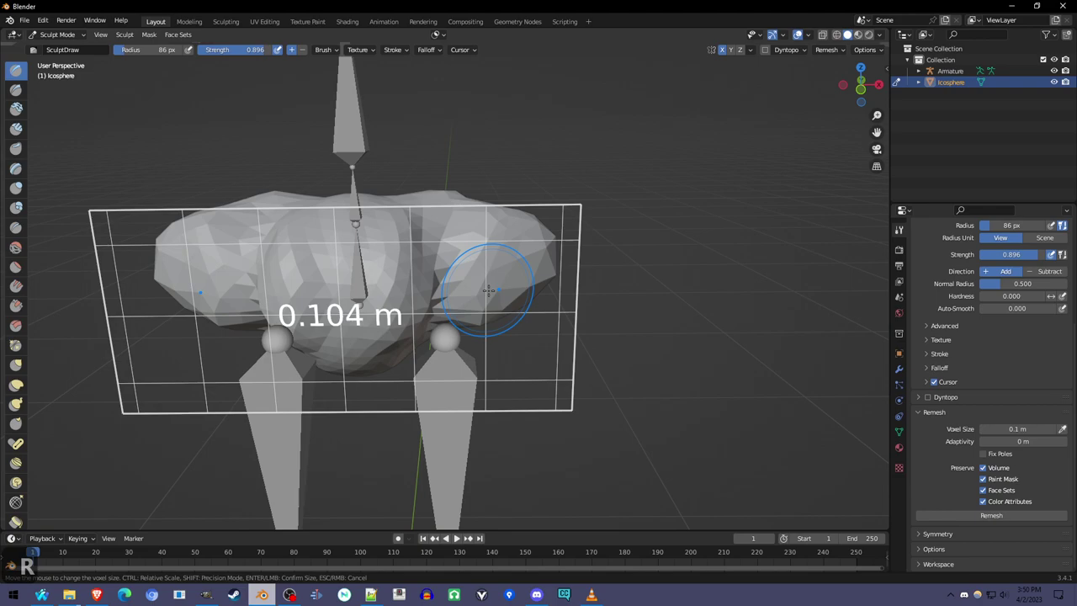
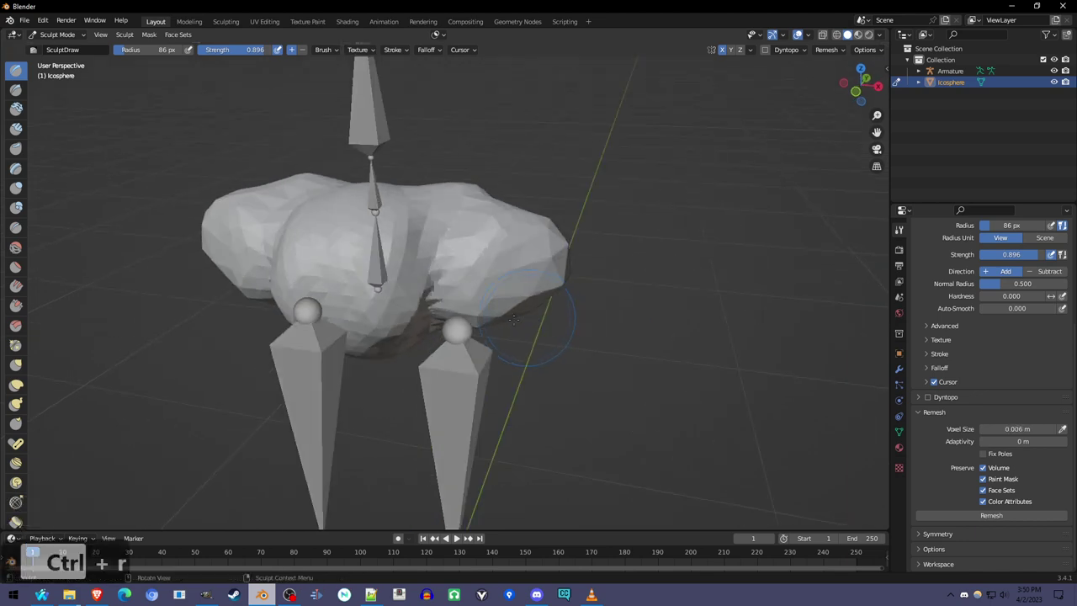
scroll(up, 3)
scroll(up, 3)
scroll(up, 3)
scroll(up, 3)
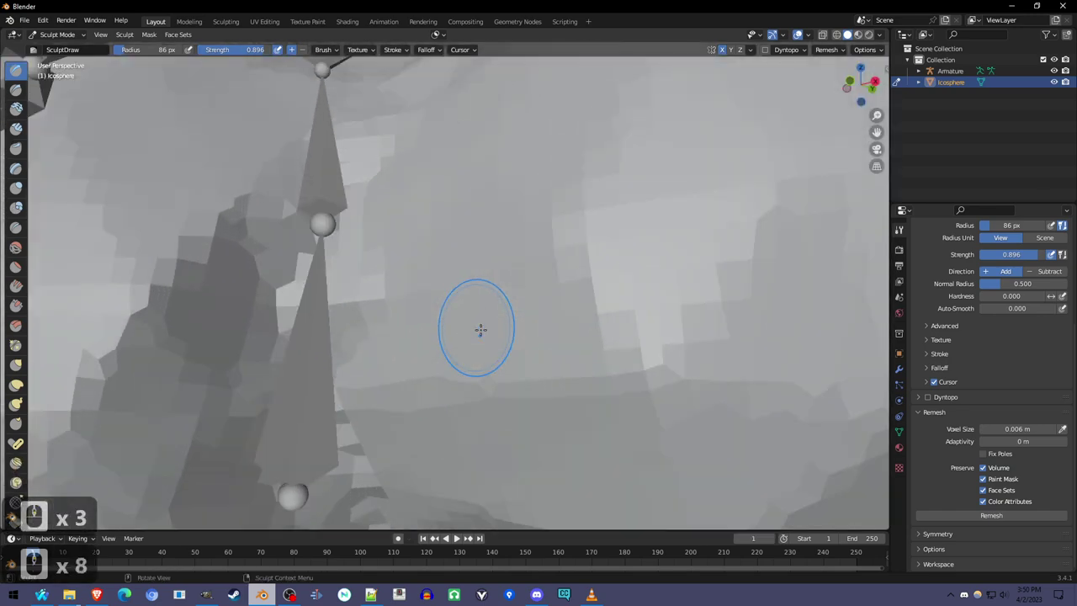
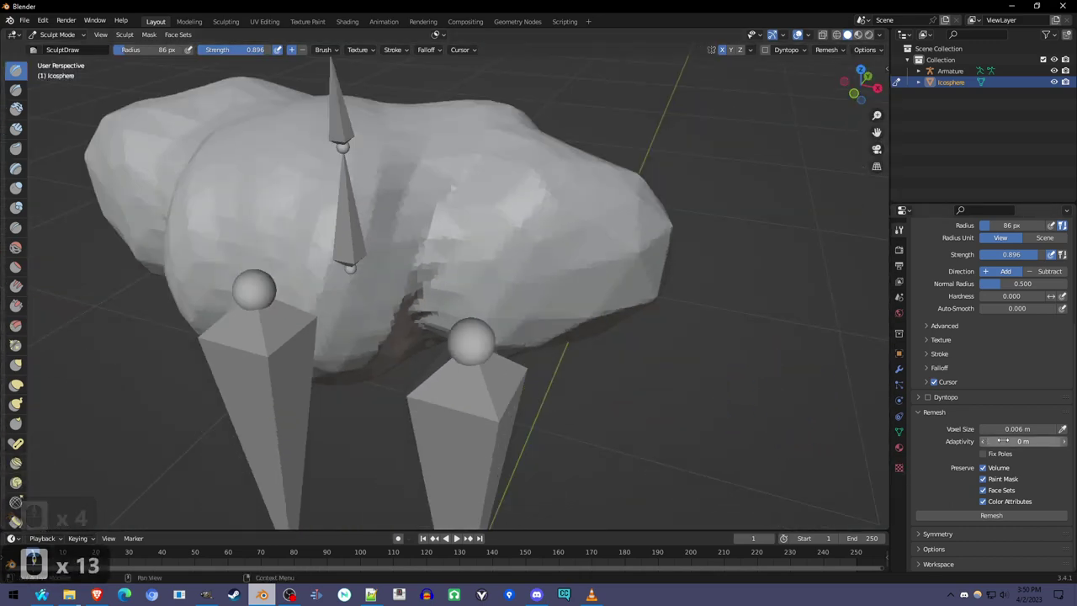
click(1002, 455)
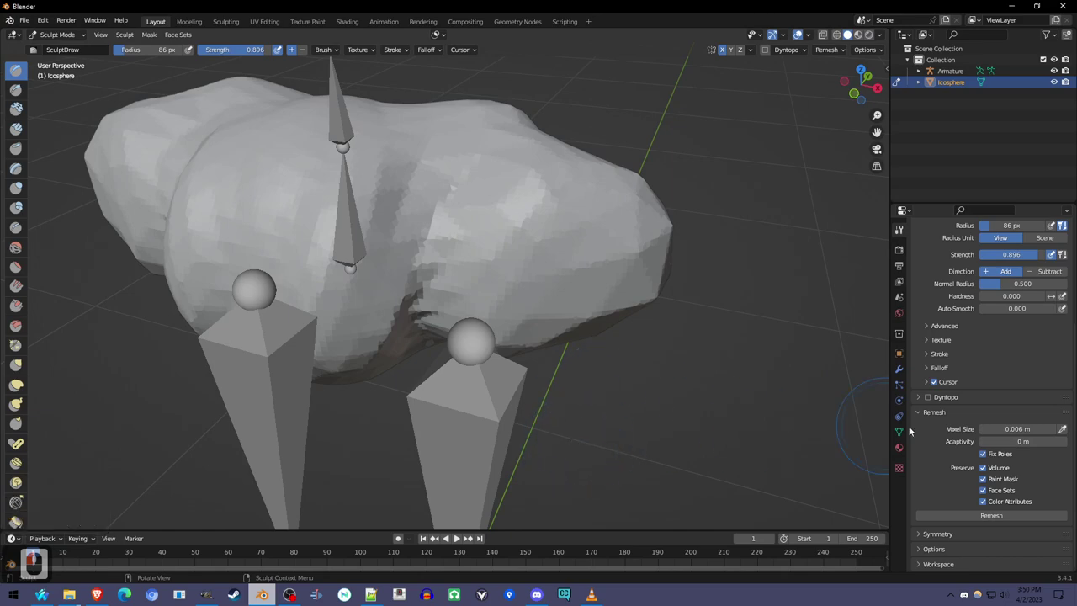
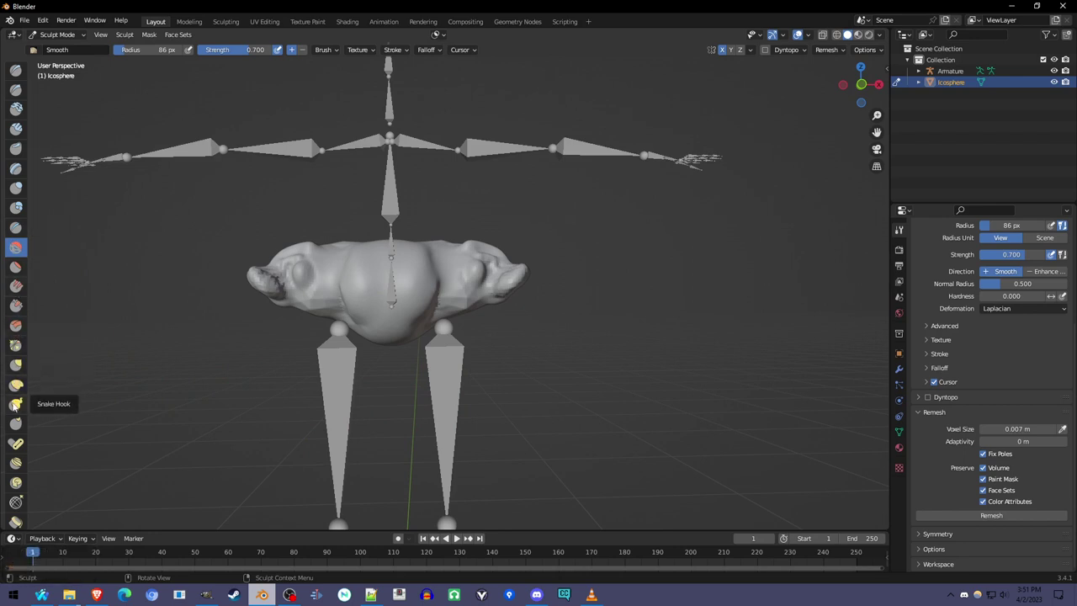
Step: Select the Snake Hook brush to pull legs down along the leg bones
click(13, 399)
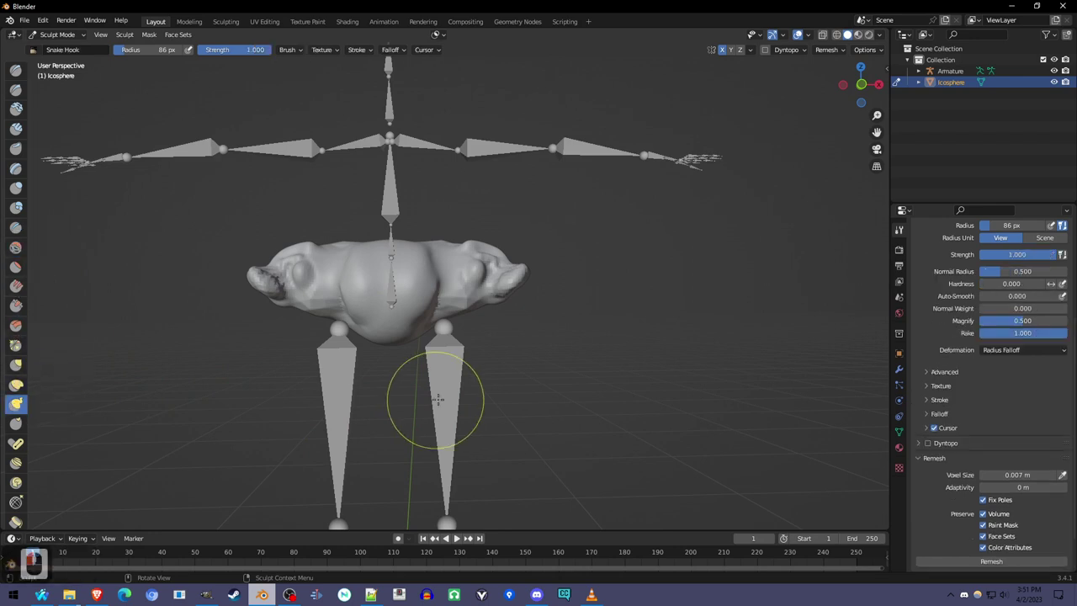
scroll(down, 3)
scroll(down, 3)
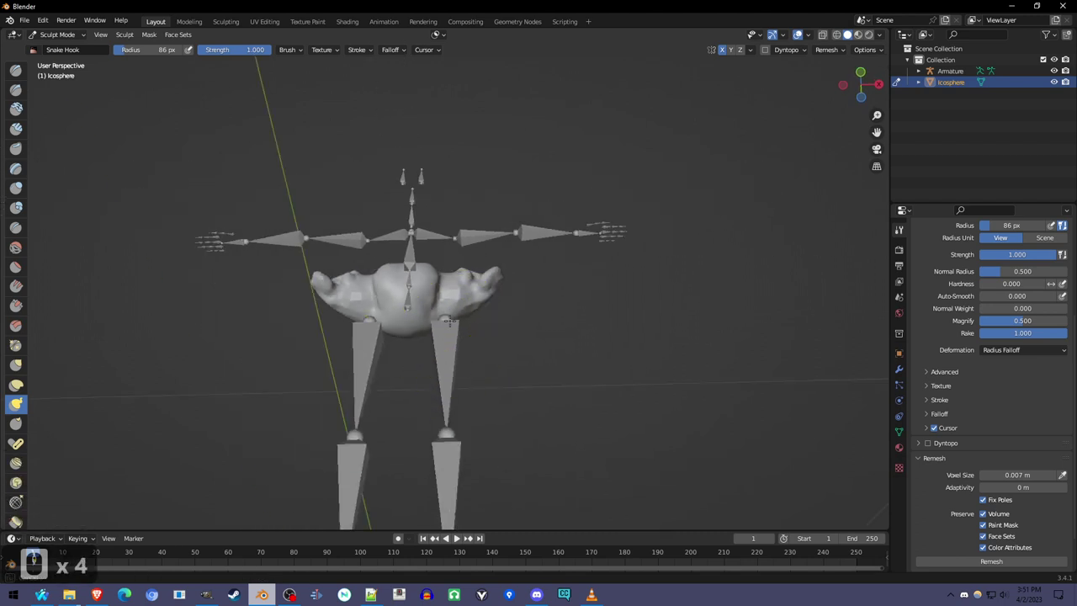
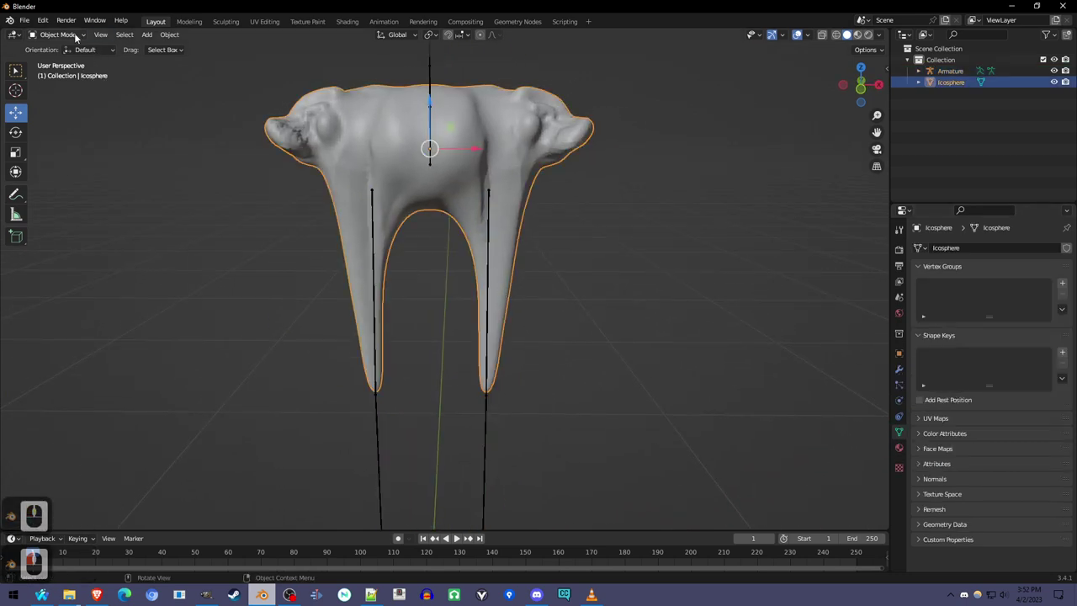
Step: Switch the interaction mode back to Sculpt Mode on the body
click(74, 31)
click(73, 73)
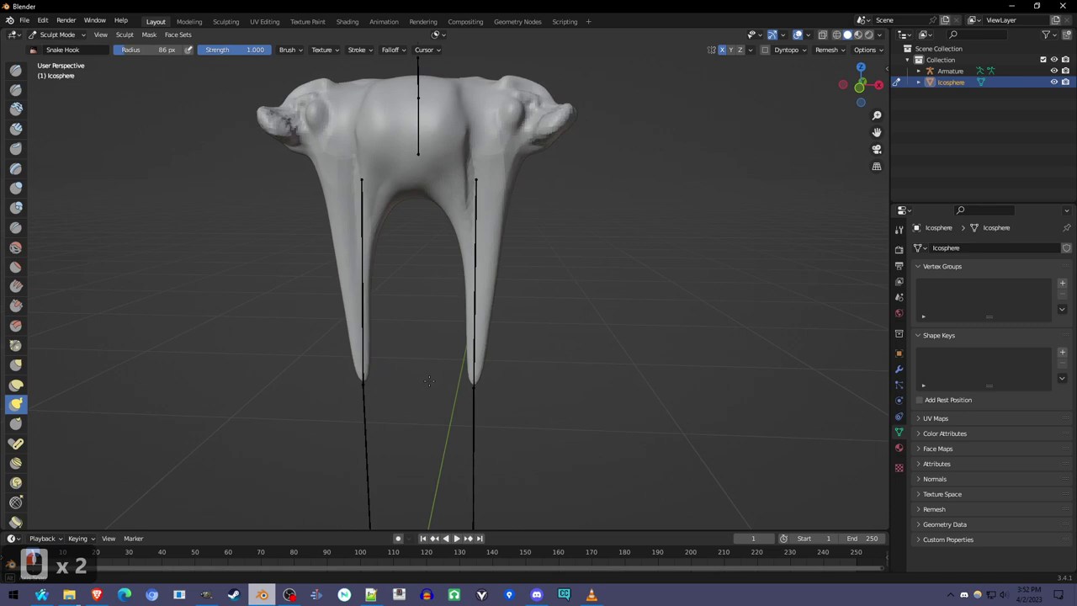
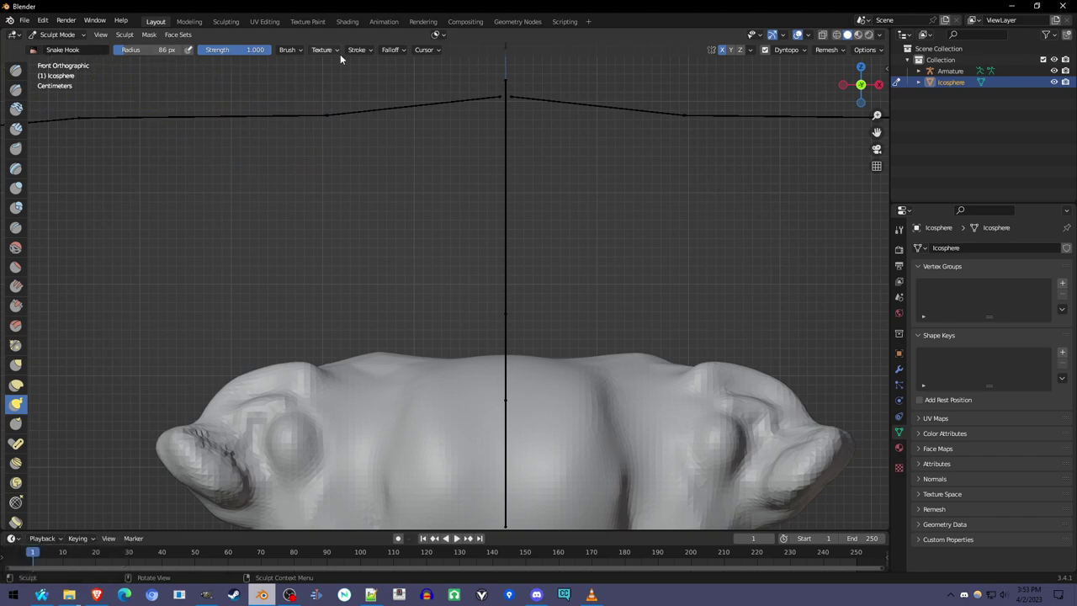
Step: With Snake Hook at 196 px and Dyntopo, sculpt the legs into tapered ends
drag(308, 524, 308, 524)
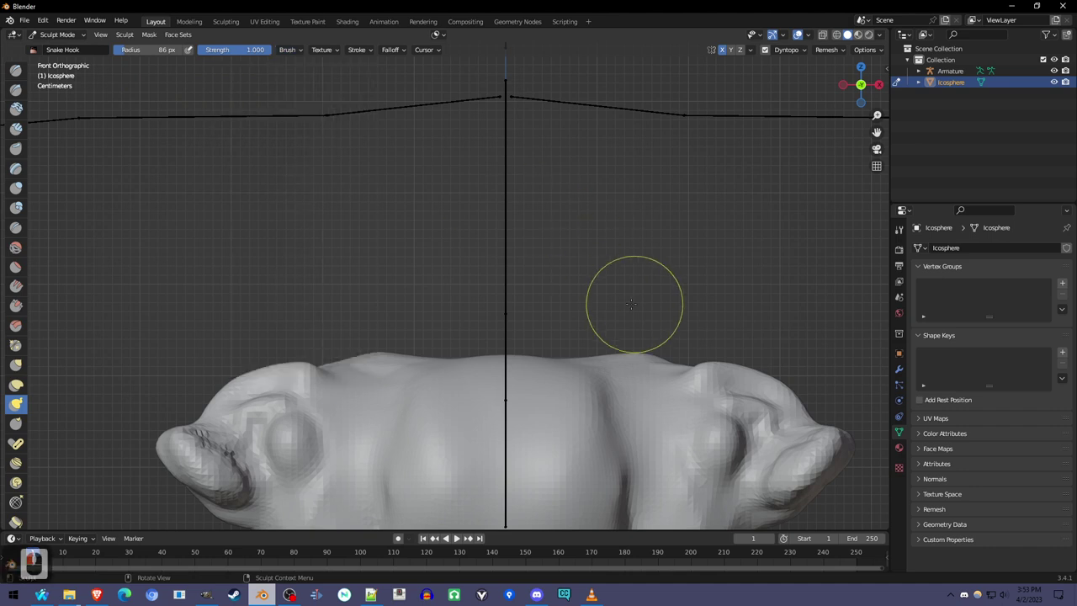
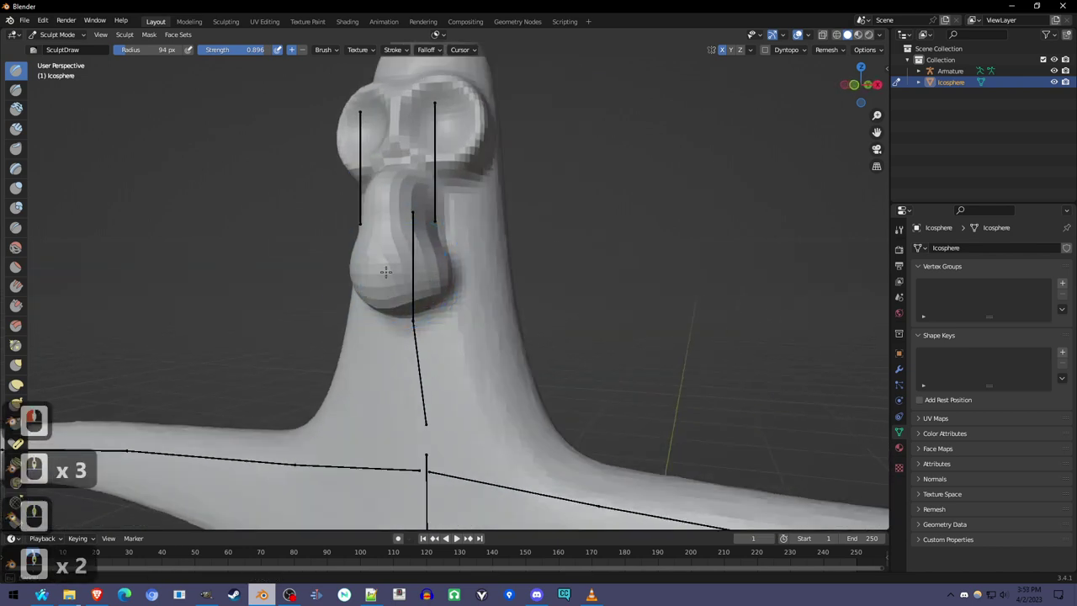
Step: Toggle radius and strength pressure on the Draw brush and sculpt eyes and nose onto the head
click(237, 49)
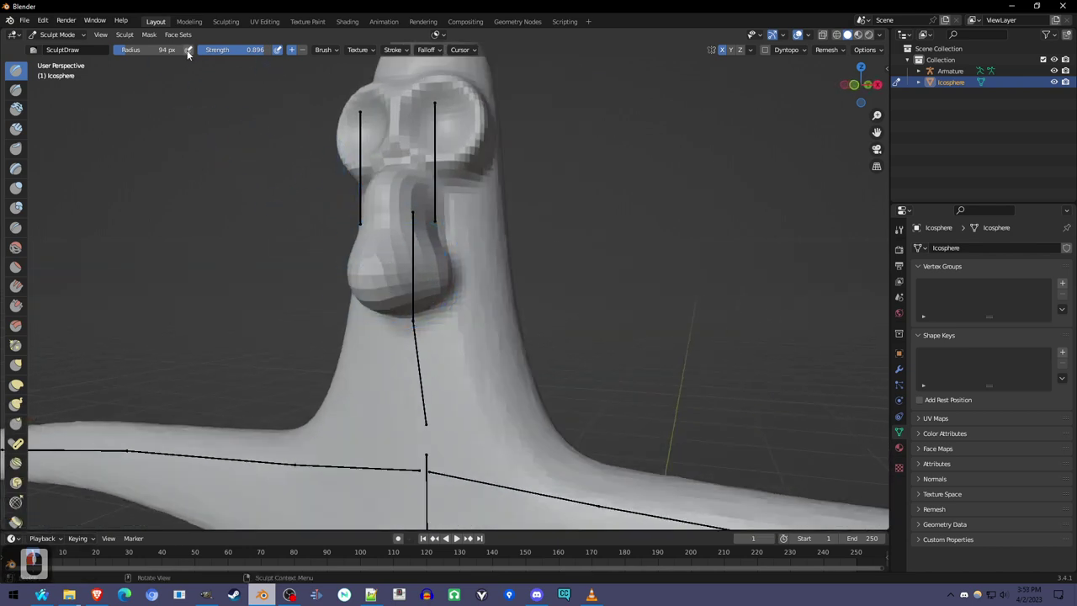
click(214, 54)
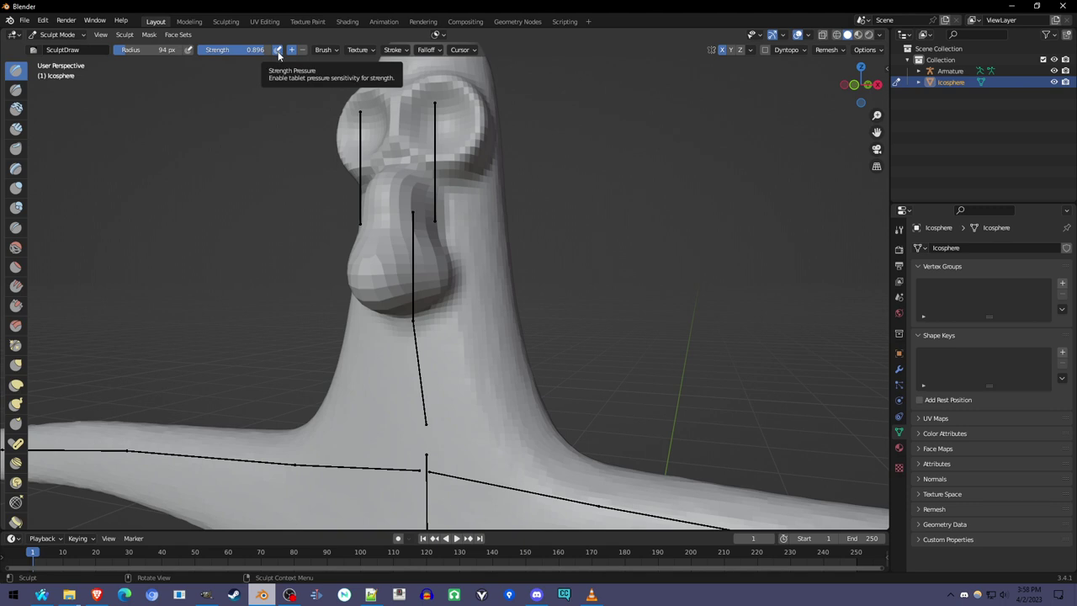
drag(194, 50, 237, 50)
drag(237, 50, 237, 50)
drag(237, 50, 237, 49)
middle_click(237, 50)
middle_click(237, 50)
middle_click(238, 50)
middle_click(237, 50)
middle_click(237, 49)
Step: Enlarge the sculpt brush and work over the top of the head while orbiting around it
key(f)
click(237, 50)
click(237, 50)
middle_click(237, 50)
middle_click(238, 50)
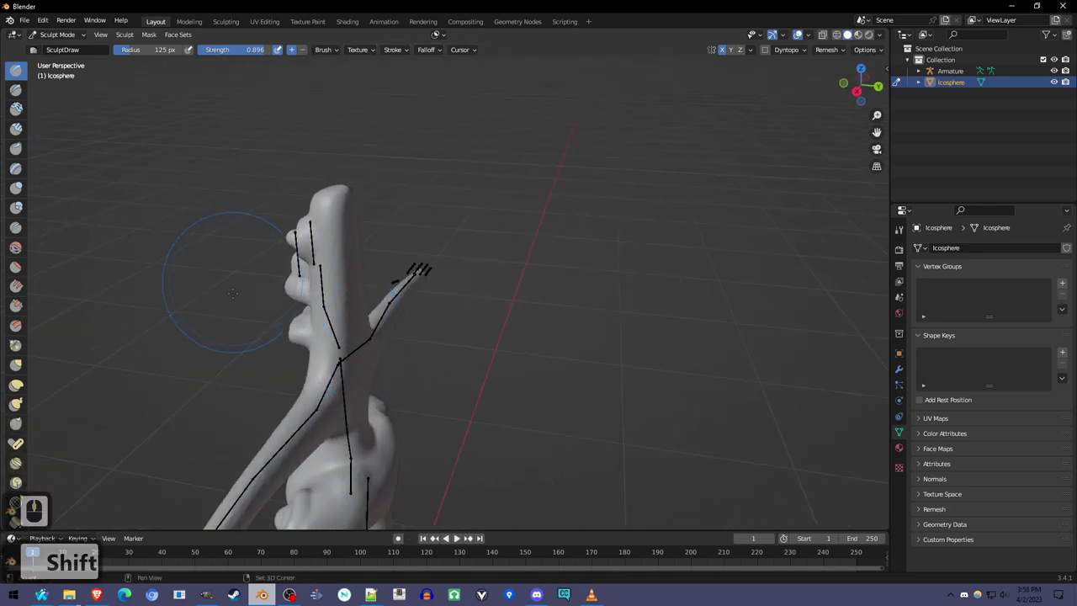
middle_click(237, 49)
click(237, 50)
middle_click(237, 49)
middle_click(238, 50)
middle_click(237, 49)
Step: With the Snake Hook brush, pull a long pointed spike out of the top of the head
key(f)
click(238, 50)
middle_click(237, 50)
Step: Tug a series of lumps and ridges out along the side of the head and face
click(238, 50)
click(238, 50)
scroll(down, 3)
click(237, 50)
scroll(down, 3)
click(237, 50)
middle_click(238, 50)
click(237, 49)
middle_click(237, 50)
scroll(up, 3)
click(238, 50)
scroll(up, 3)
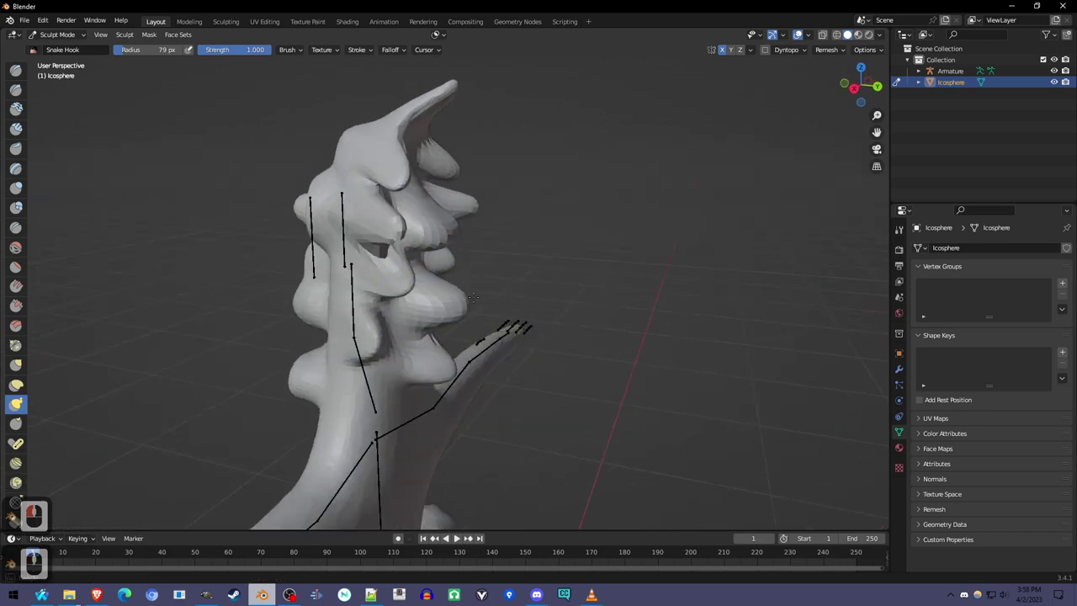
click(237, 49)
click(238, 50)
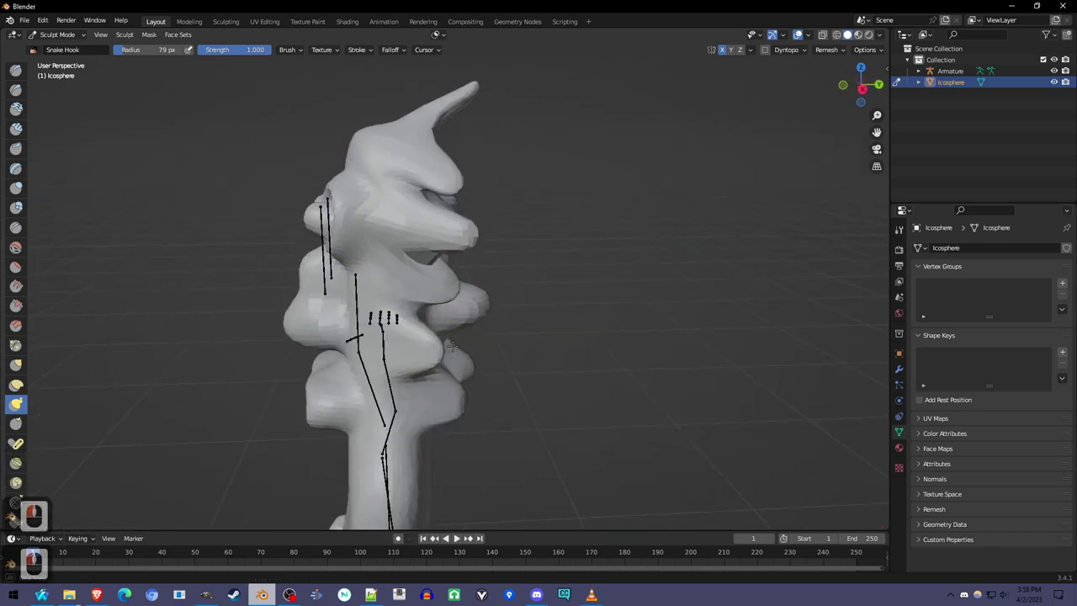
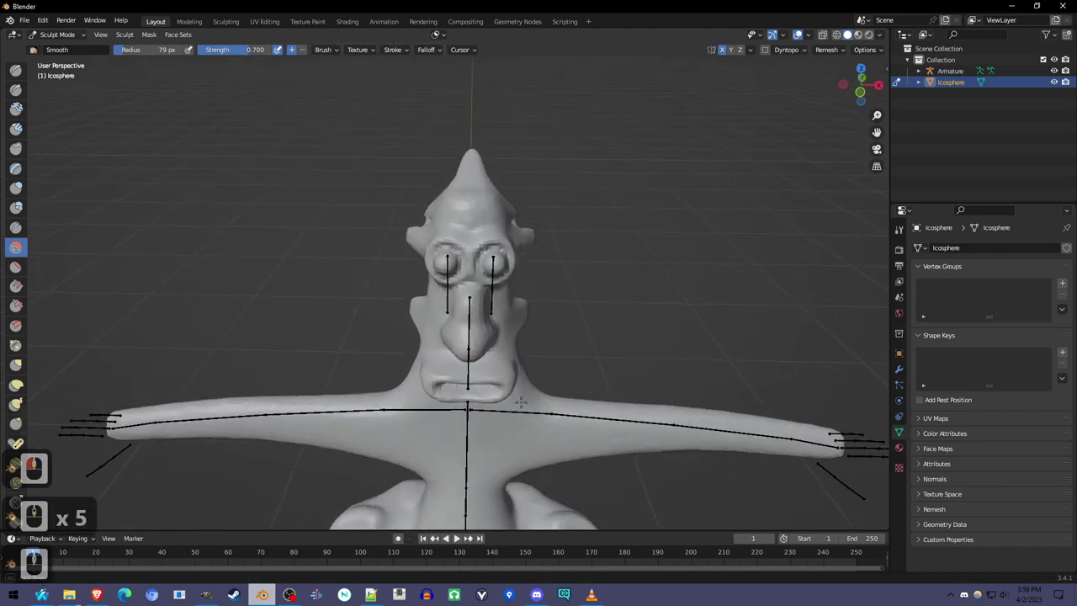
Step: Zoom in on the face while smoothing the head and mouth with the Smooth brush
scroll(up, 3)
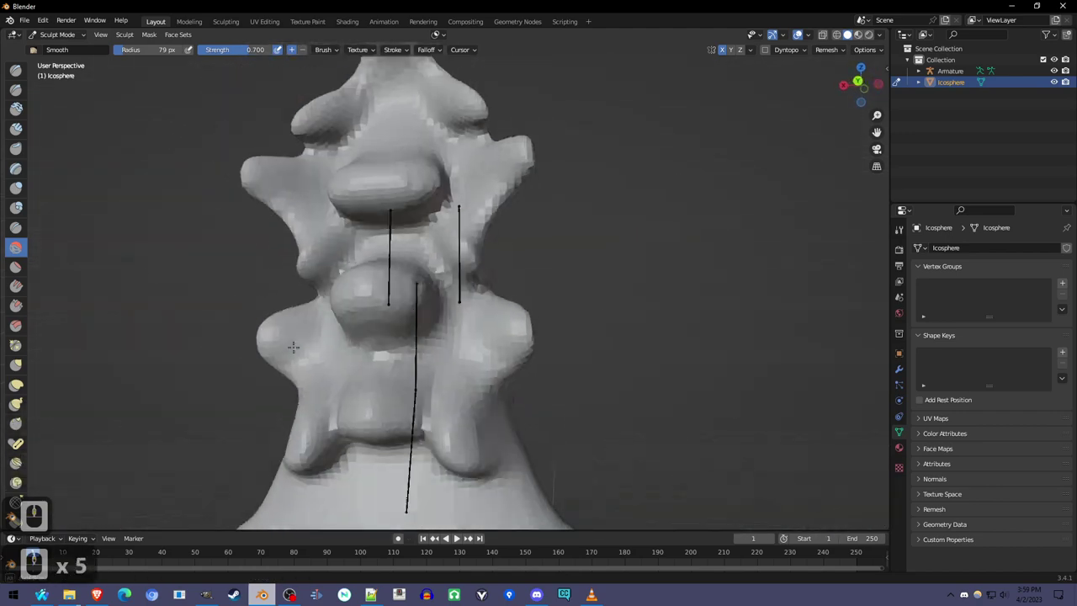
scroll(up, 3)
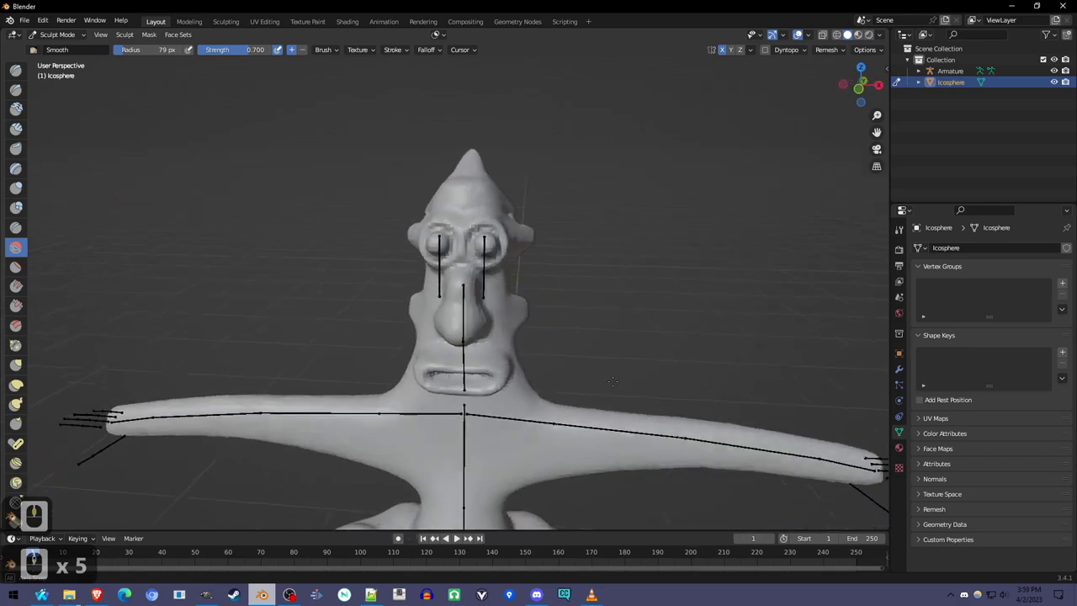
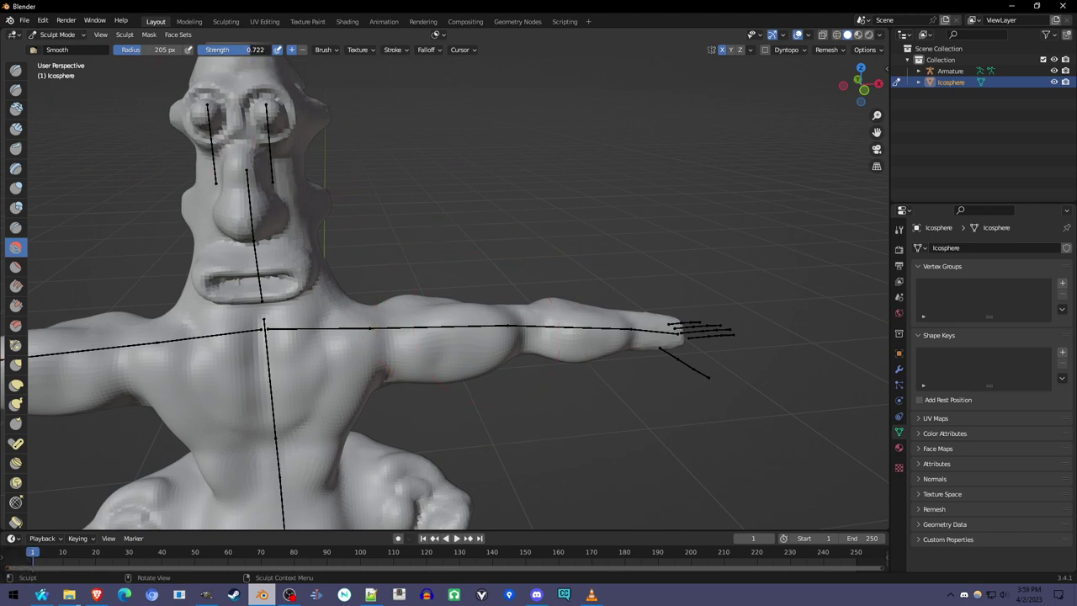
Step: Smooth the lumpy surface of the outstretched arm with the Smooth brush
drag(237, 49, 237, 50)
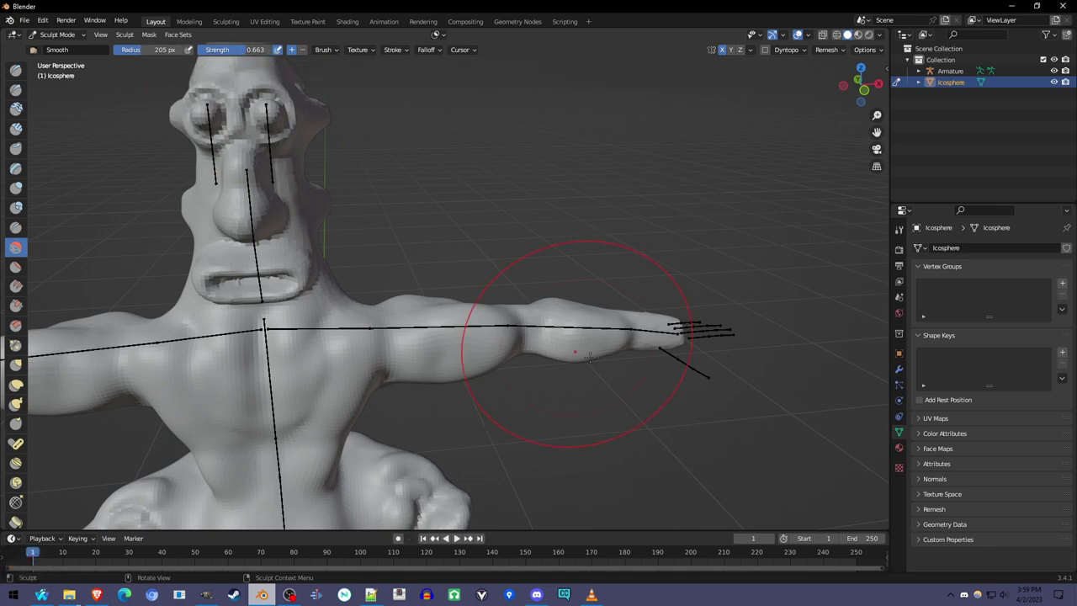
drag(238, 50, 238, 49)
drag(237, 50, 238, 50)
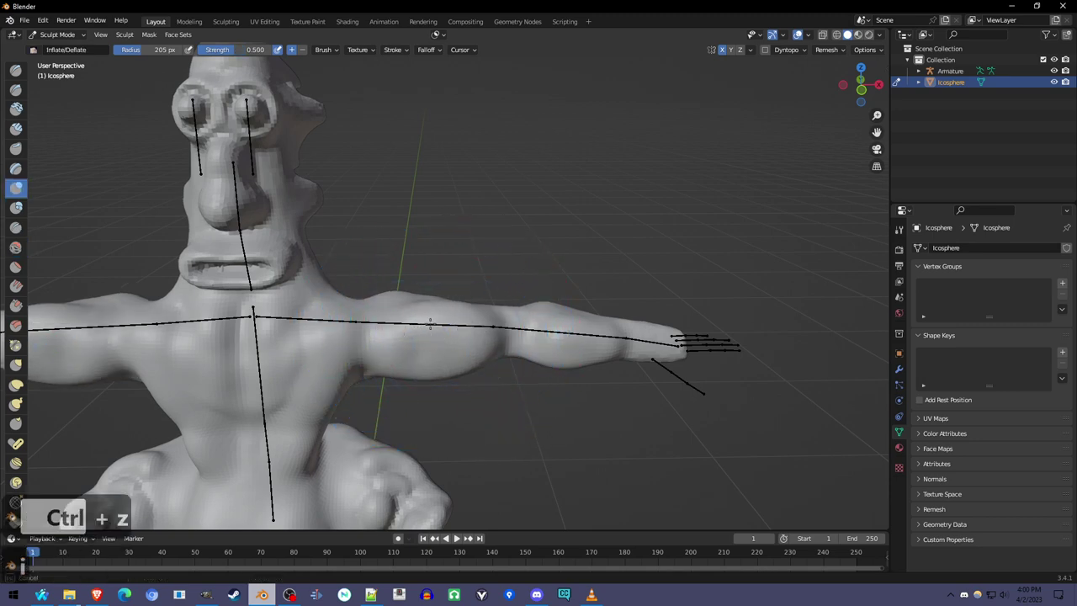
Step: Inflate the bicep and forearm into muscular bulges with Inflate/Deflate dabs
click(232, 50)
click(233, 50)
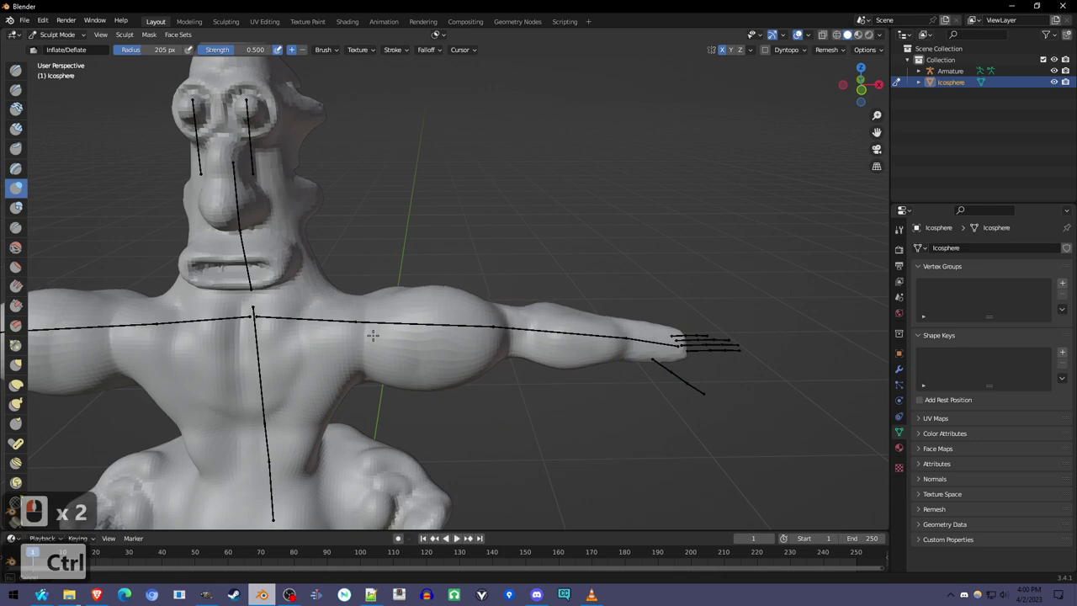
scroll(up, 3)
click(232, 49)
scroll(up, 3)
click(233, 50)
scroll(up, 3)
Step: Pick the Draw brush and resize it ready for sculpting the chest
click(238, 50)
key(f)
click(237, 49)
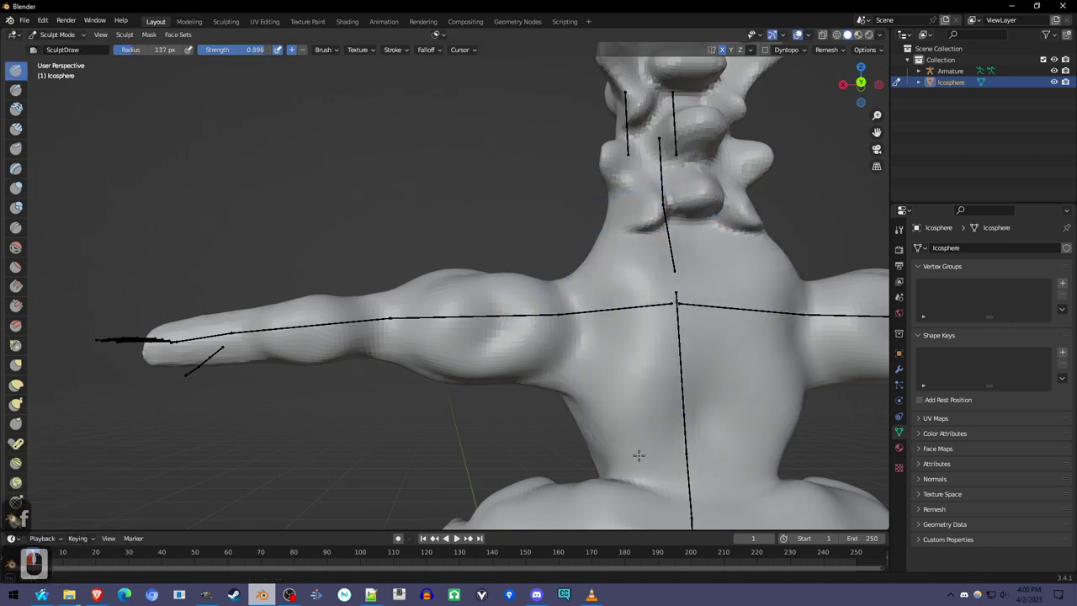
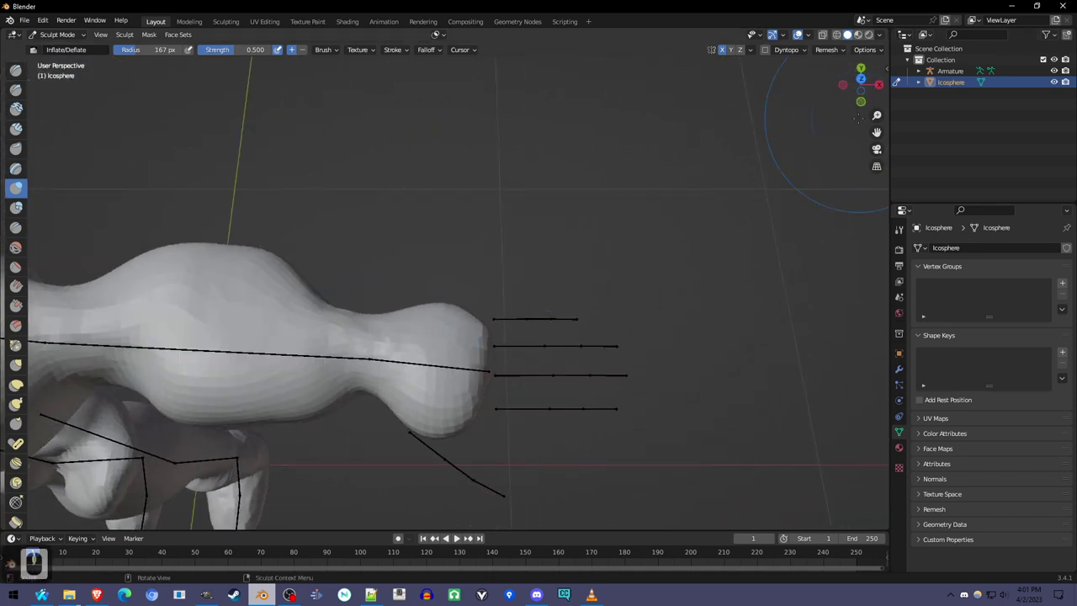
Step: View the hand from top orthographic, enable Dyntopo, choose Snake Hook and shrink its radius
drag(387, 380, 378, 296)
scroll(up, 3)
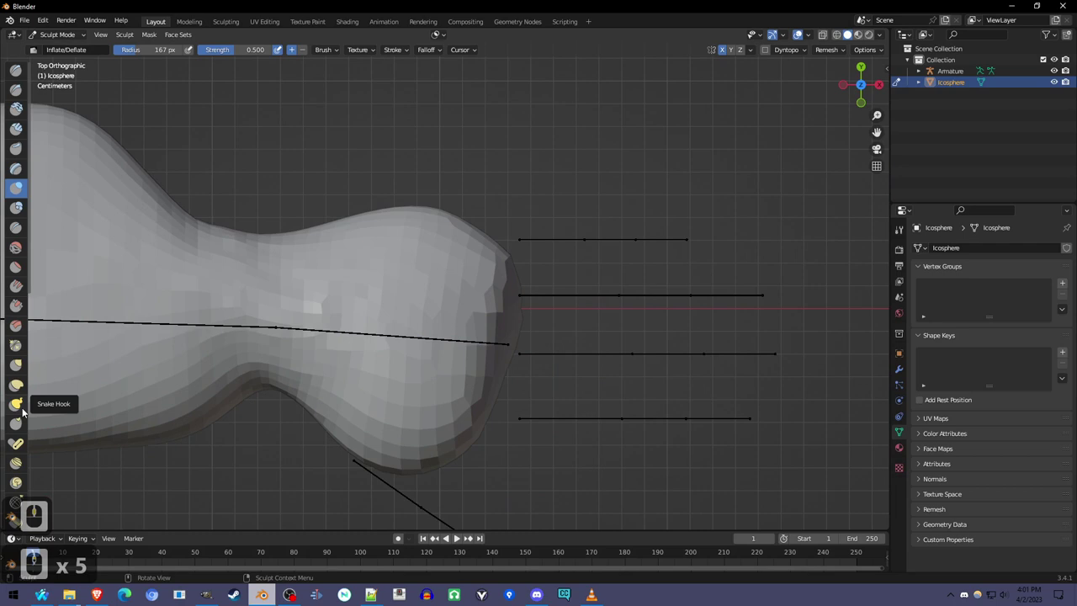
click(22, 405)
click(62, 424)
click(63, 424)
key(f)
drag(62, 424, 62, 424)
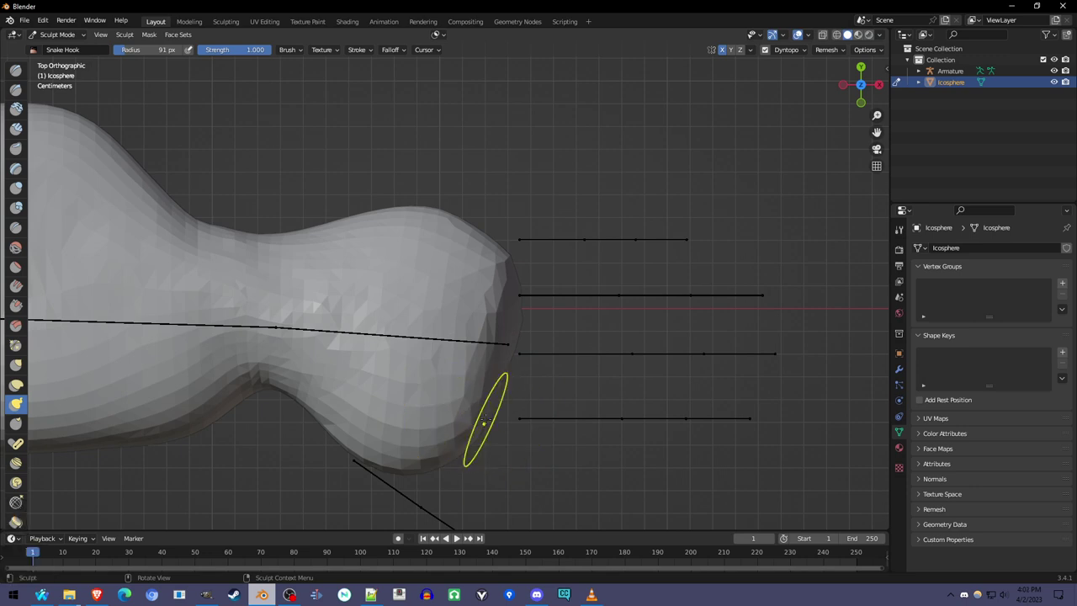
Step: Pull four fingers out of the palm, each running along its finger bone
drag(62, 424, 67, 424)
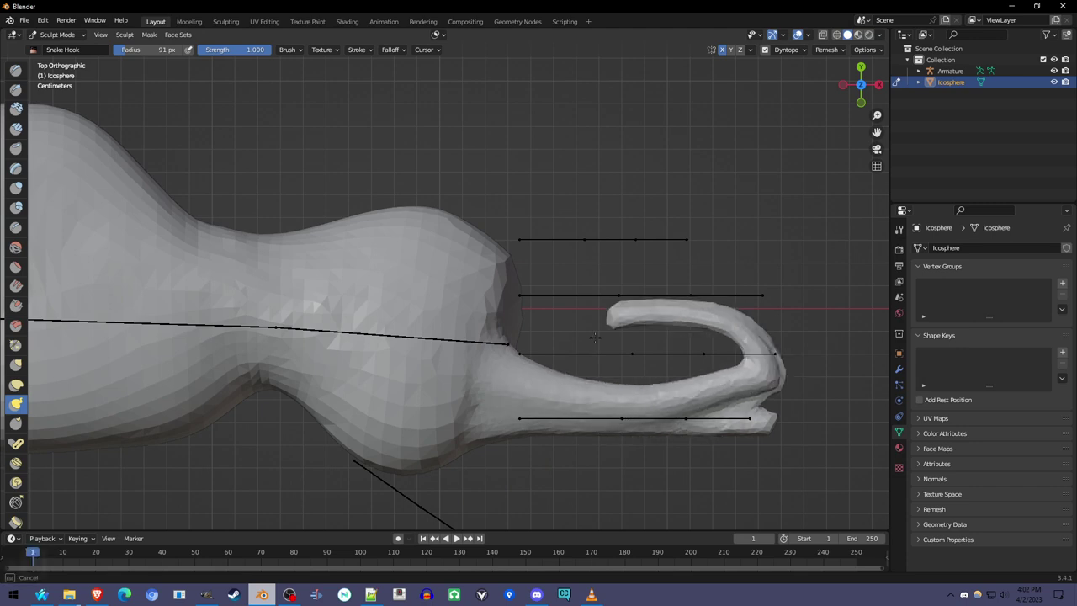
drag(63, 424, 65, 411)
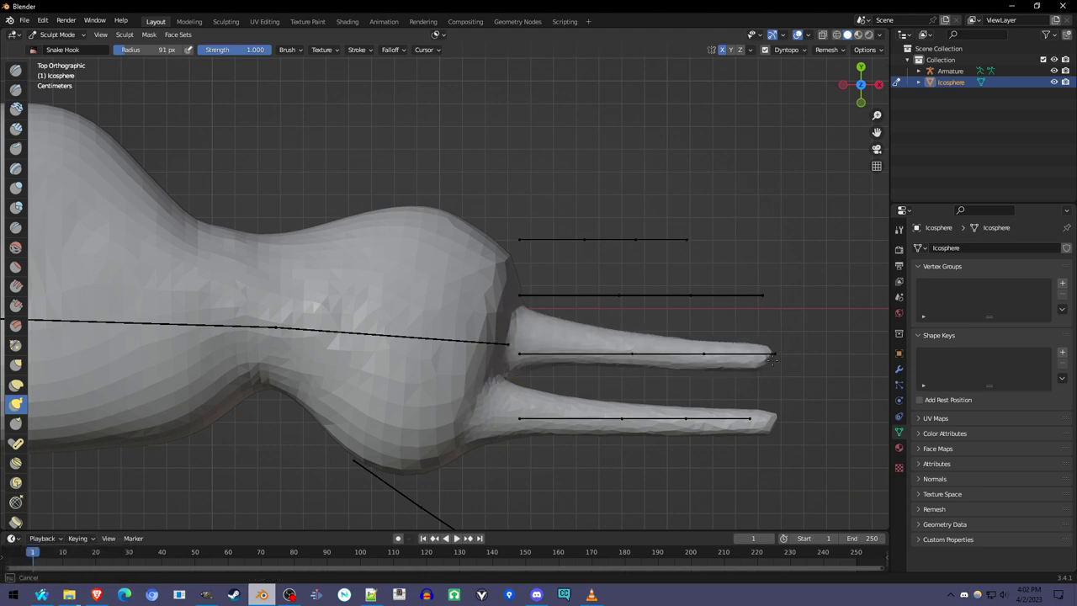
drag(62, 424, 63, 424)
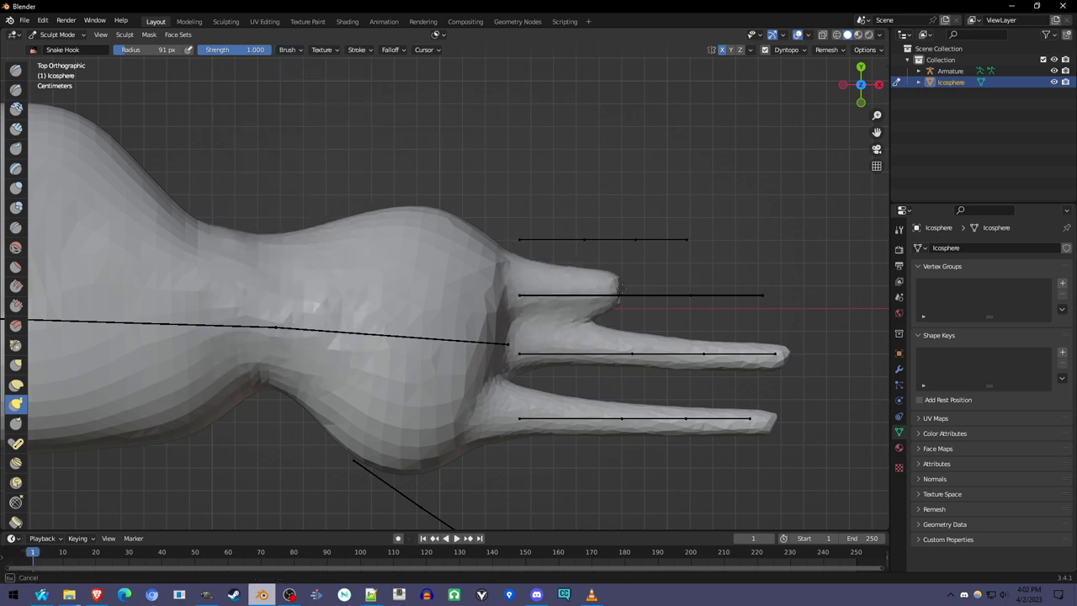
drag(62, 424, 63, 424)
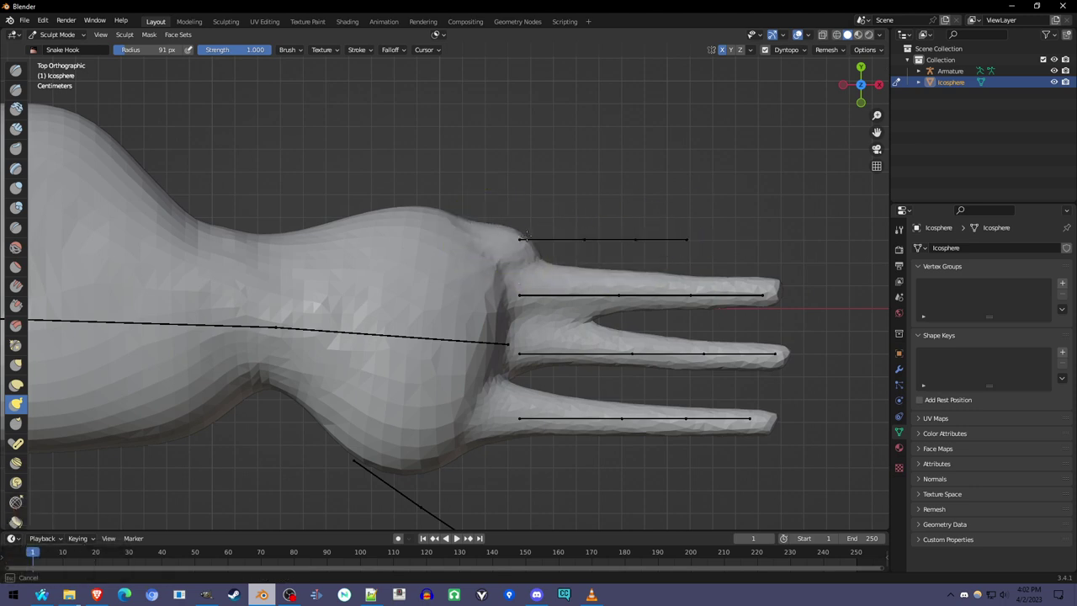
click(62, 424)
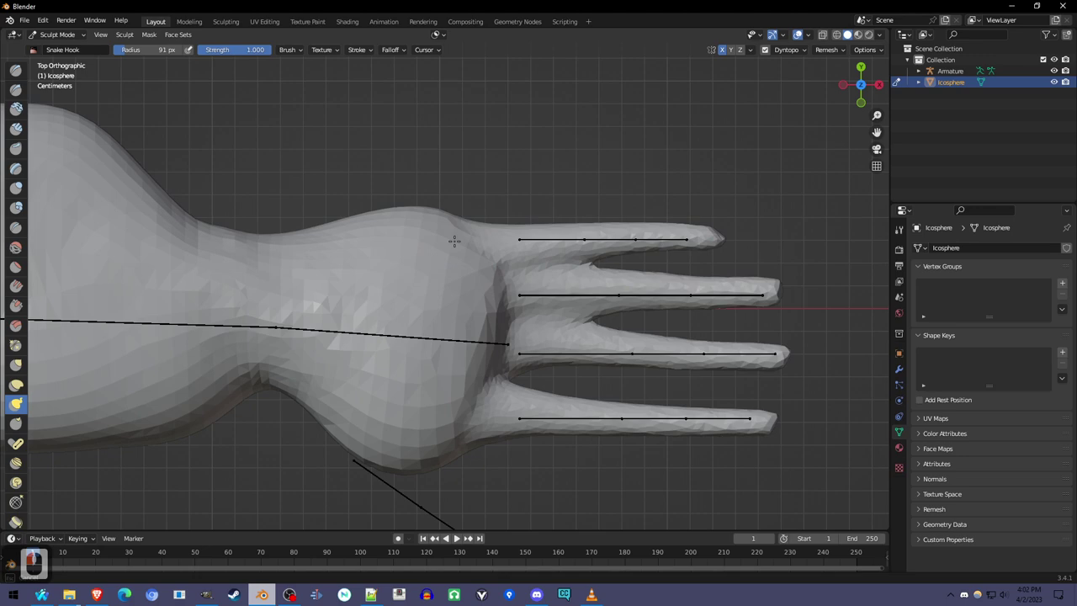
click(63, 424)
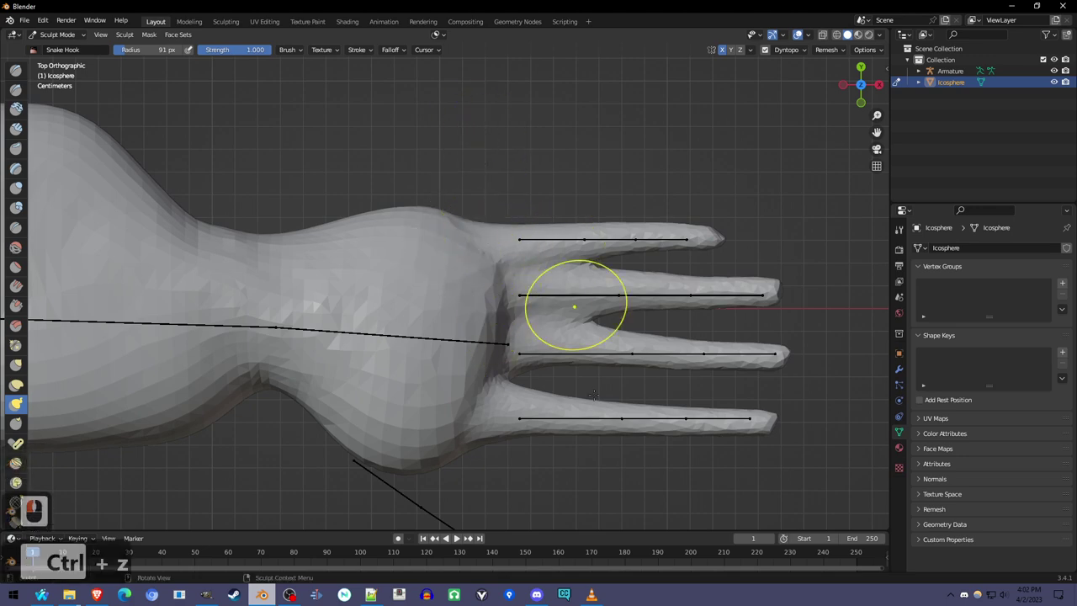
middle_click(62, 424)
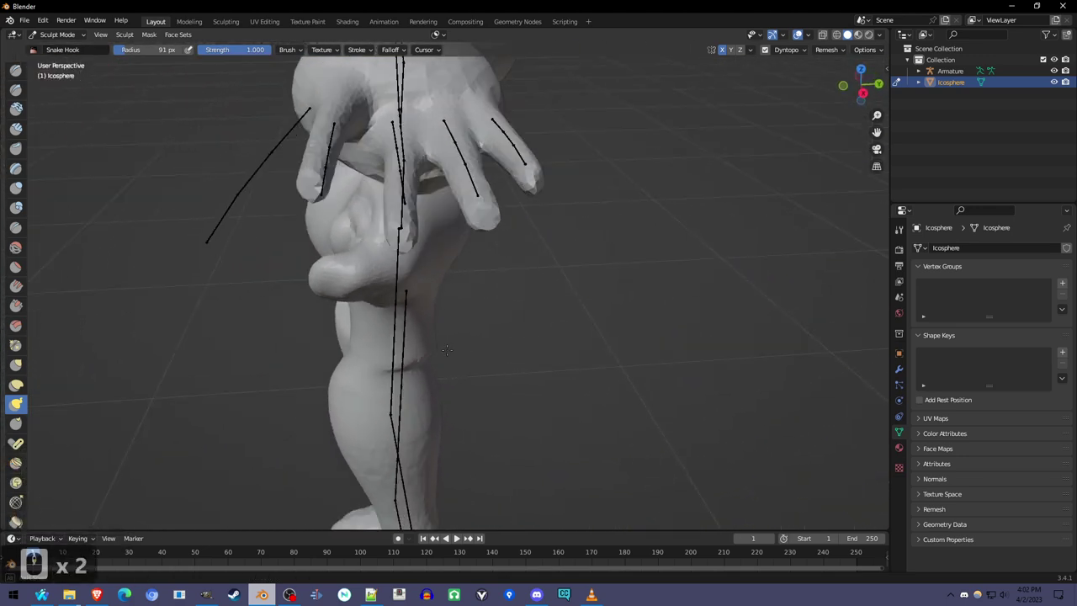
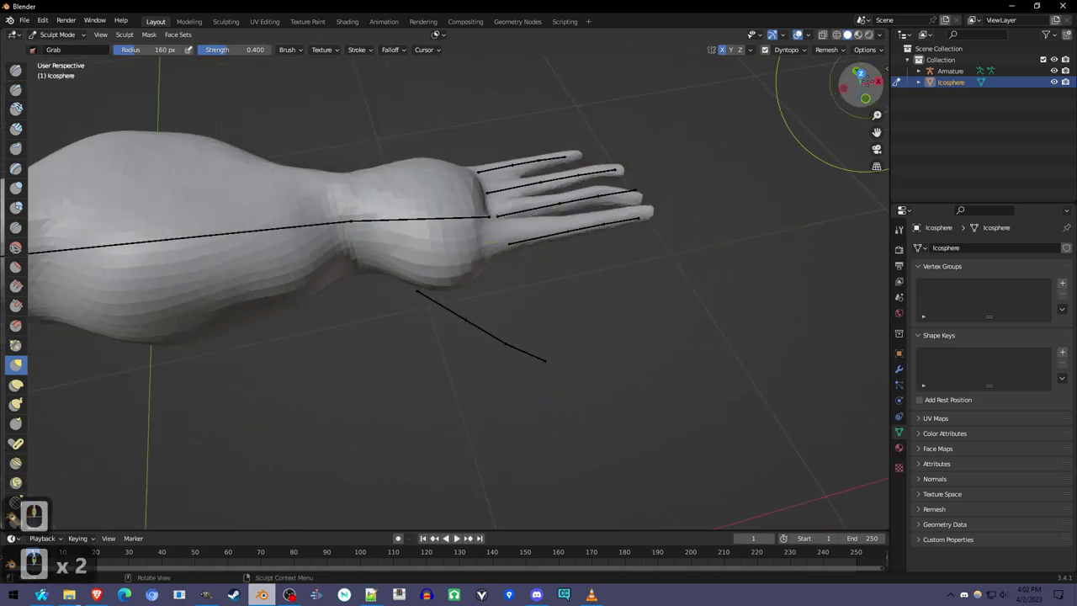
Step: Snap to top view over the hand after nudging the fingers along their bones with Grab
click(532, 313)
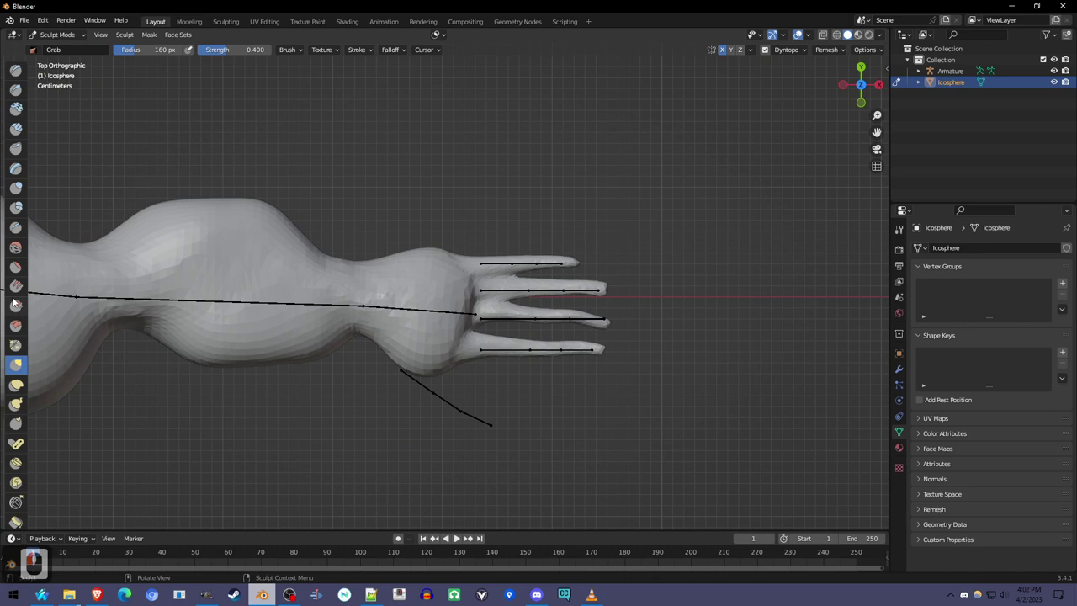
Step: Pull a thumb out along the thumb bone with Snake Hook, tweak it with Grab, and return to Object Mode
click(541, 313)
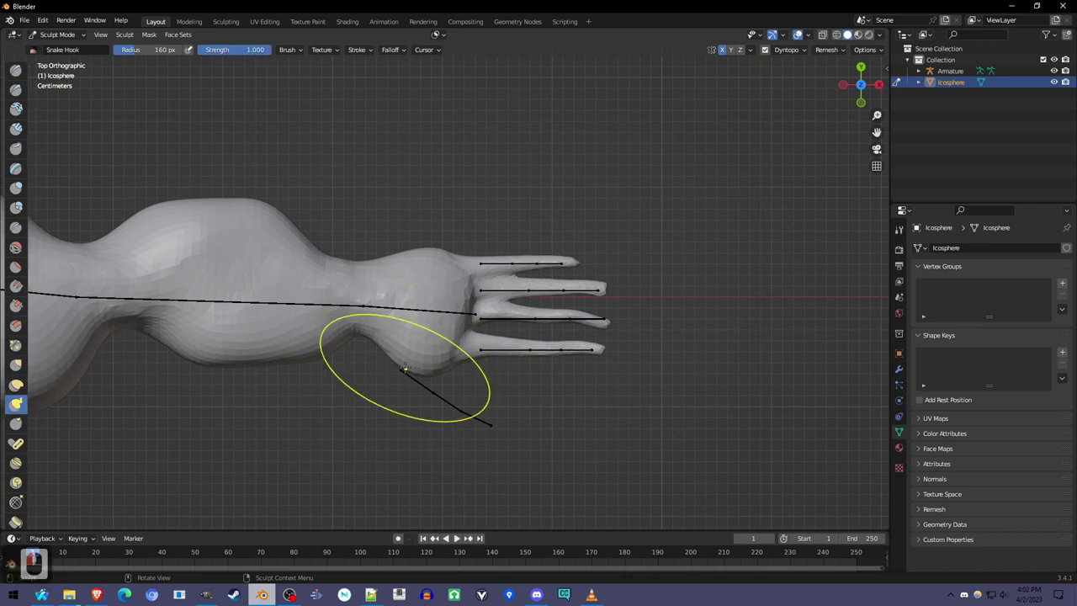
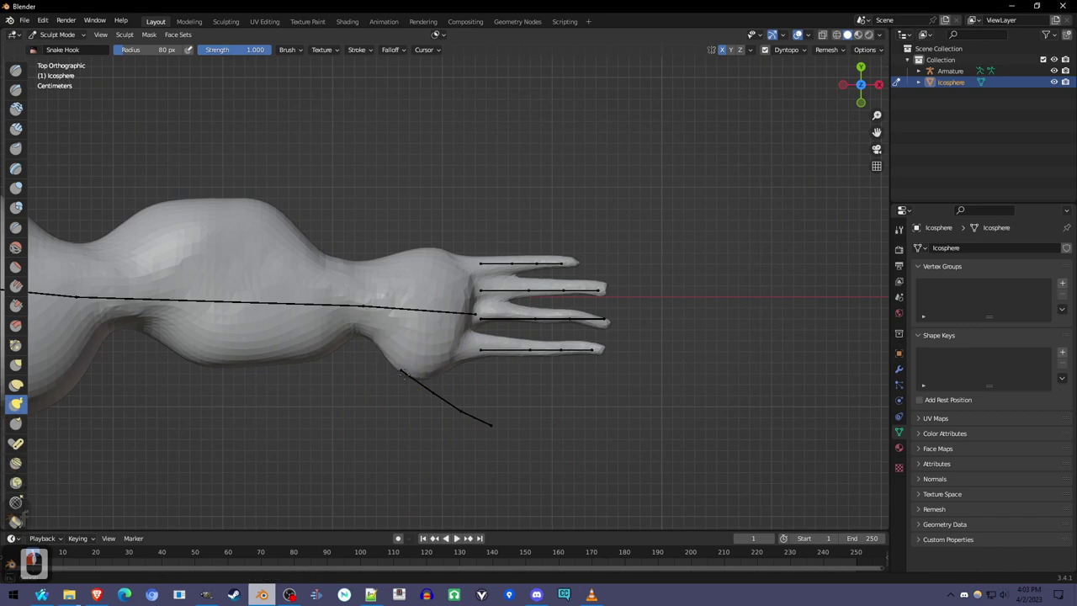
click(542, 313)
middle_click(543, 357)
middle_click(595, 328)
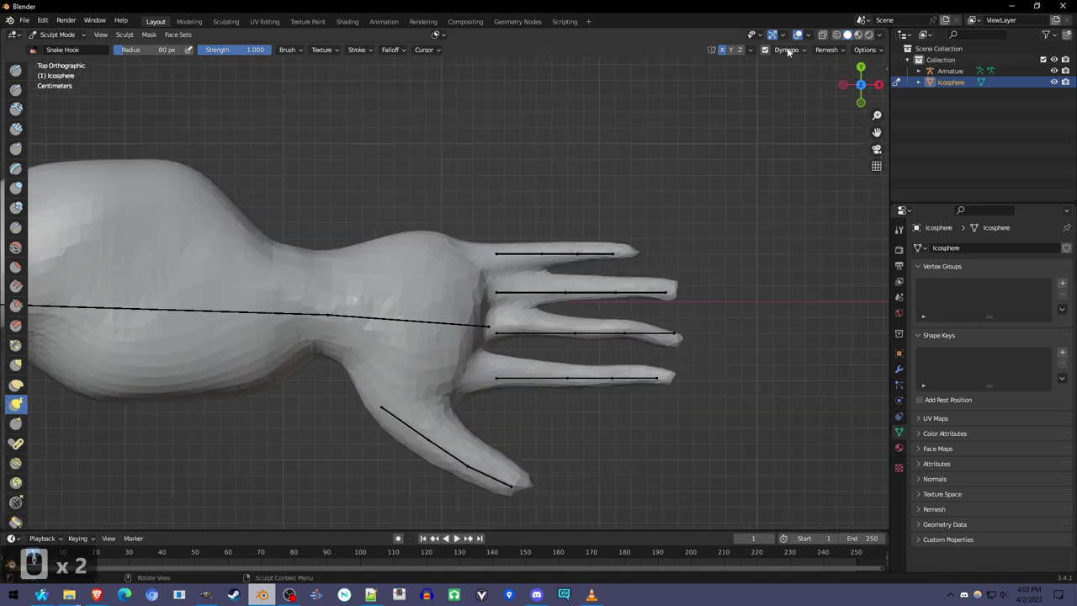
middle_click(666, 226)
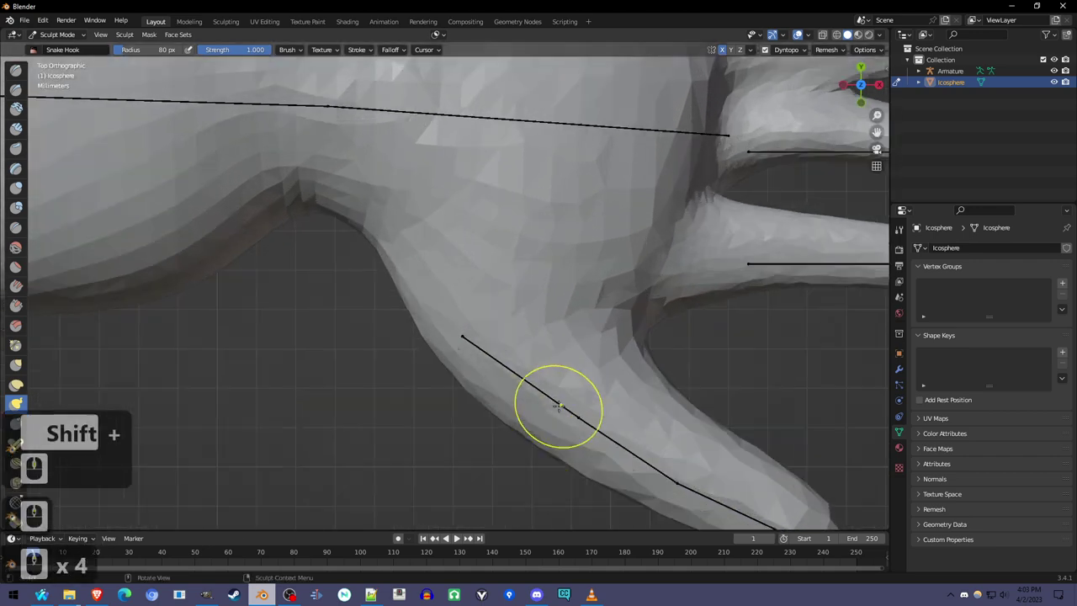
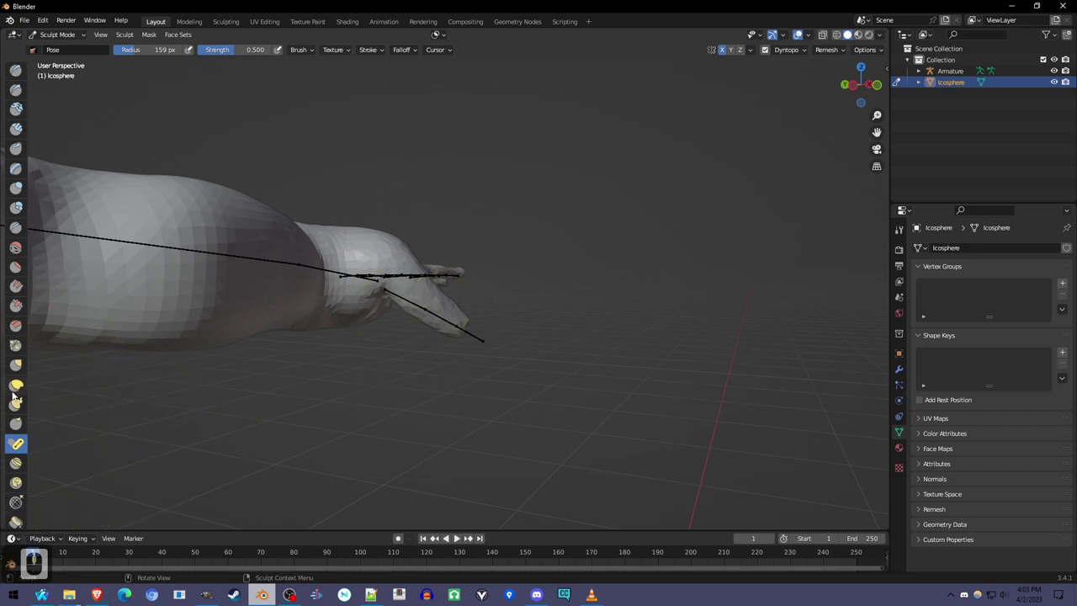
text(g)
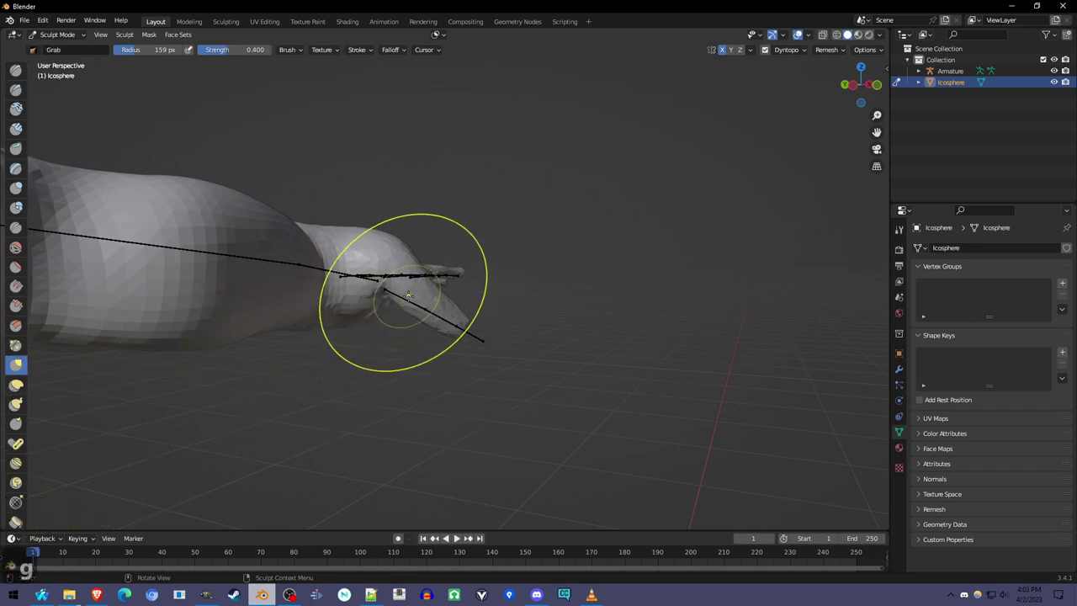
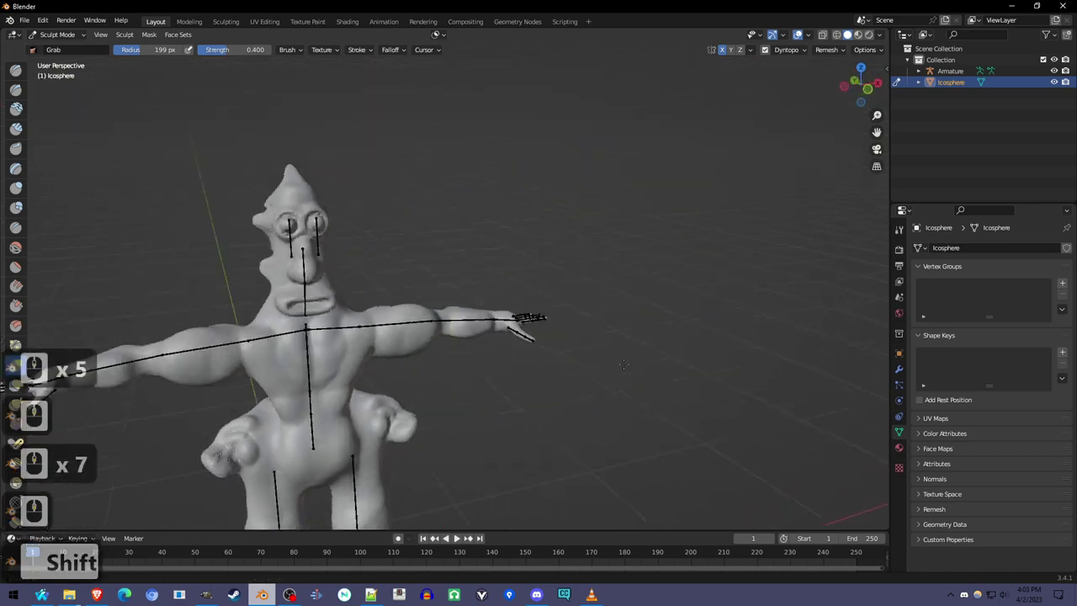
key(ctrl+Tab)
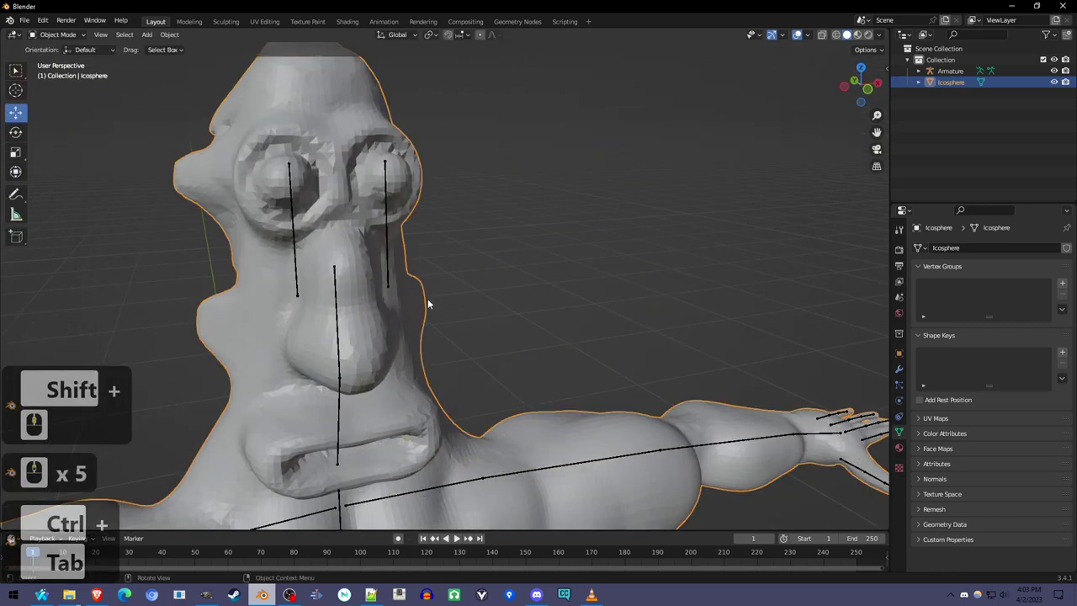
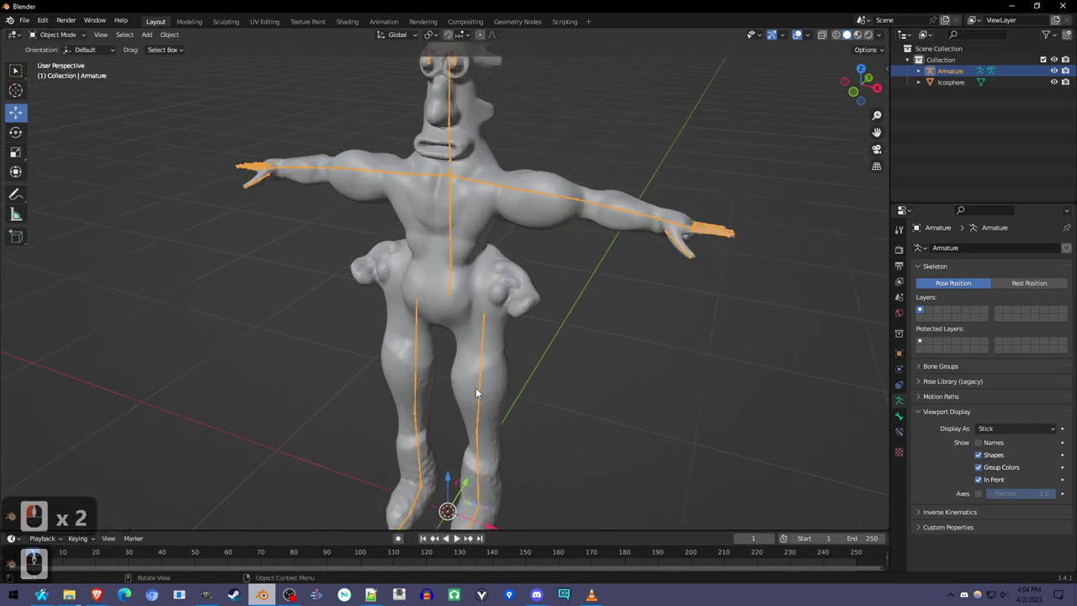
Step: Select the Icosphere body, orbit around the chest and enter Edit Mode to expose its dense mesh
click(487, 311)
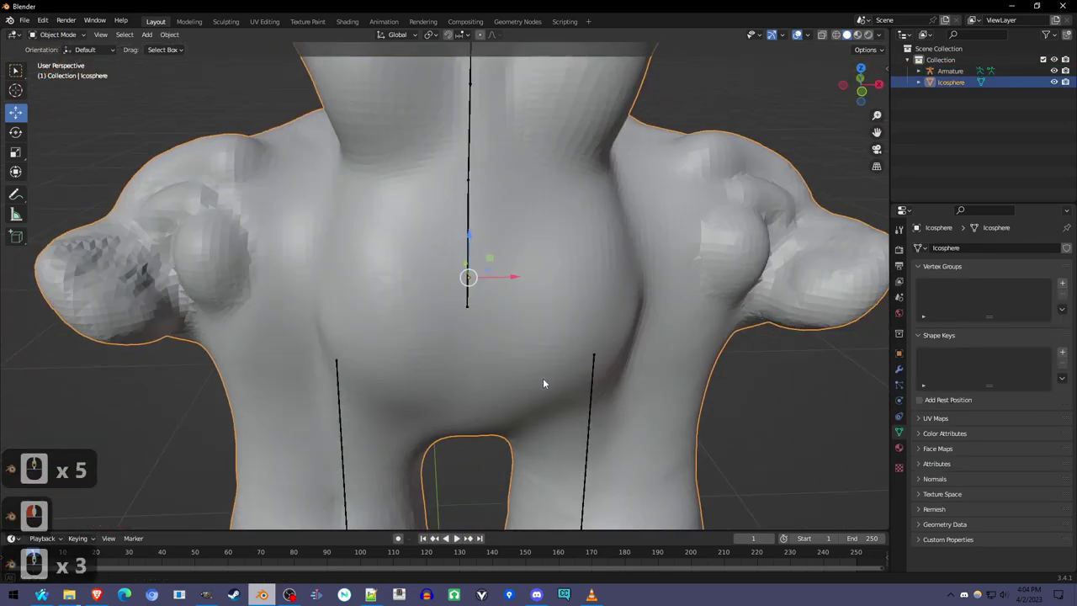
scroll(up, 3)
middle_click(558, 373)
scroll(up, 3)
scroll(up, 3)
middle_click(509, 350)
middle_click(573, 338)
middle_click(595, 350)
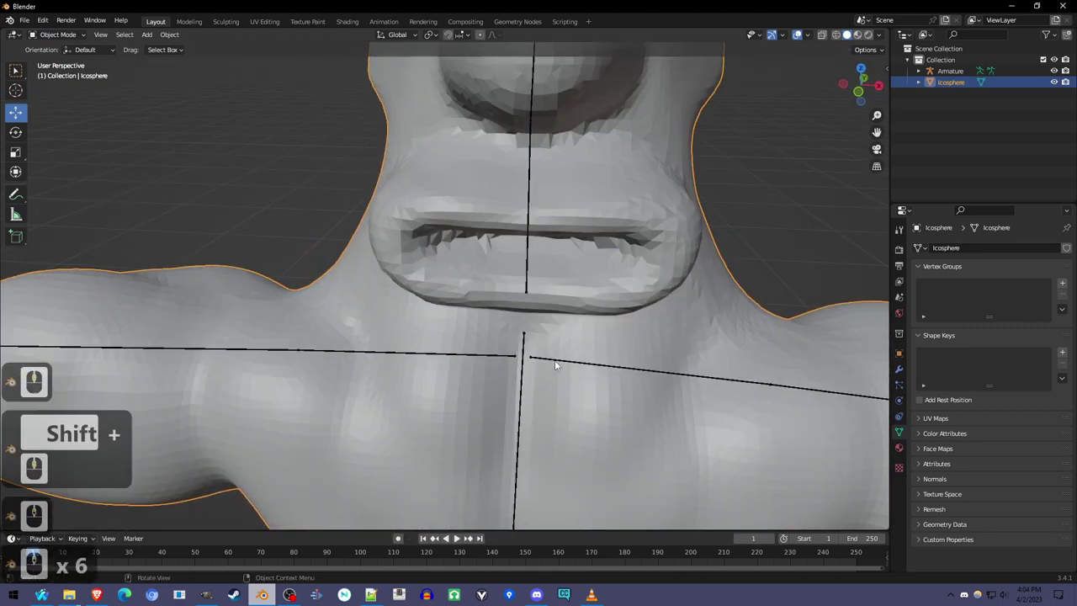
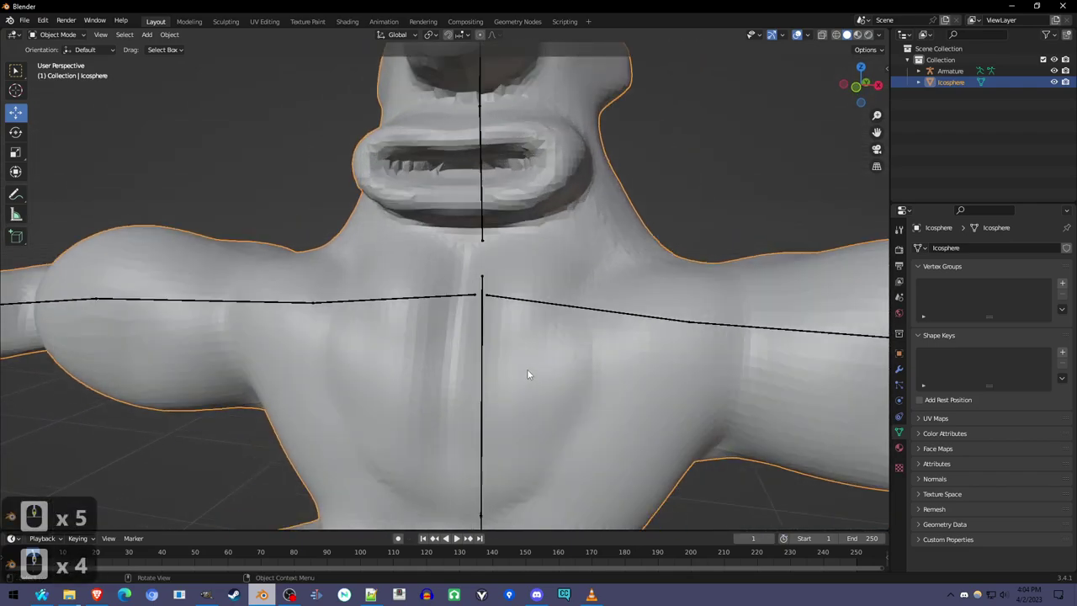
key(Tab)
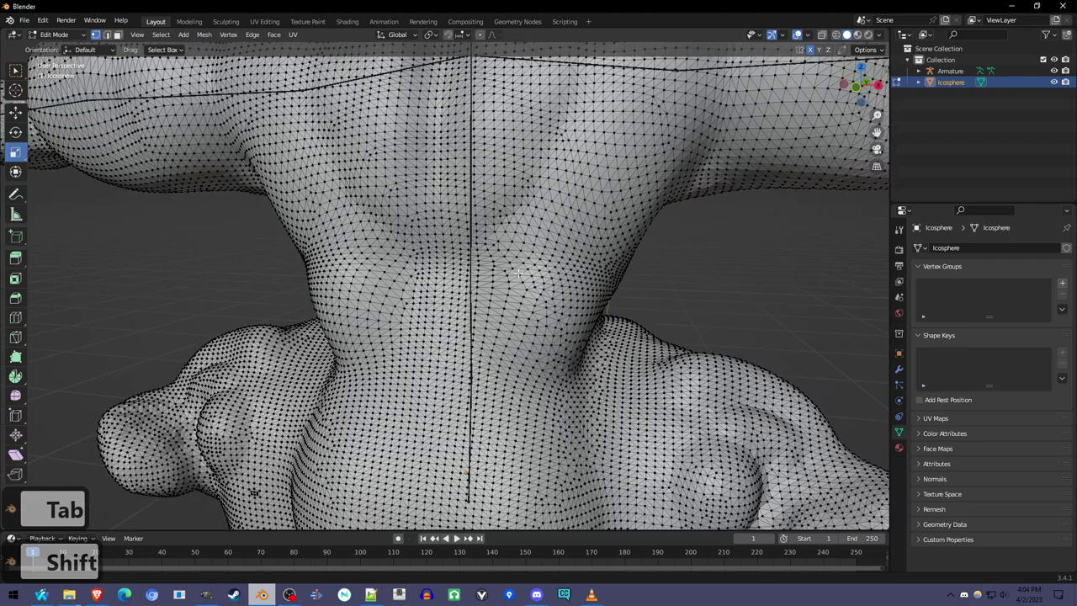
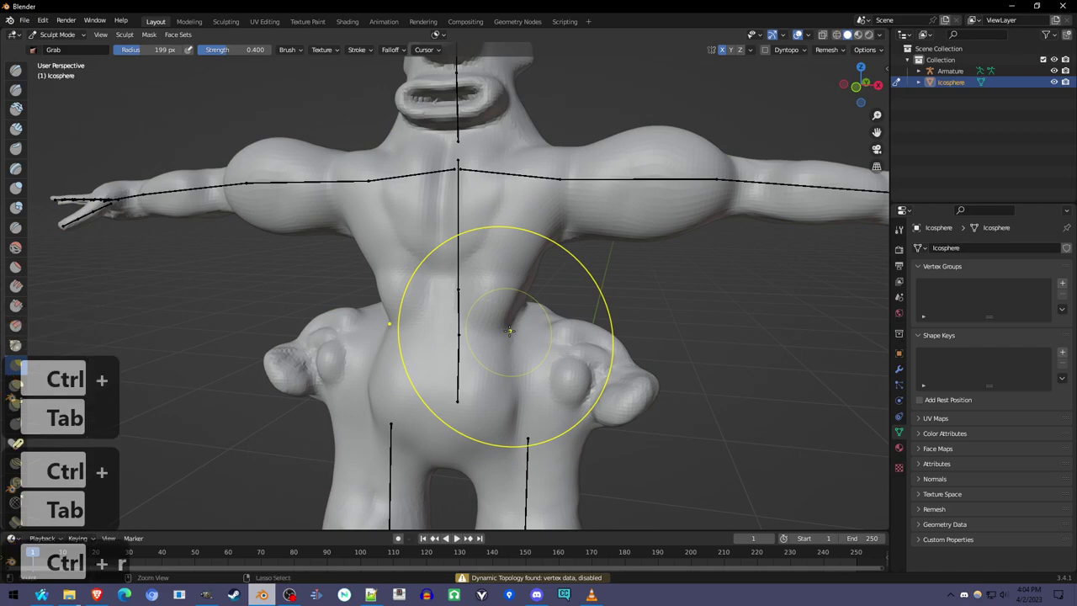
Step: Toggle the Icosphere out of Edit Mode and frame the whole figure with its skeleton in Sculpt Mode
scroll(up, 3)
scroll(up, 3)
key(Tab)
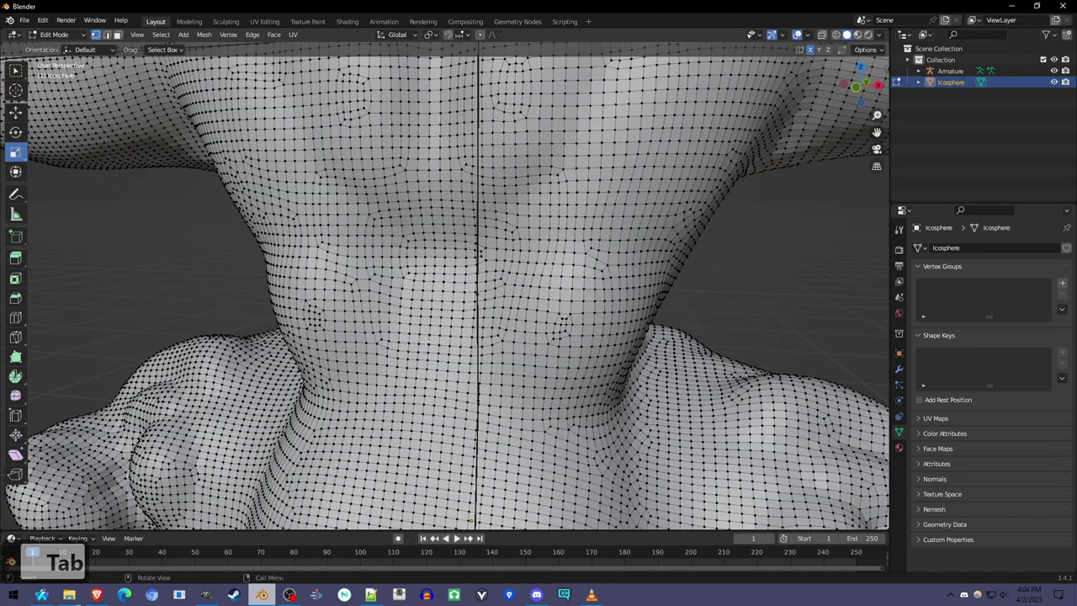
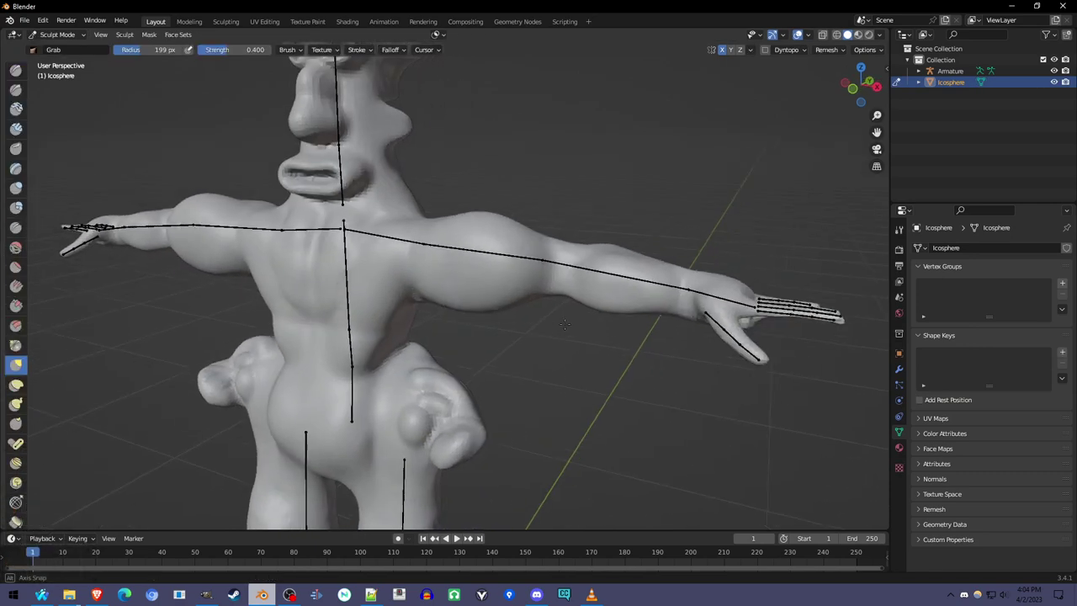
middle_click(712, 286)
scroll(up, 3)
scroll(up, 3)
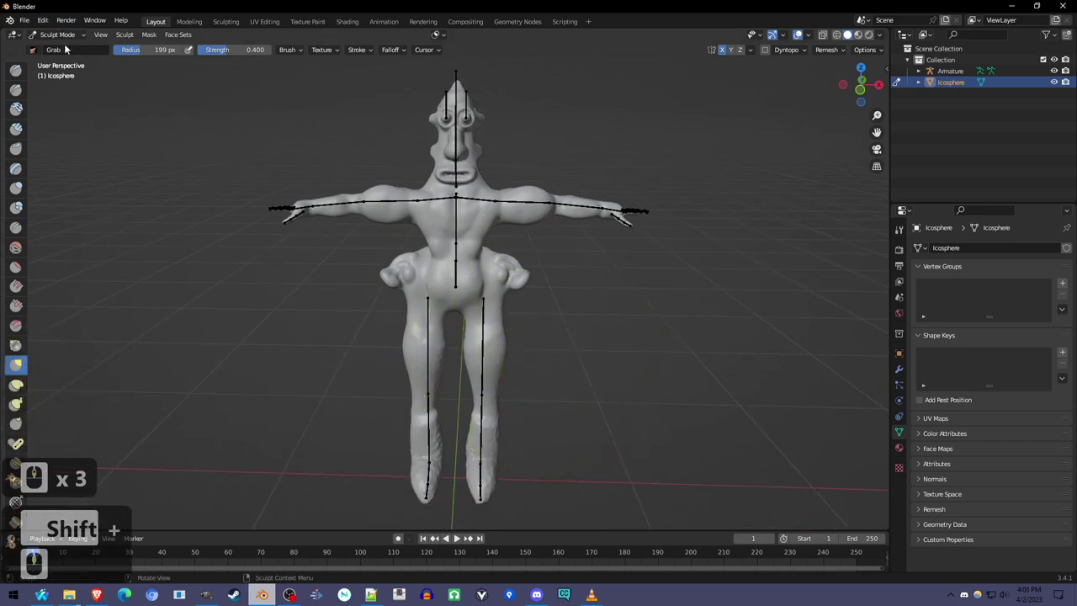
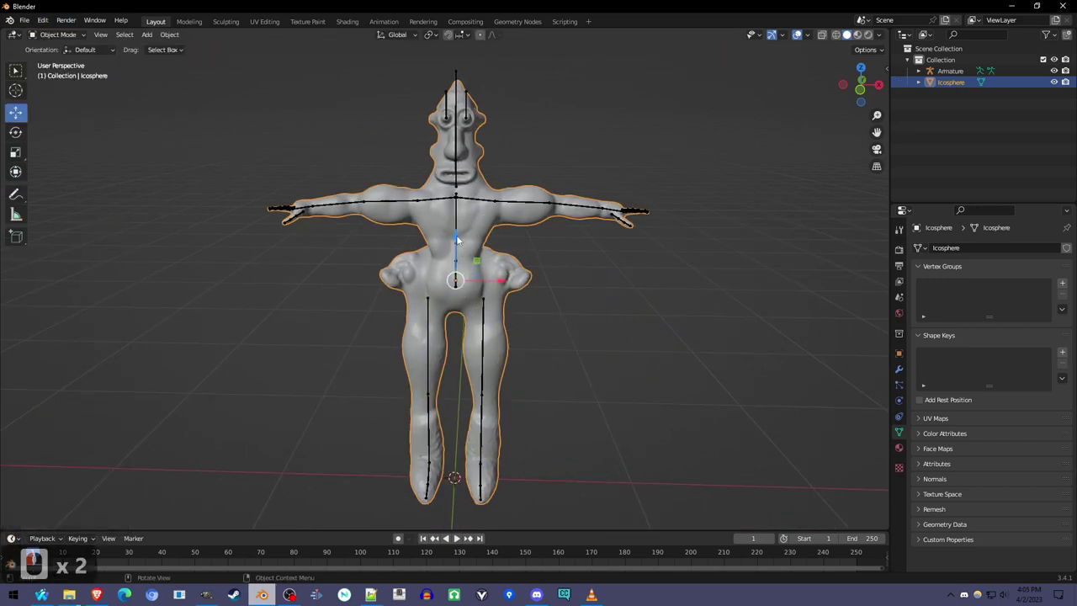
Step: Select the Icosphere and the Armature, then parent With Automatic Weights via Ctrl+P
scroll(up, 3)
middle_click(501, 289)
middle_click(503, 292)
click(447, 275)
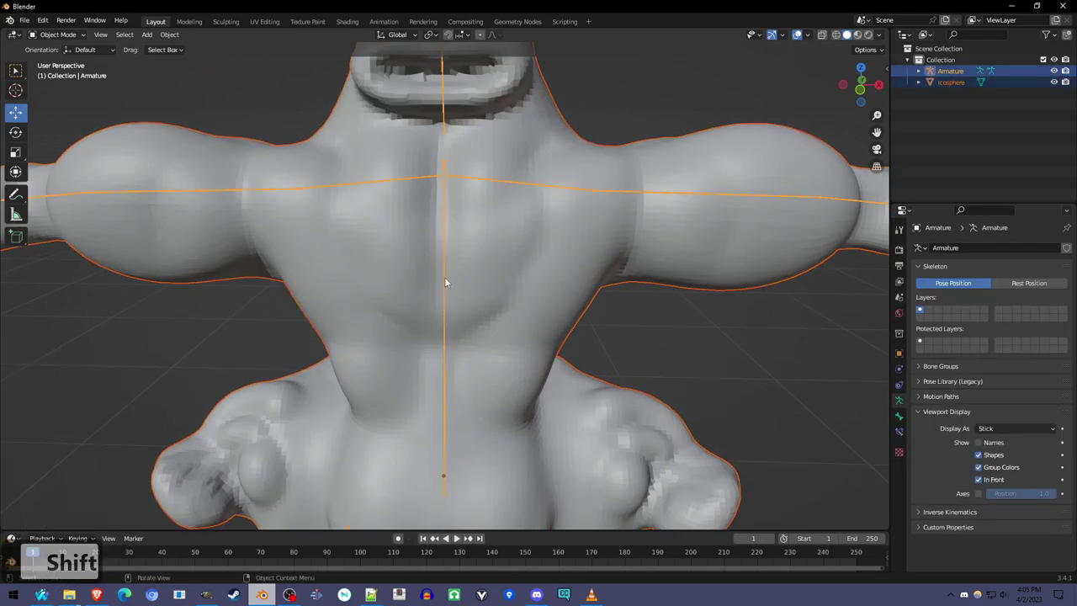
middle_click(460, 280)
middle_click(462, 274)
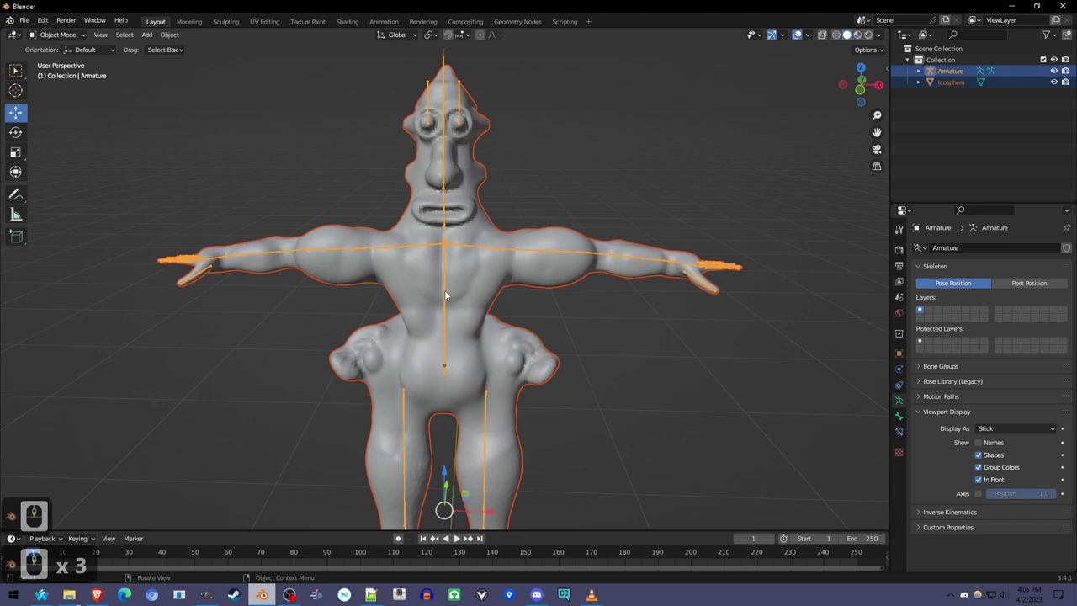
key(ctrl+p)
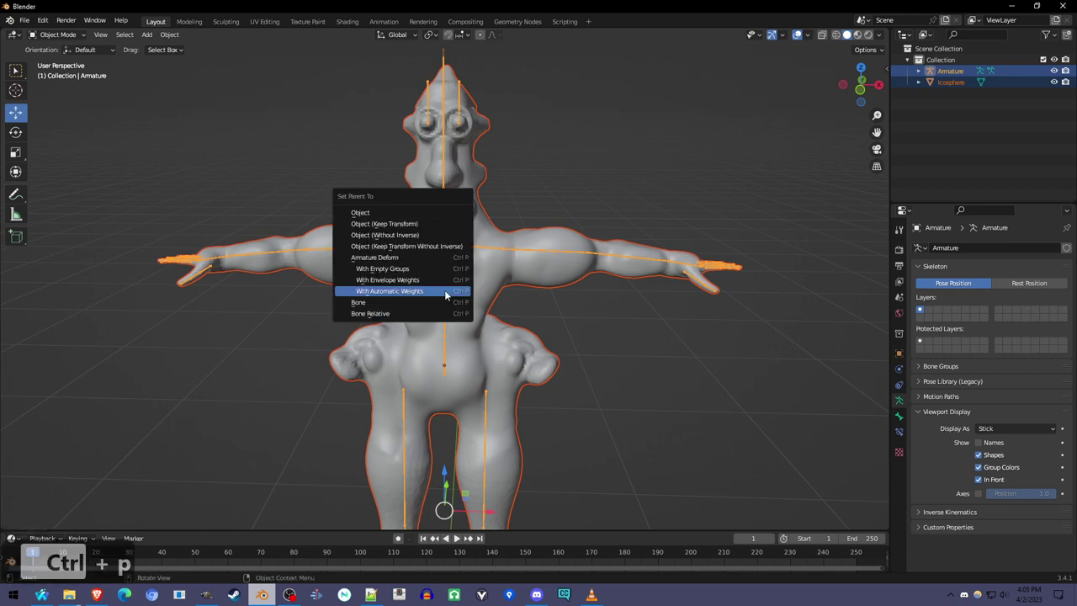
click(562, 278)
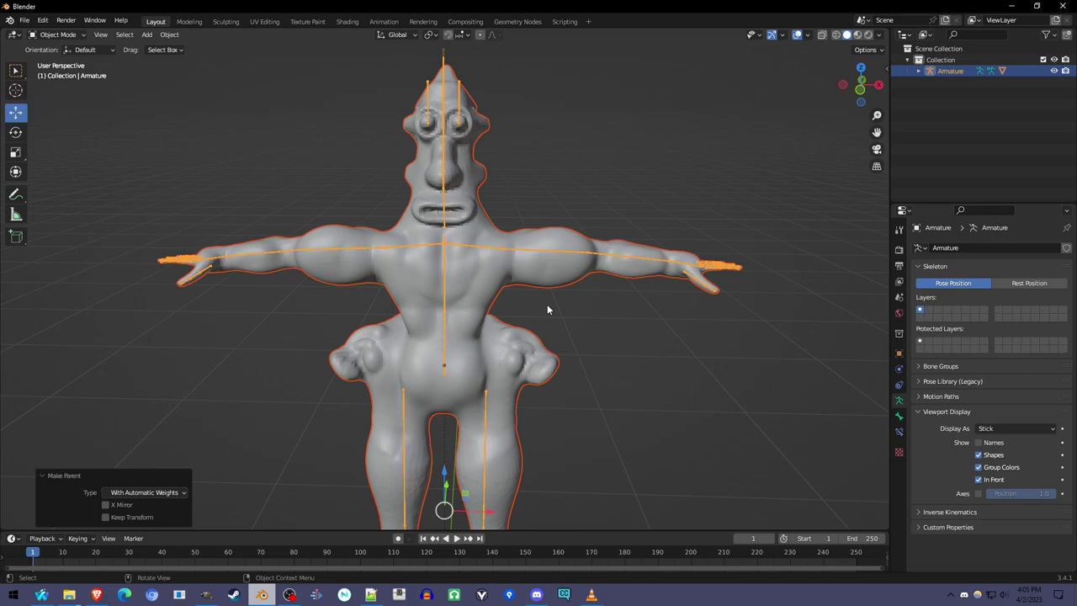
Step: Orbit the bound figure and check the new bone-named vertex groups such as Right leg and Right toe
scroll(up, 3)
drag(509, 305, 507, 302)
scroll(up, 3)
middle_click(907, 552)
scroll(up, 3)
scroll(up, 3)
drag(972, 569, 1051, 572)
click(1050, 573)
right_click(1050, 573)
drag(1045, 580, 1021, 532)
click(1022, 533)
right_click(1021, 533)
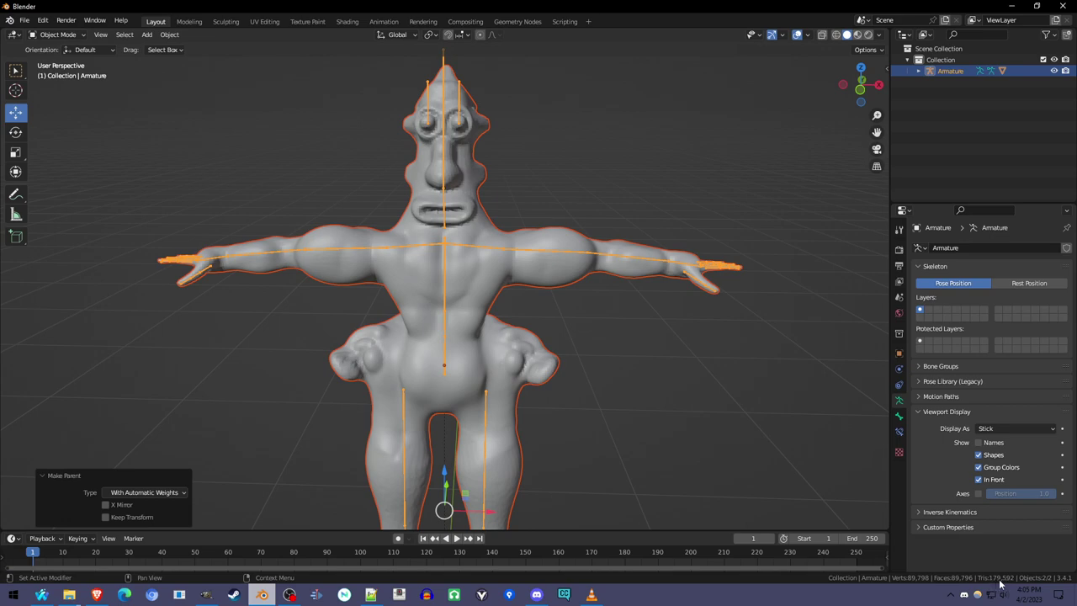
Step: Orbit toward the chest, select the Icosphere body and switch it back into Sculpt Mode
scroll(up, 3)
scroll(down, 3)
middle_click(407, 423)
middle_click(409, 423)
middle_click(409, 423)
middle_click(414, 430)
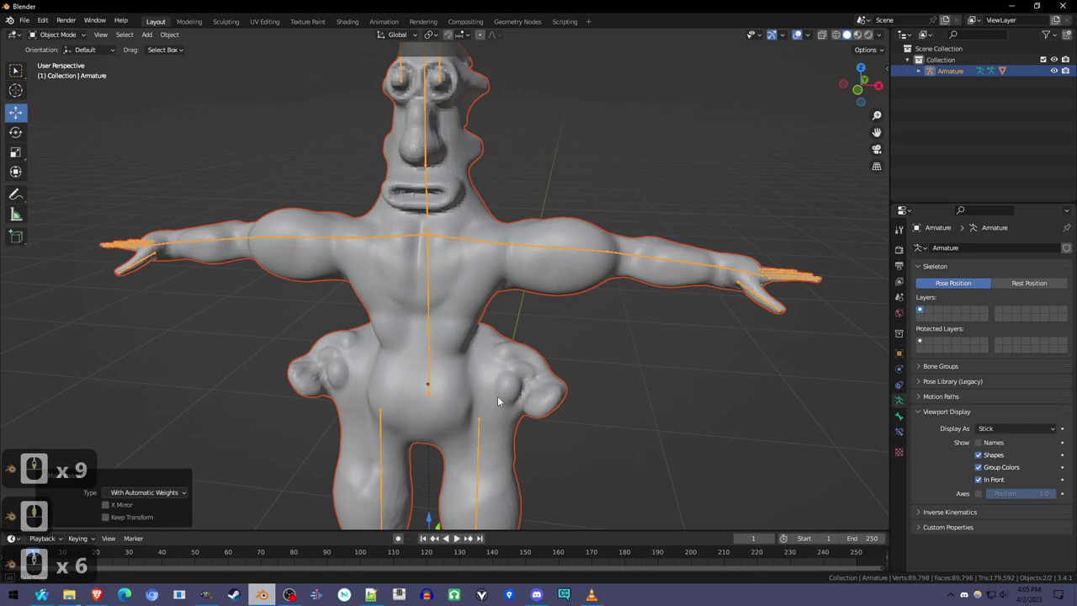
middle_click(508, 396)
key(ctrl+Tab)
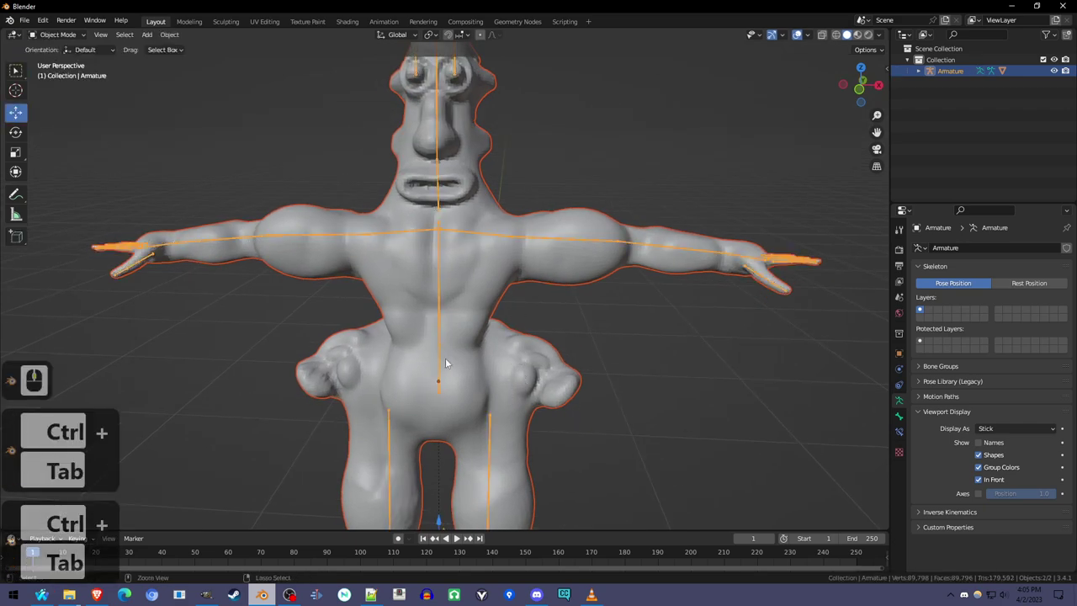
click(582, 276)
key(ctrl+Tab)
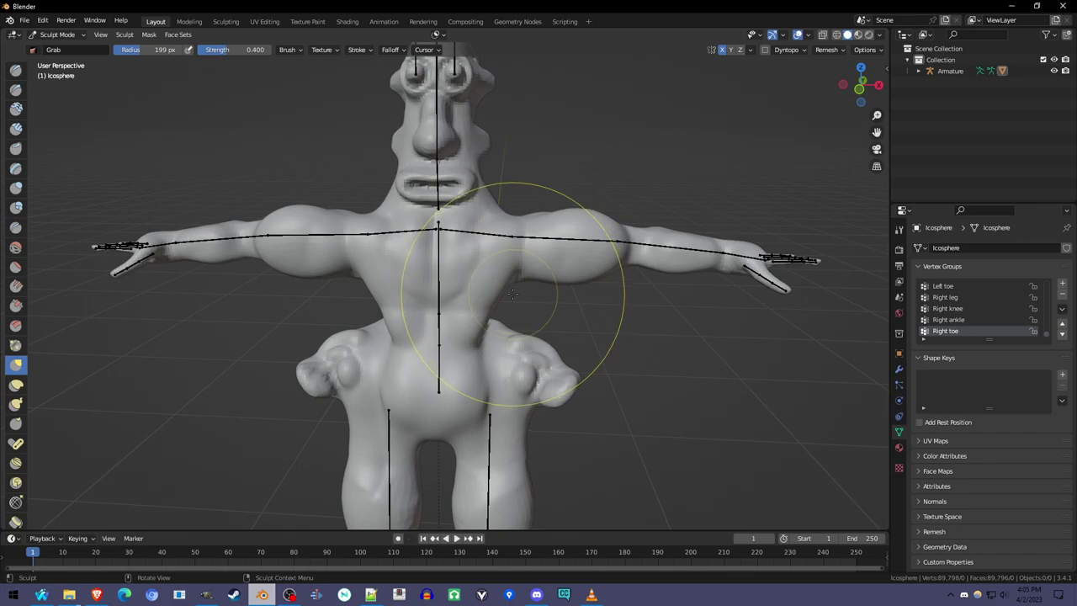
Step: Resize the sculpt brush, compare with undo/redo, and return the Icosphere body to Object Mode
key(r)
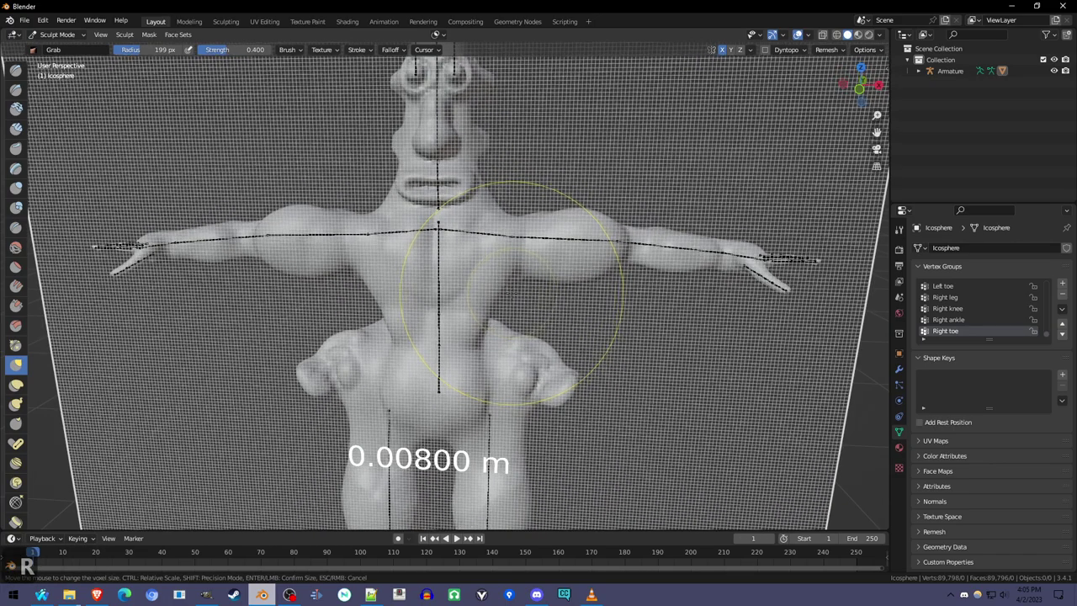
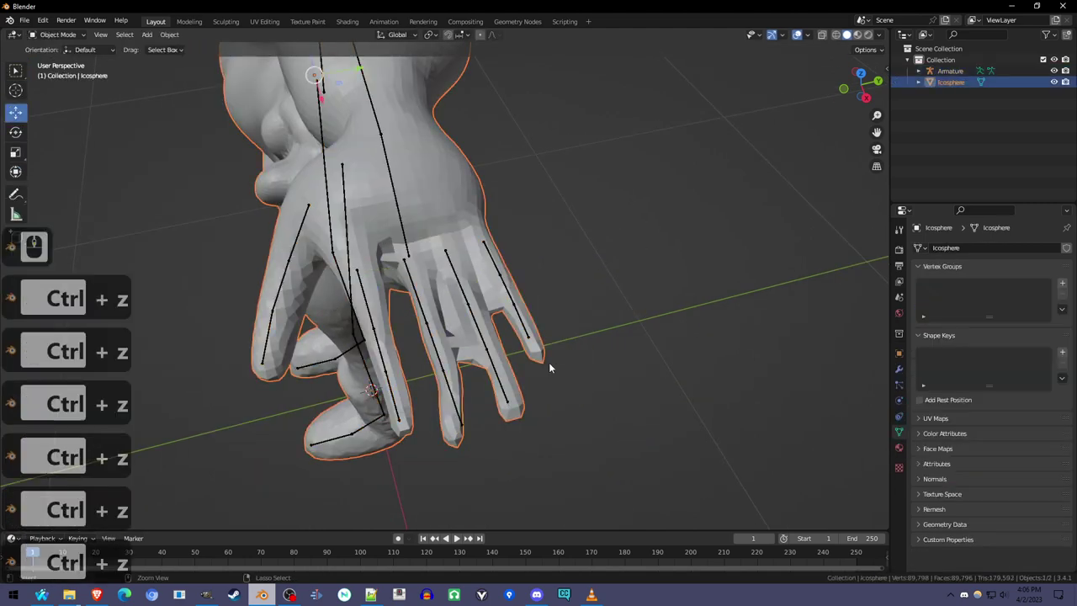
key(shift+z)
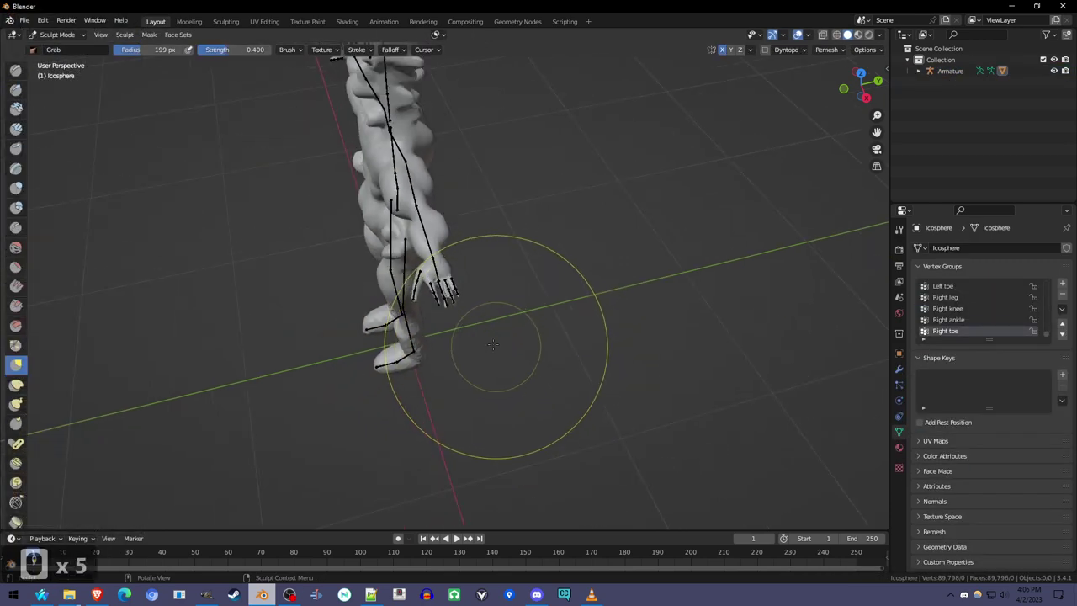
key(ctrl+Tab)
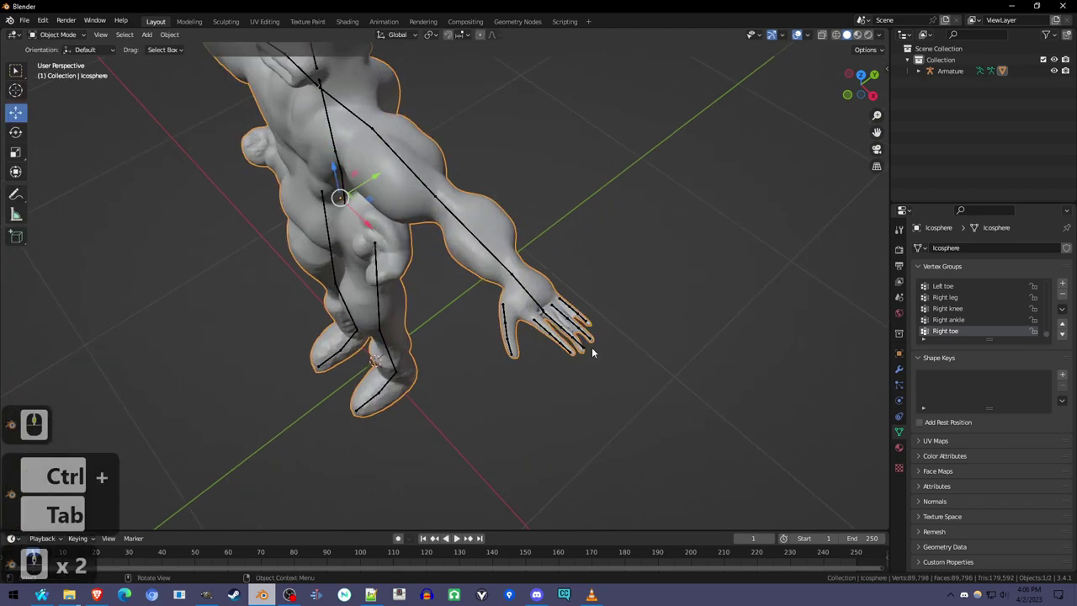
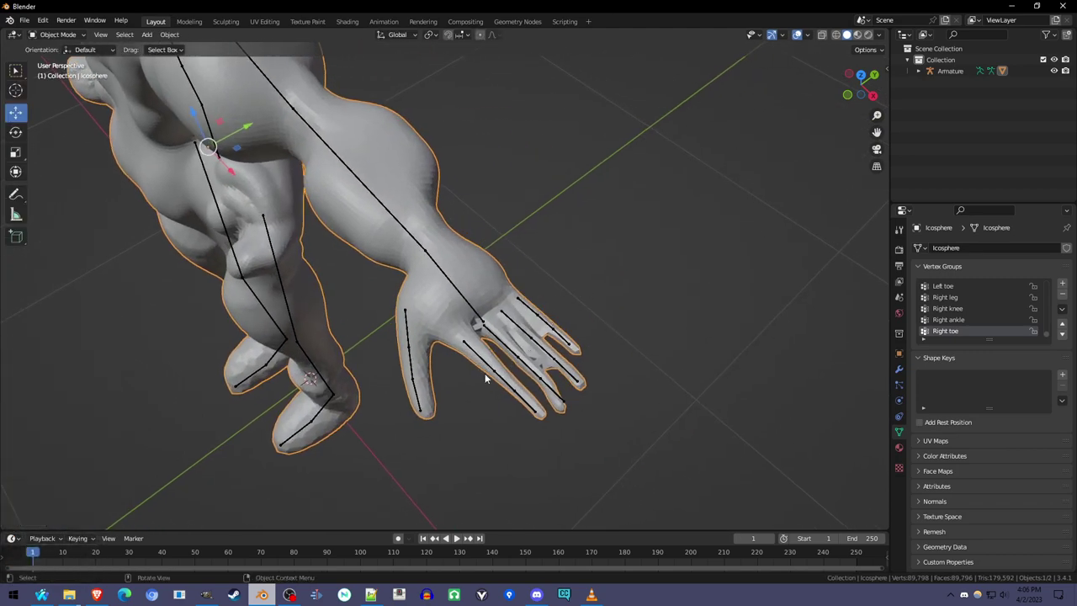
Step: Orbit around the outstretched arm and hand, then enter Sculpt Mode on the body
middle_click(446, 302)
middle_click(445, 300)
middle_click(534, 264)
drag(546, 345, 577, 292)
key(ctrl+Tab)
Step: Toggle the body between Object and Sculpt Mode while inspecting, ending in Sculpt Mode
middle_click(512, 305)
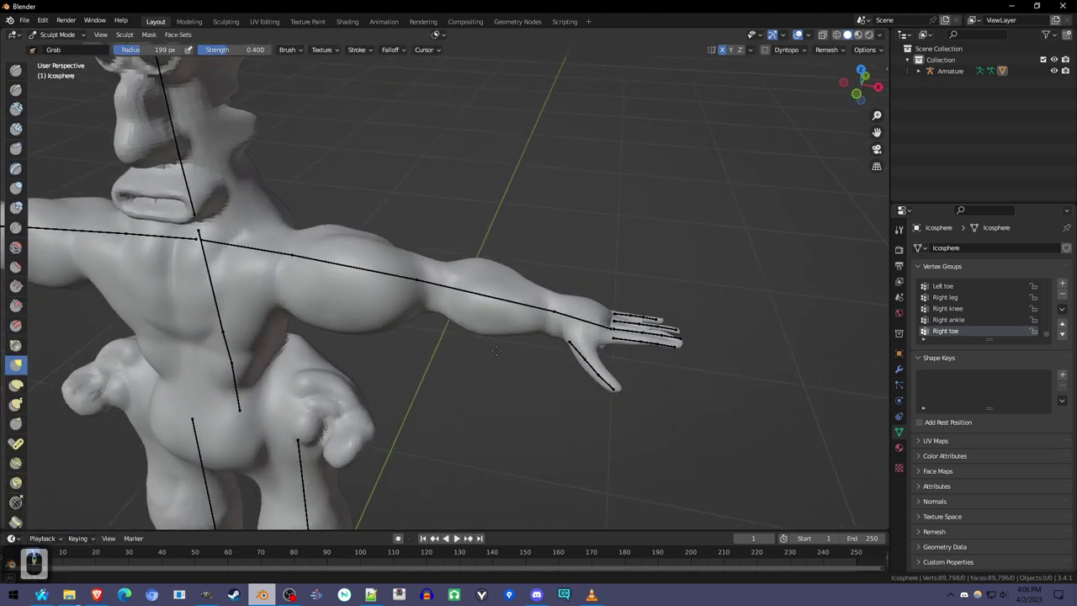
click(511, 328)
key(ctrl+Tab)
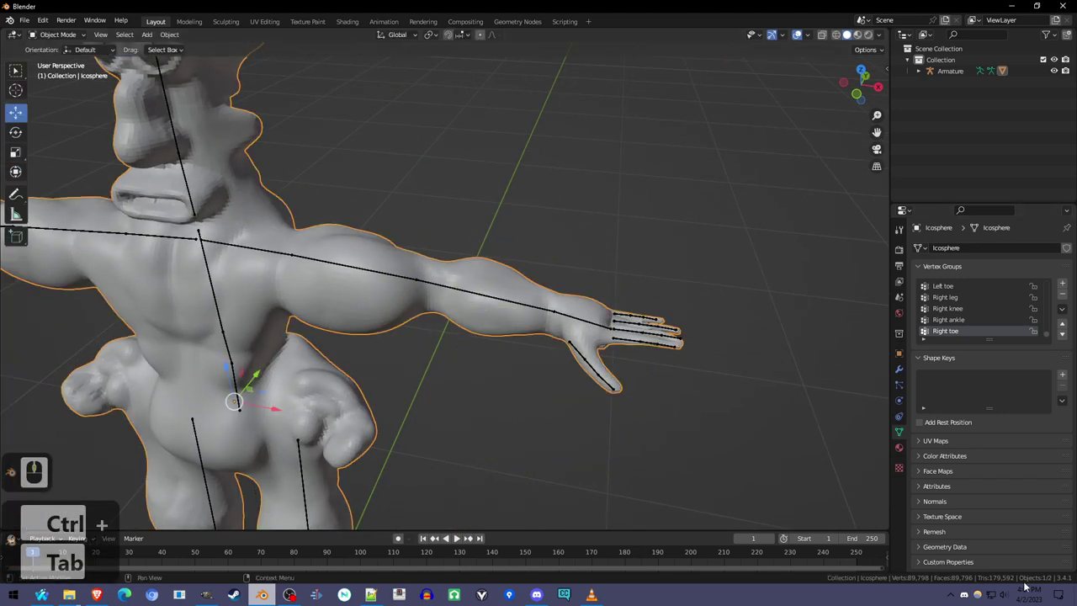
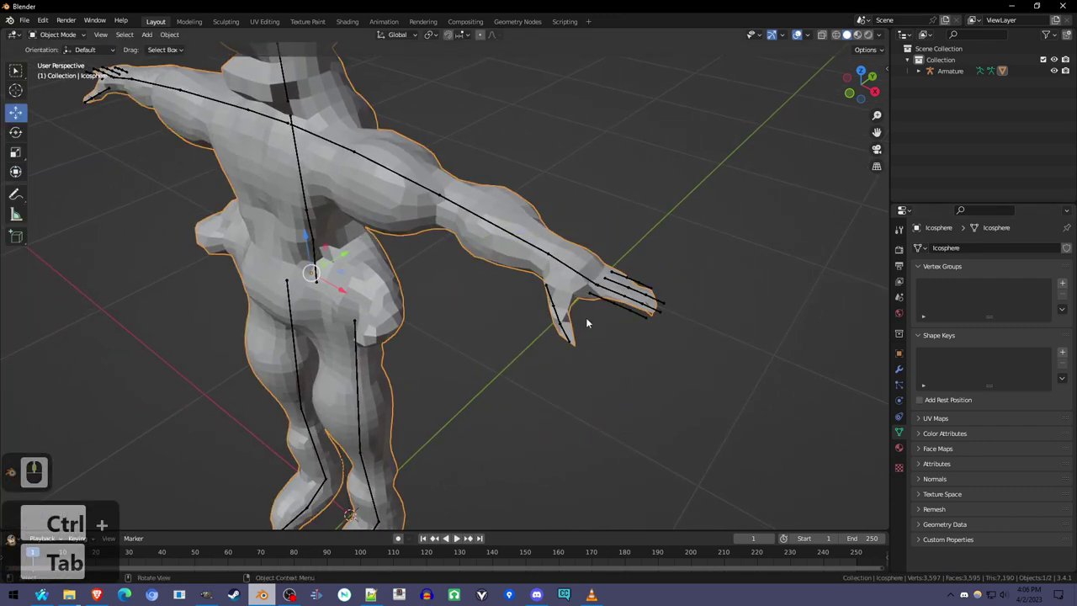
key(ctrl+z)
key(ctrl+z)
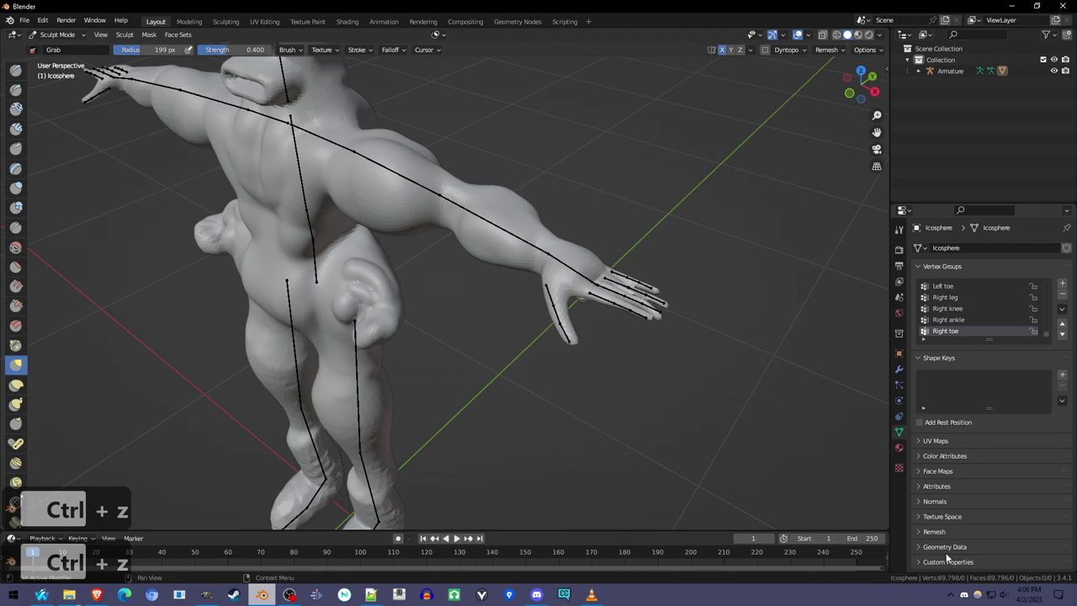
Step: Set the remesh voxel size to 0.0150 m and voxel-remesh the sculpted body into a lighter even mesh
key(r)
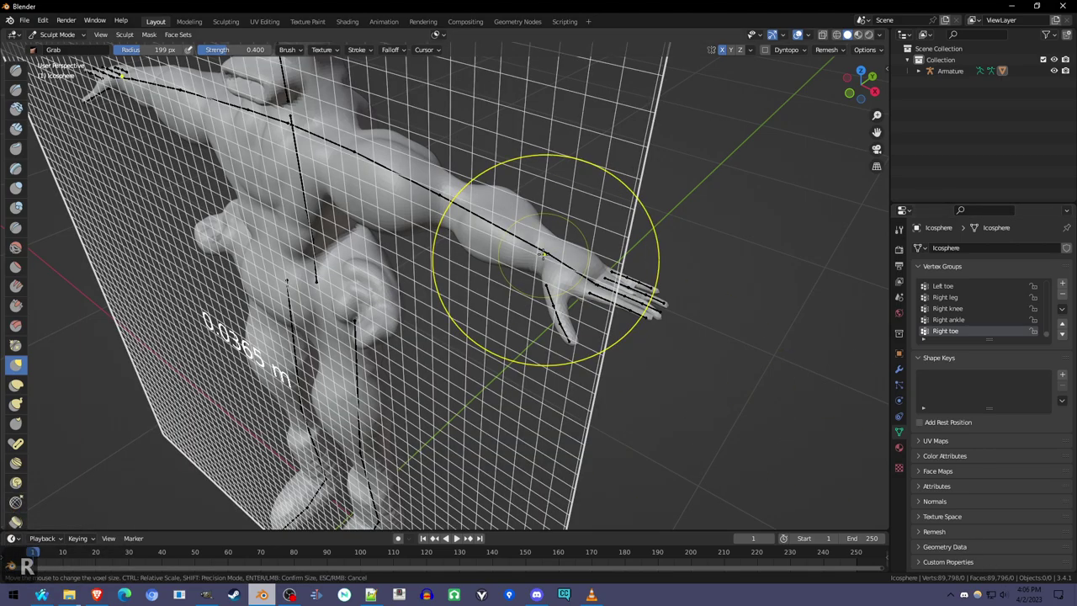
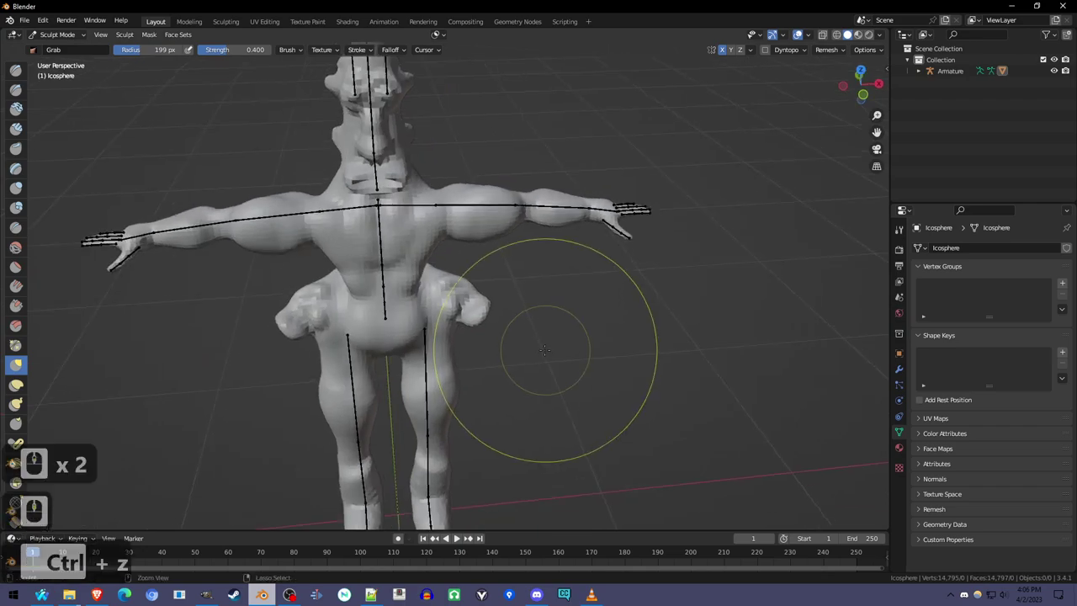
key(r)
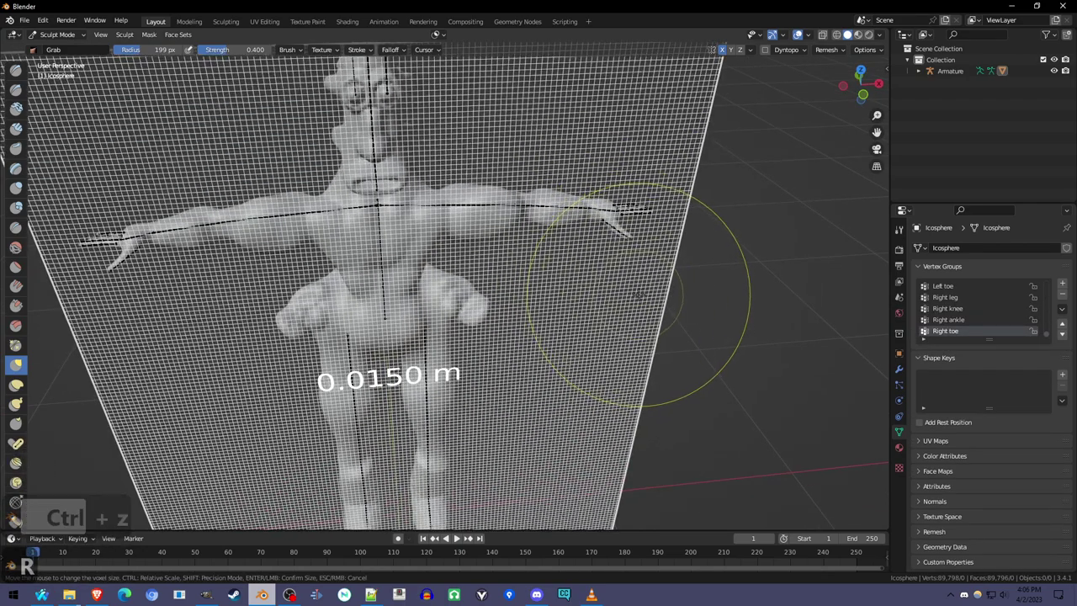
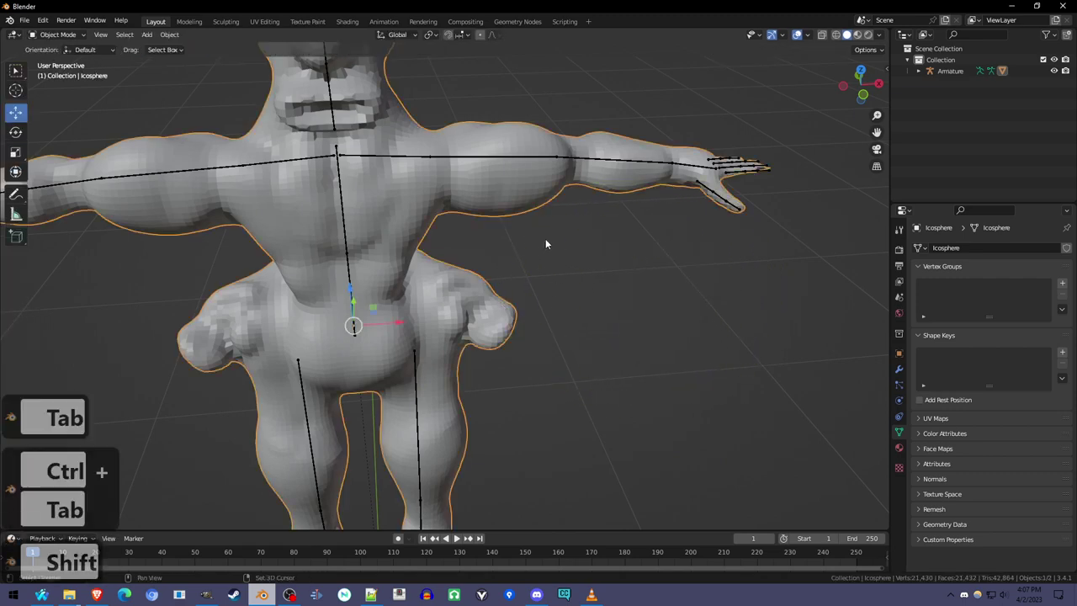
scroll(up, 3)
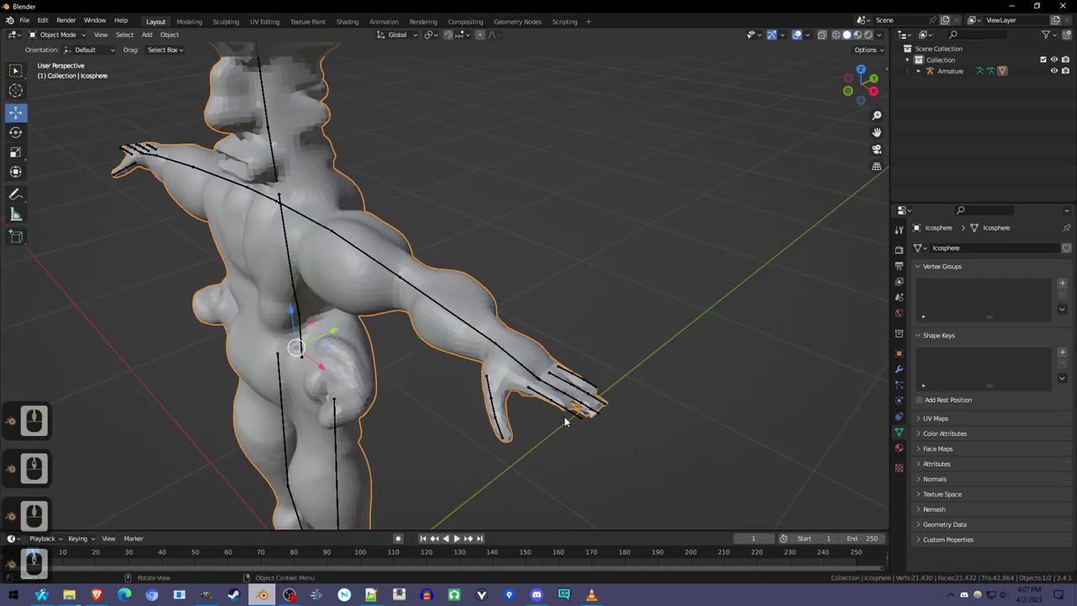
scroll(up, 3)
middle_click(494, 366)
middle_click(496, 372)
click(489, 392)
key(ctrl+Tab)
Step: Check the remeshed body and bring the skeleton-bound figure back to Object Mode
click(437, 370)
key(r)
middle_click(375, 342)
click(375, 342)
key(r)
middle_click(374, 343)
click(374, 342)
key(ctrl+Tab)
click(374, 343)
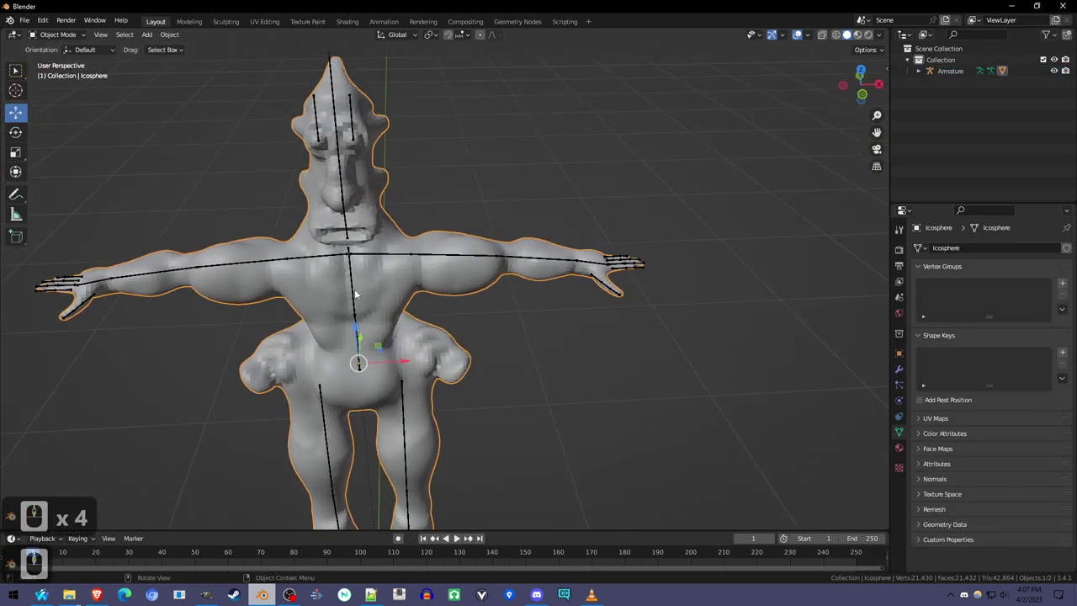
Step: Select the mesh and armature and parent the body to the skeleton With Automatic Weights
click(353, 283)
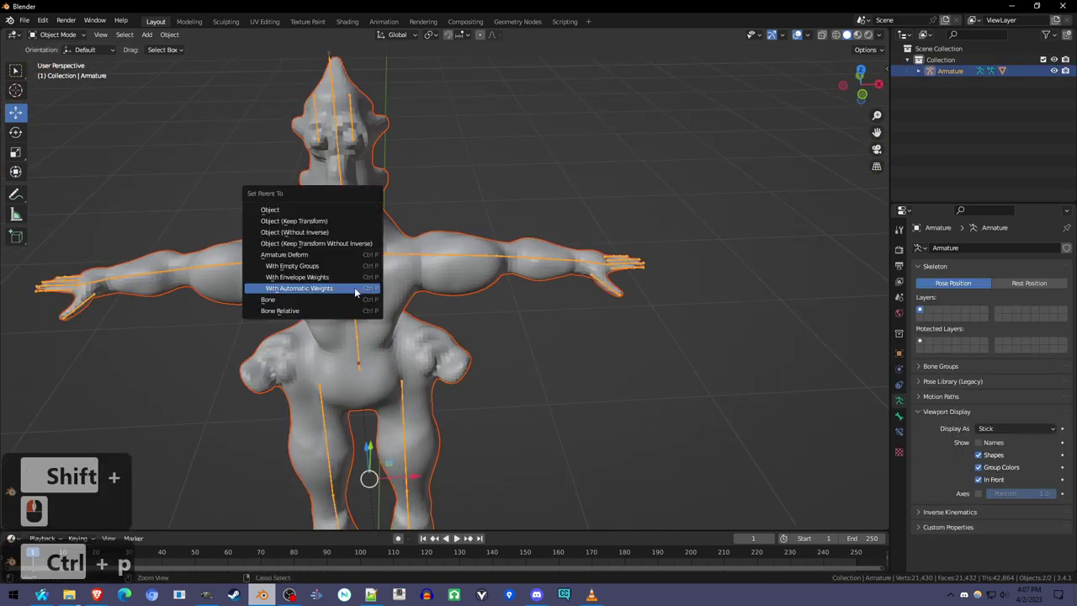
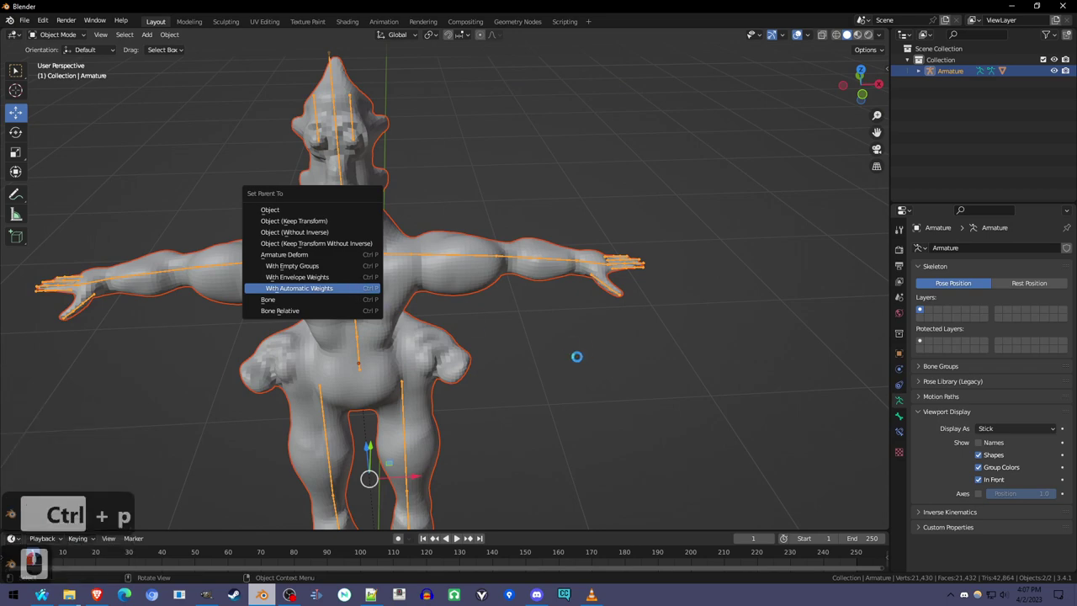
middle_click(680, 345)
middle_click(651, 327)
key(ctrl+Tab)
click(641, 331)
Step: In Pose Mode, pick individual bones and trial free rotations to check the weighted mesh follows
key(r)
click(487, 296)
key(r)
middle_click(487, 295)
click(487, 296)
key(r)
middle_click(487, 295)
click(529, 275)
scroll(up, 3)
middle_click(560, 274)
key(r)
click(525, 247)
right_click(524, 246)
click(524, 247)
Step: Rotate the LeftEye bone freely to test that the eye region deforms with it
key(r)
click(524, 247)
right_click(524, 247)
click(524, 246)
key(r)
key(r)
middle_click(525, 247)
drag(524, 246, 456, 253)
key(r)
key(r)
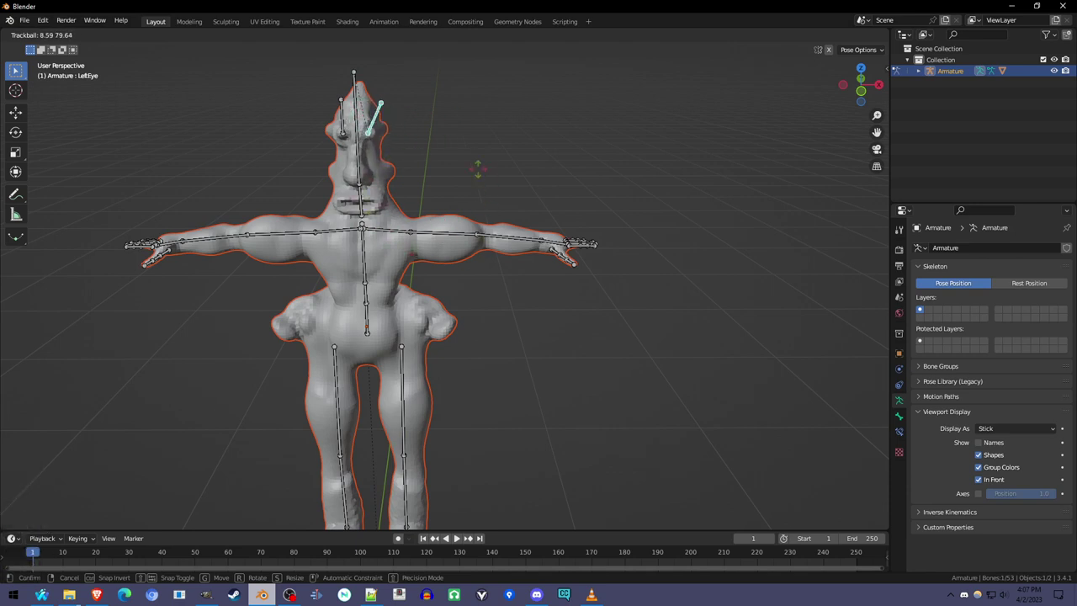
middle_click(457, 254)
drag(457, 255, 455, 253)
Step: Twist the Neck bone to confirm the head follows, cancel the test, and reselect the man's mesh
key(r)
key(r)
middle_click(455, 253)
click(455, 253)
key(r)
key(r)
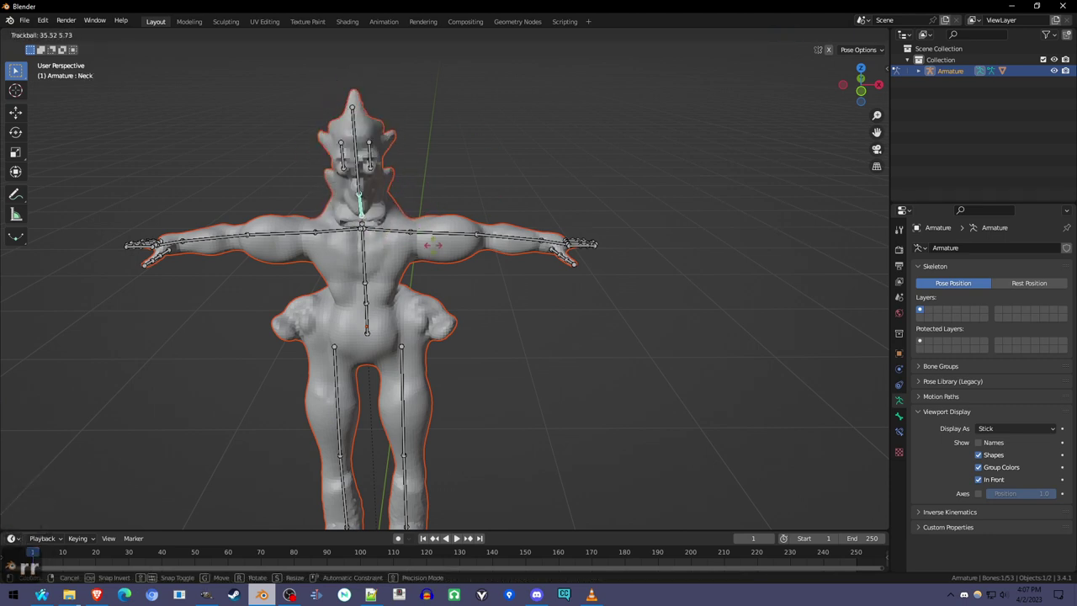
drag(454, 252, 516, 301)
drag(516, 300, 518, 301)
key(ctrl+Tab)
click(517, 301)
Step: In Edit Mode select every vertex and unwrap the body with Smart UV Project
scroll(up, 3)
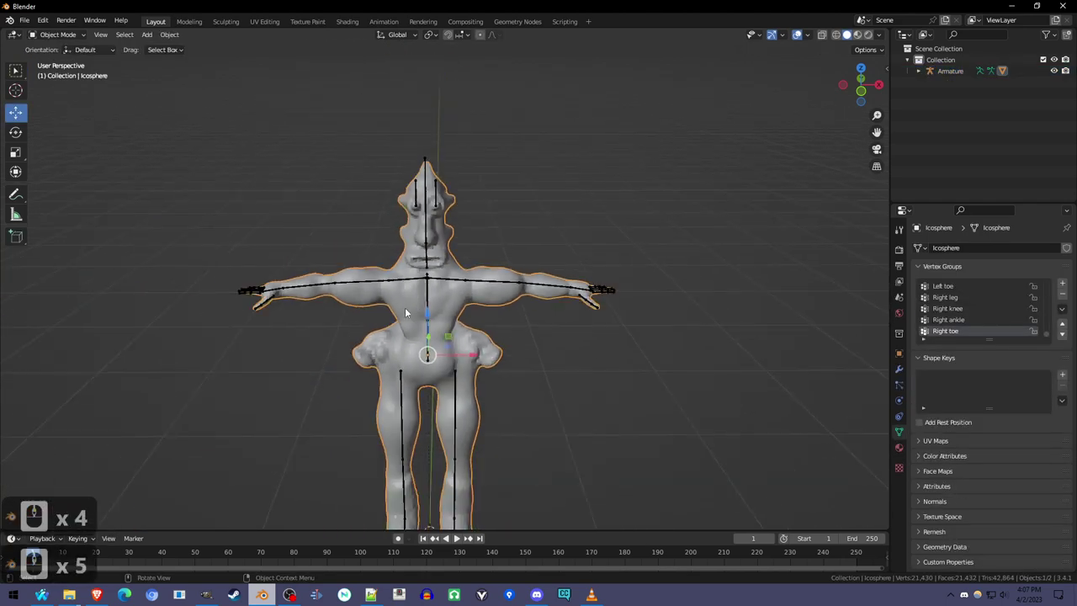
key(Tab)
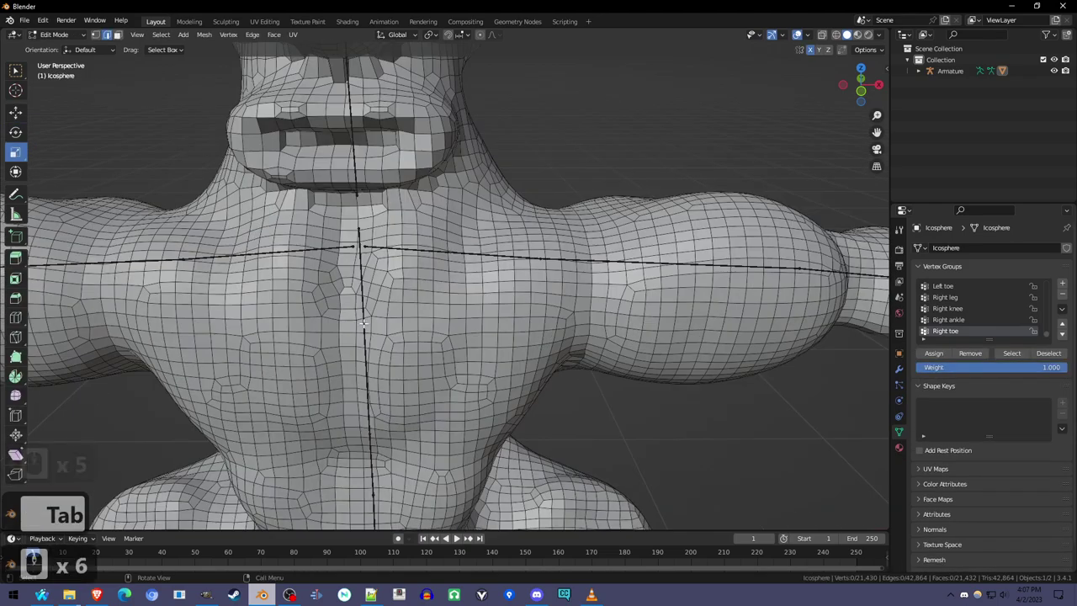
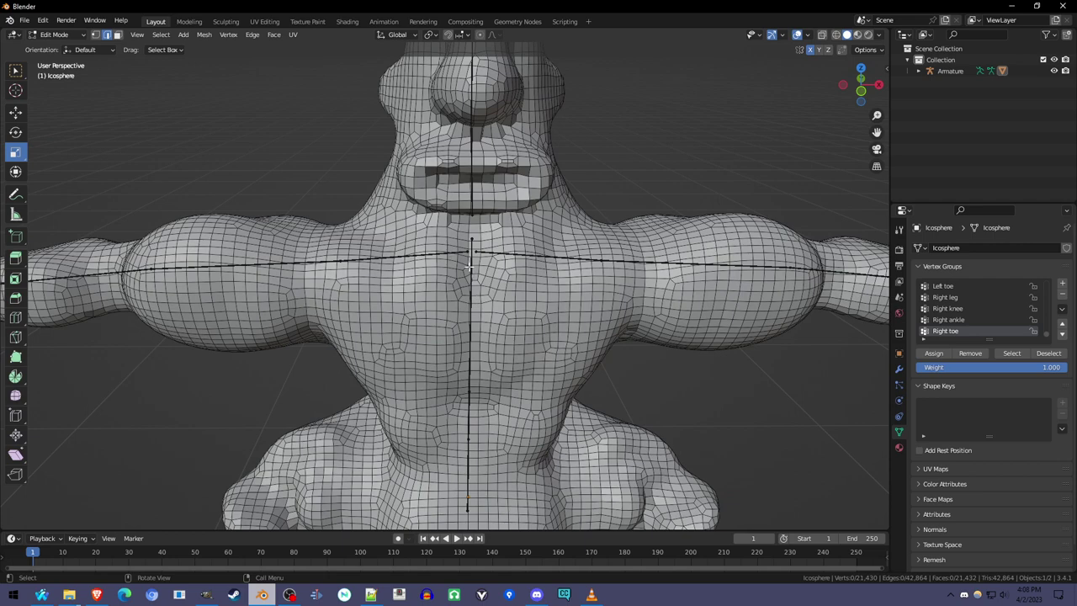
key(a)
key(u)
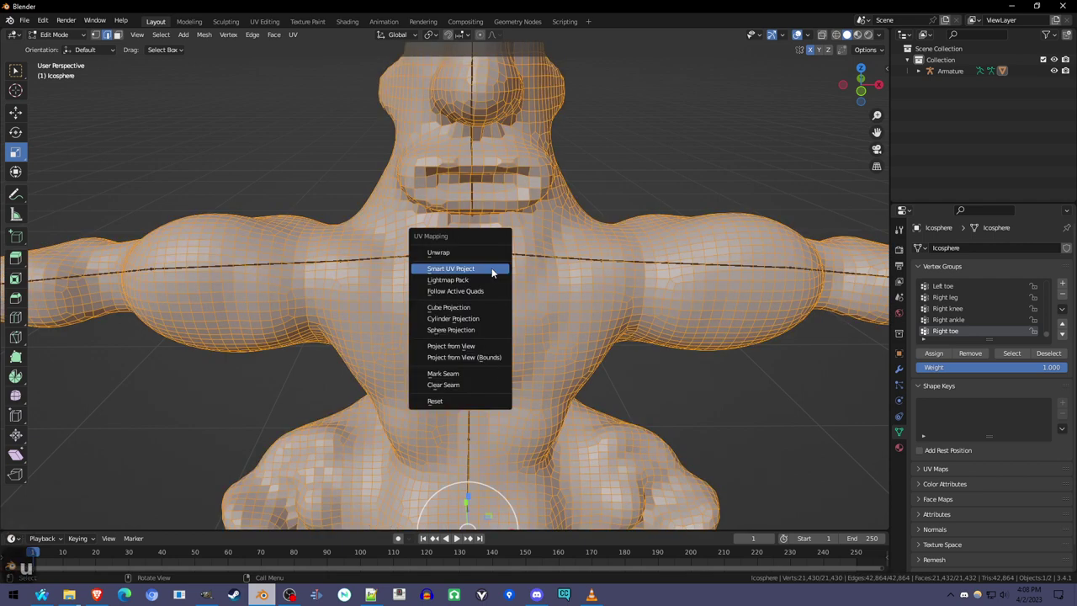
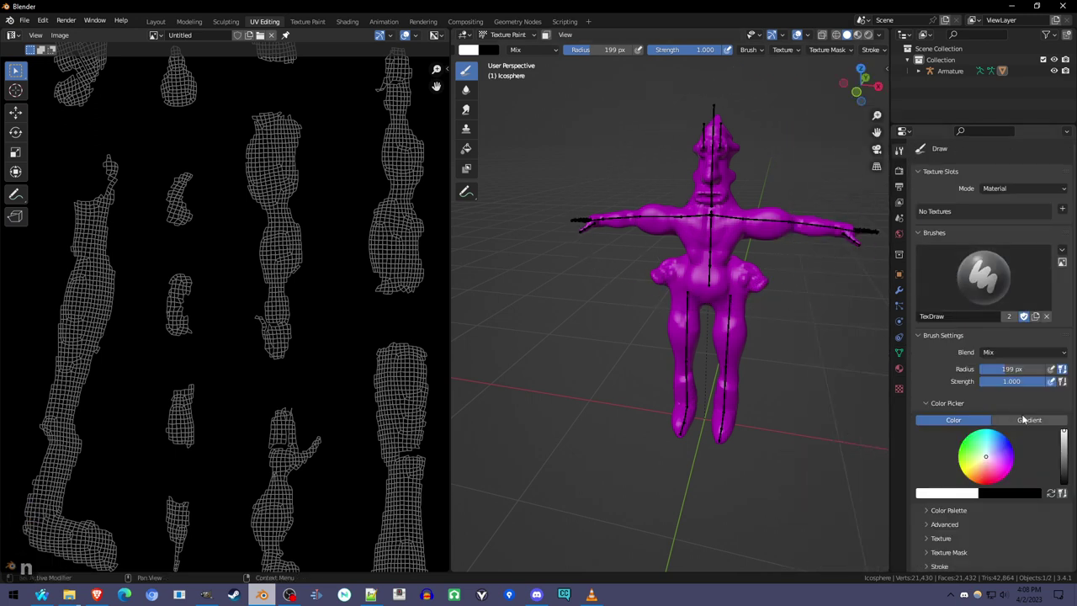
Step: Set Texture Paint to a Single Image target and pick a skin-toned colour to paint the body
middle_click(1036, 496)
click(1008, 183)
click(1016, 206)
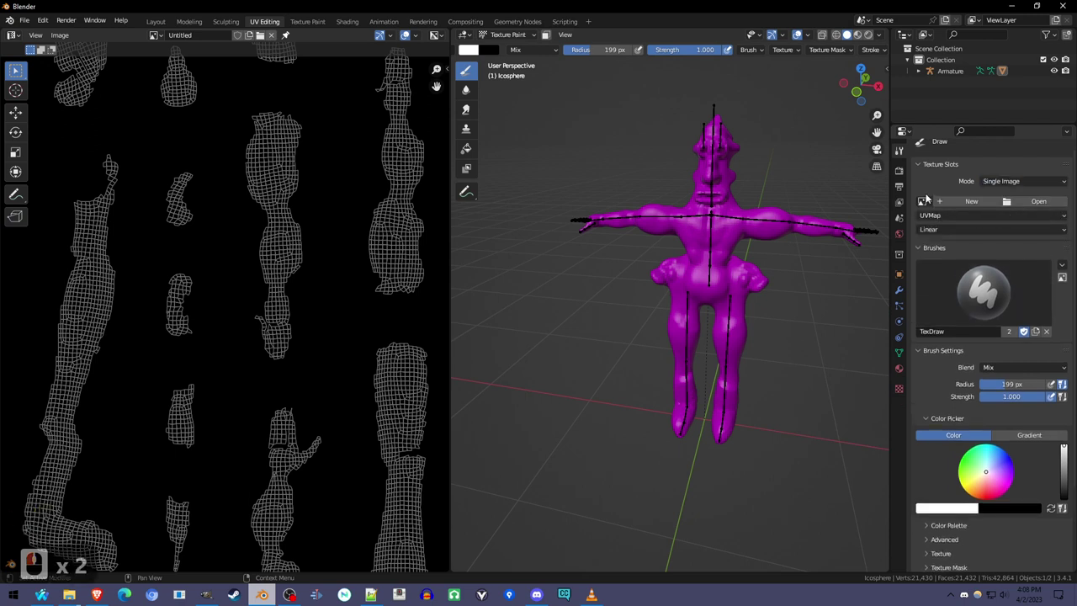
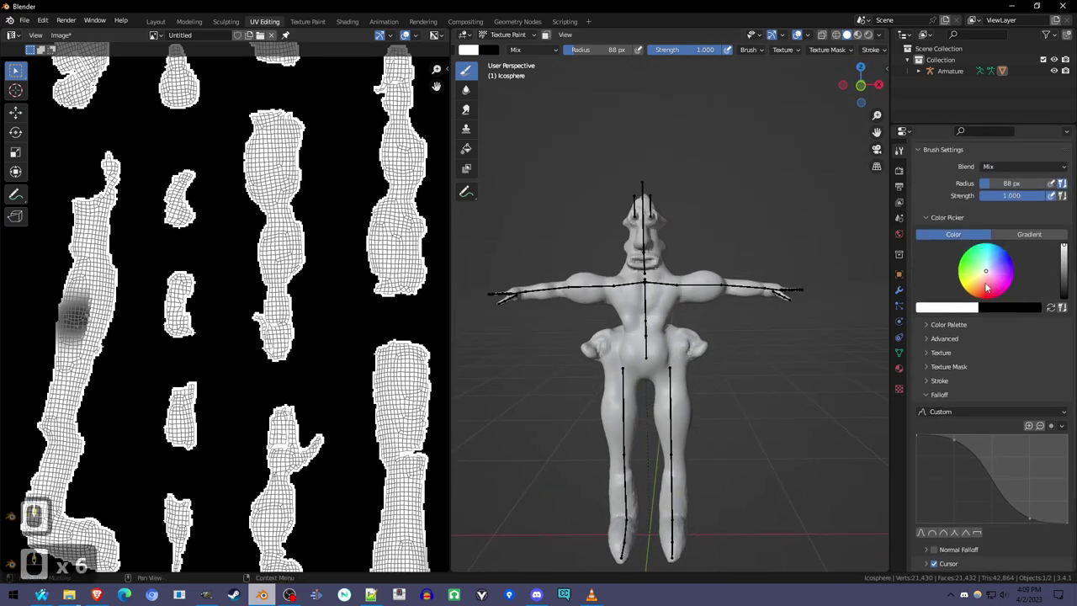
click(980, 280)
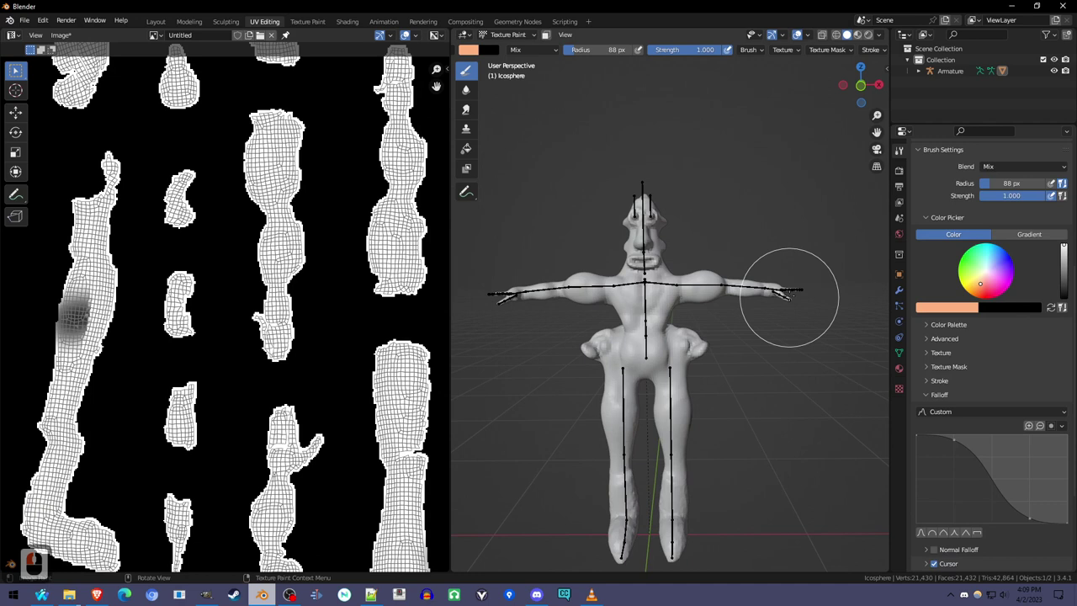
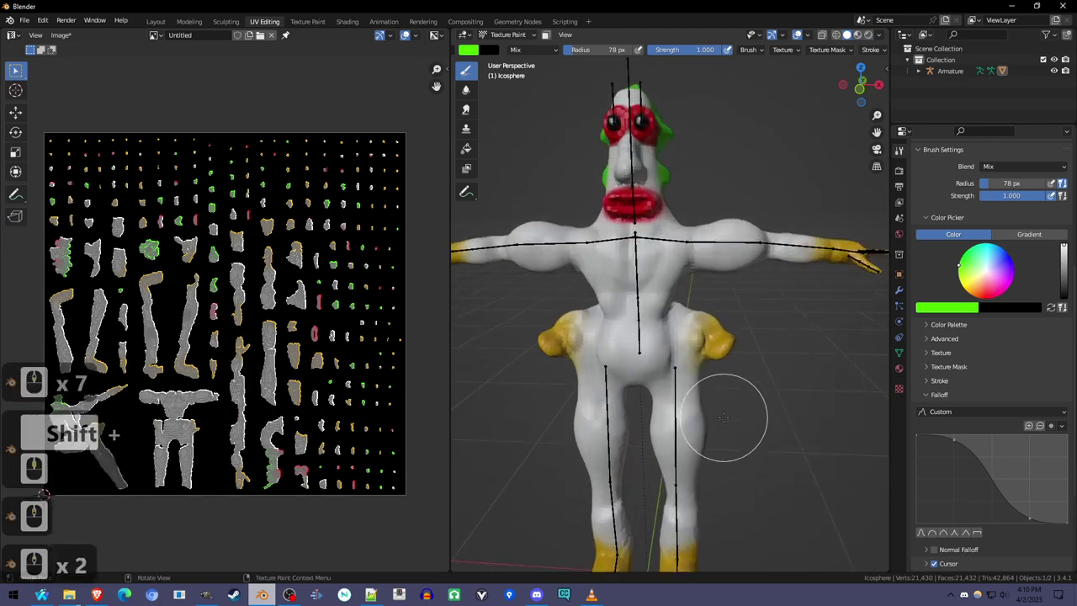
Step: Leave painting, open the mesh's Object Data Properties, and add a Basis plus three new shape keys
key(ctrl+Tab)
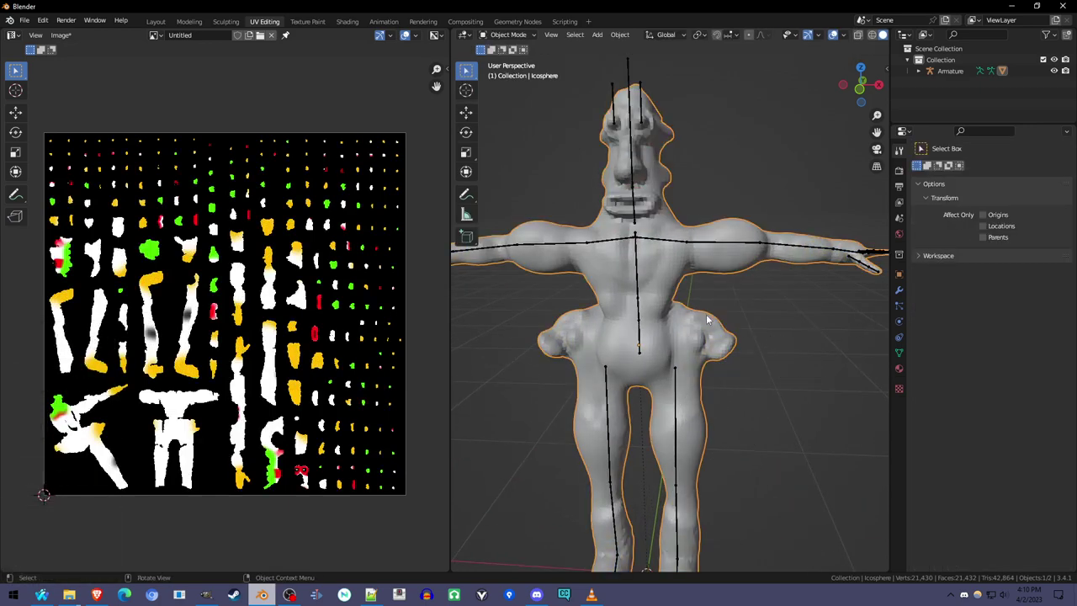
middle_click(725, 329)
middle_click(727, 333)
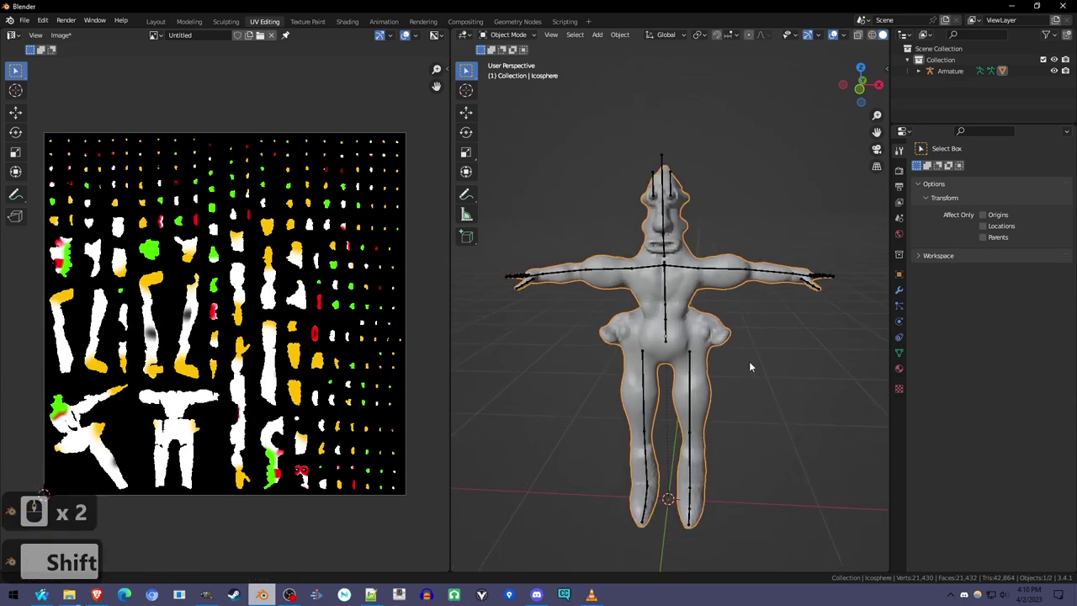
middle_click(757, 363)
middle_click(750, 386)
middle_click(746, 251)
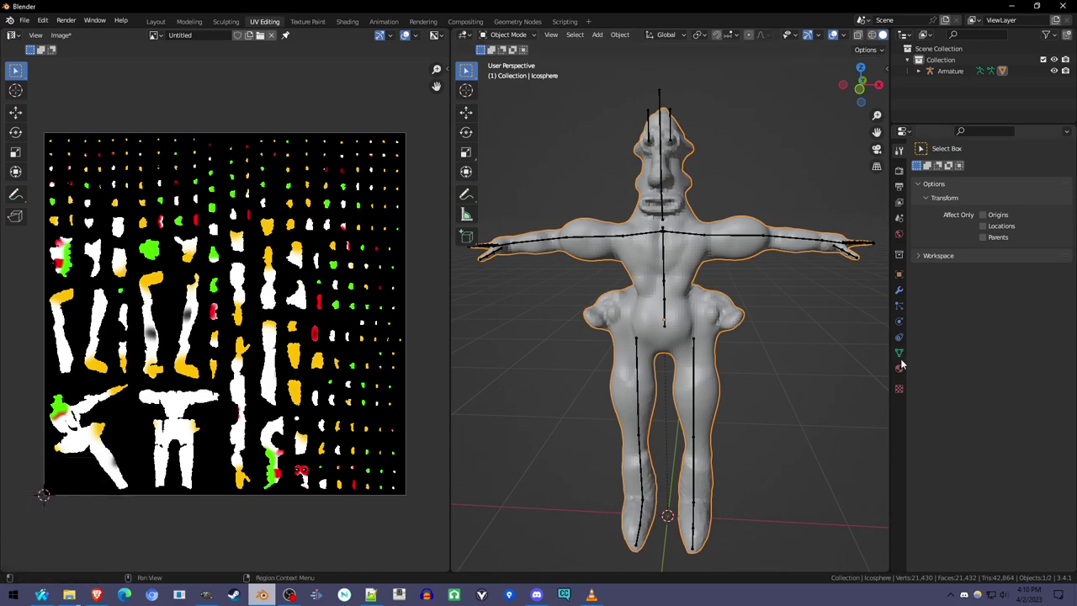
click(745, 252)
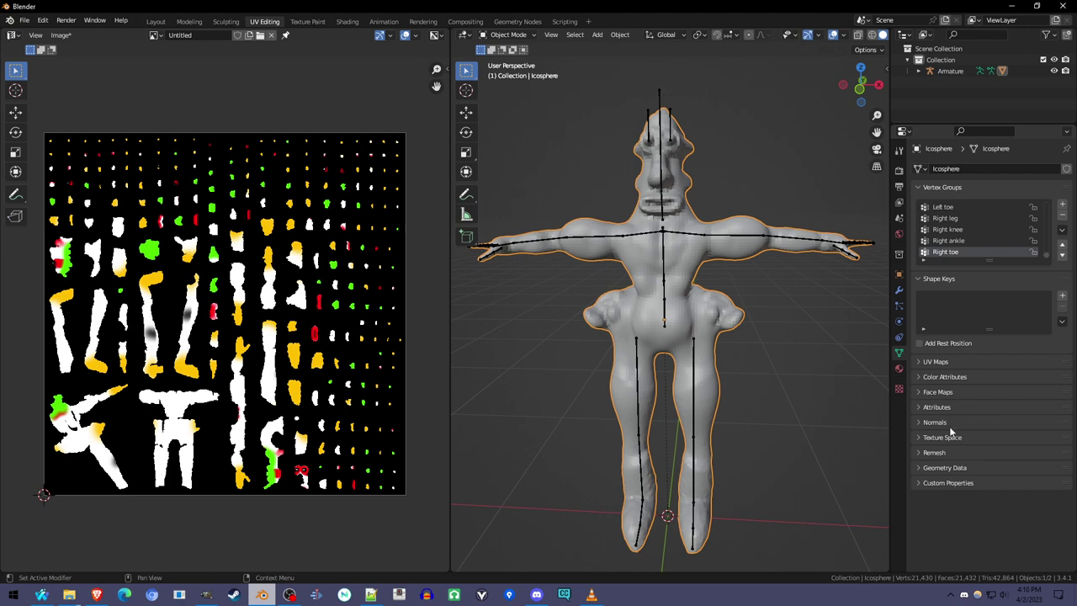
click(746, 252)
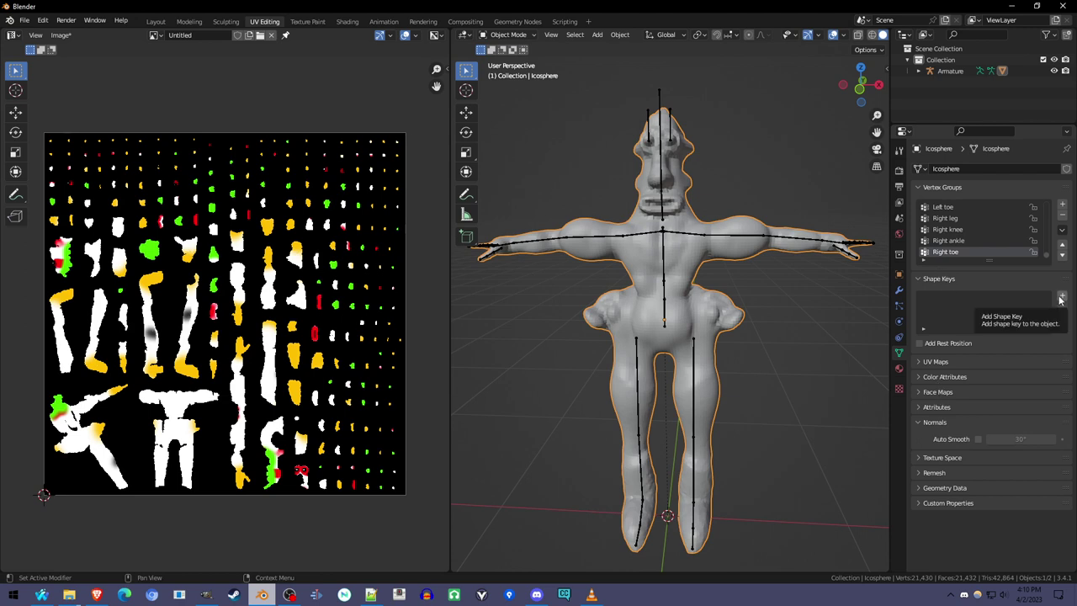
click(746, 251)
click(745, 252)
click(746, 251)
Step: Rename the three new shape keys to Ah, There and Your
double_click(746, 252)
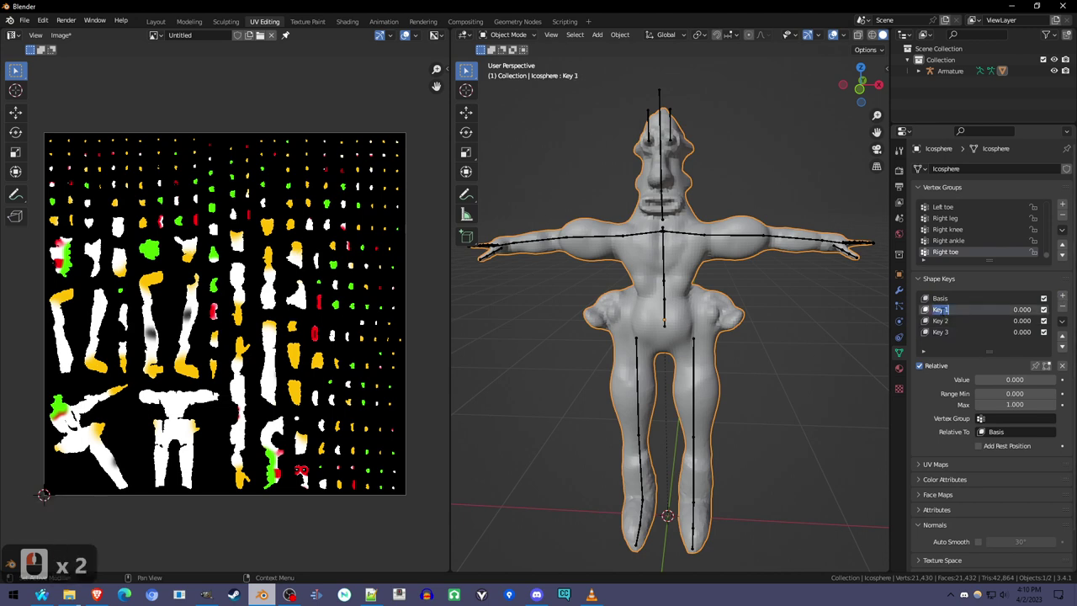
key(a)
key(h)
key(Return)
double_click(745, 251)
text(tere)
double_click(746, 252)
key(ctrl+a)
text(yur)
key(Return)
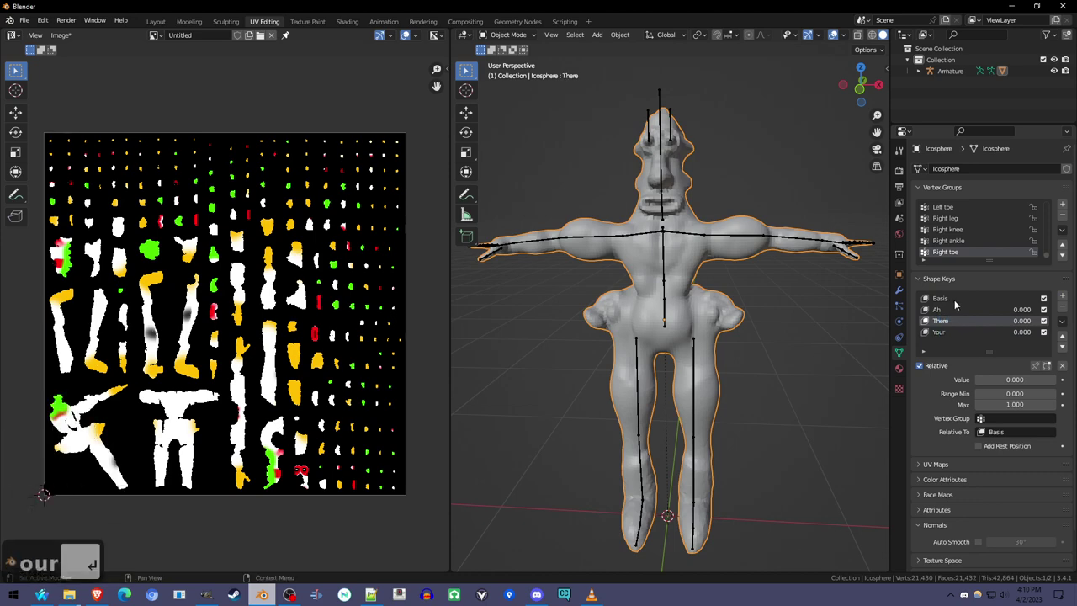
Step: Sculpt mouth poses into the Ah and There shape keys at value 1.0, then make Your the active key
drag(746, 252, 975, 312)
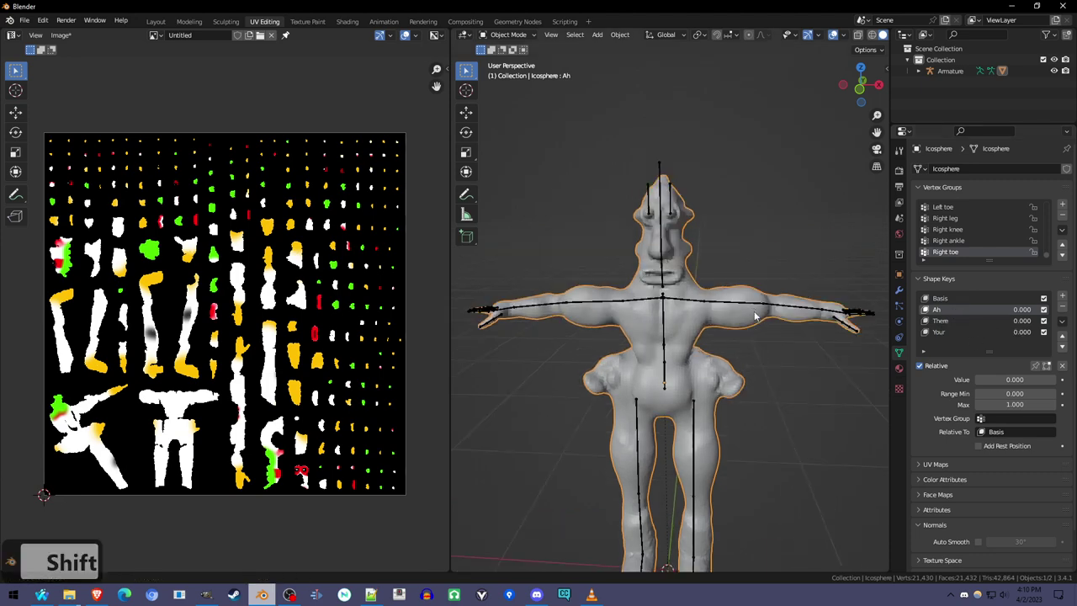
drag(758, 335, 775, 250)
key(ctrl+Tab)
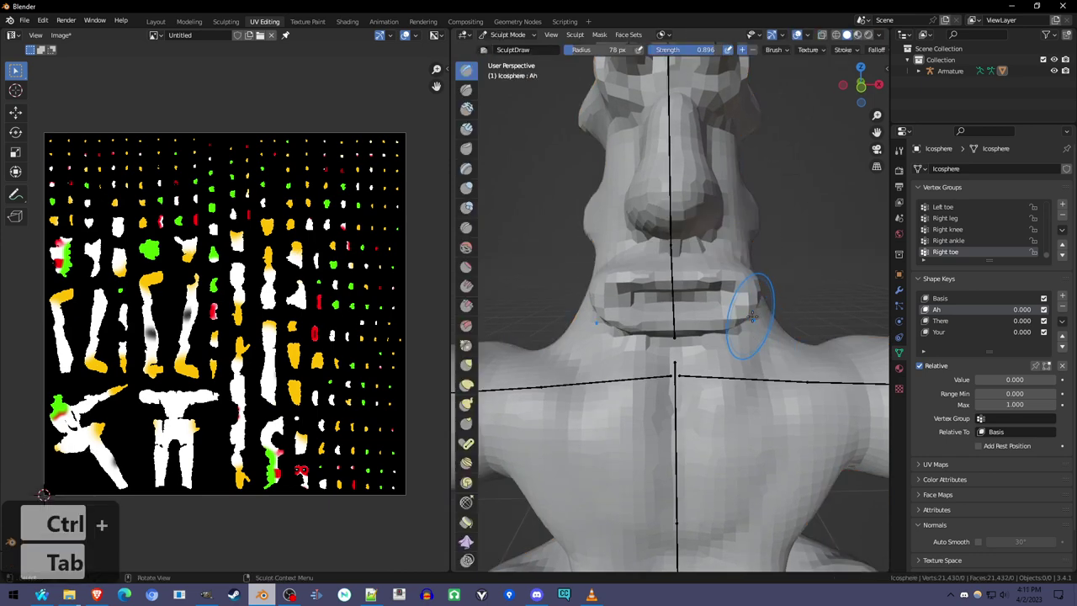
drag(954, 311, 1029, 330)
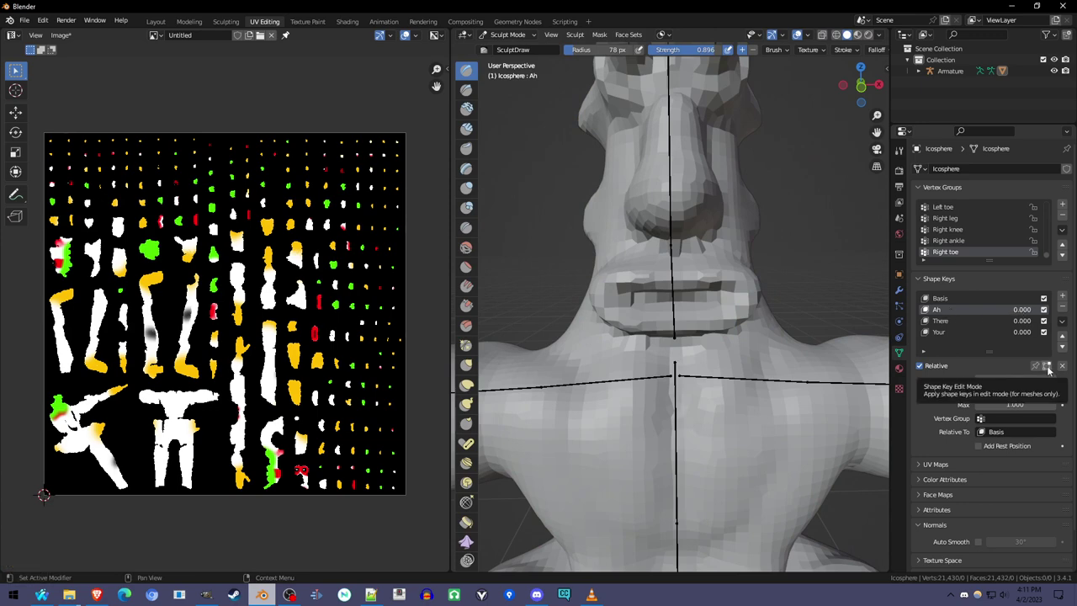
drag(1052, 370, 1021, 299)
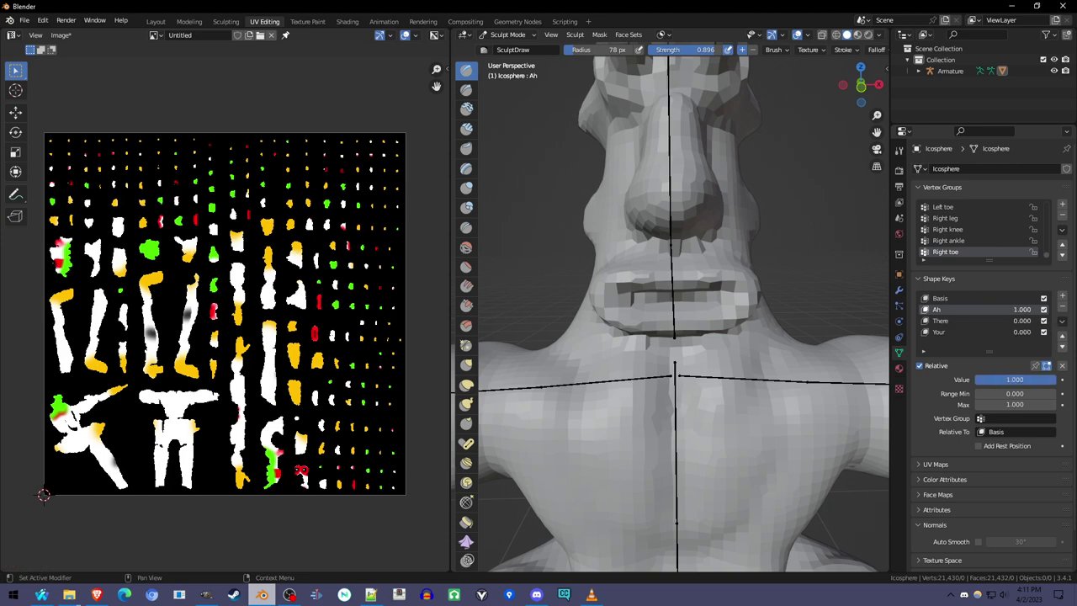
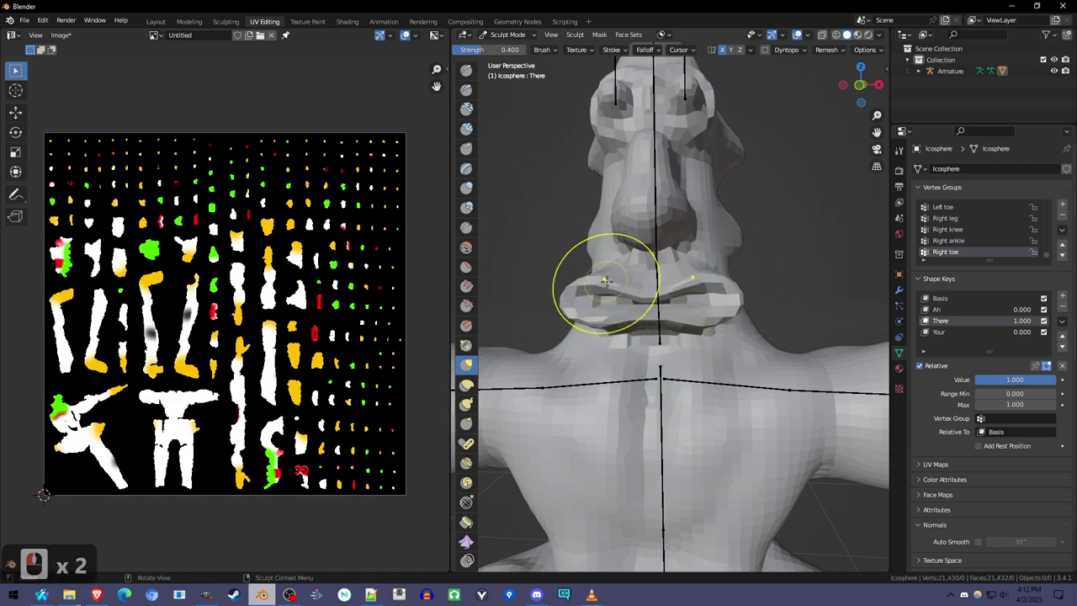
double_click(1003, 331)
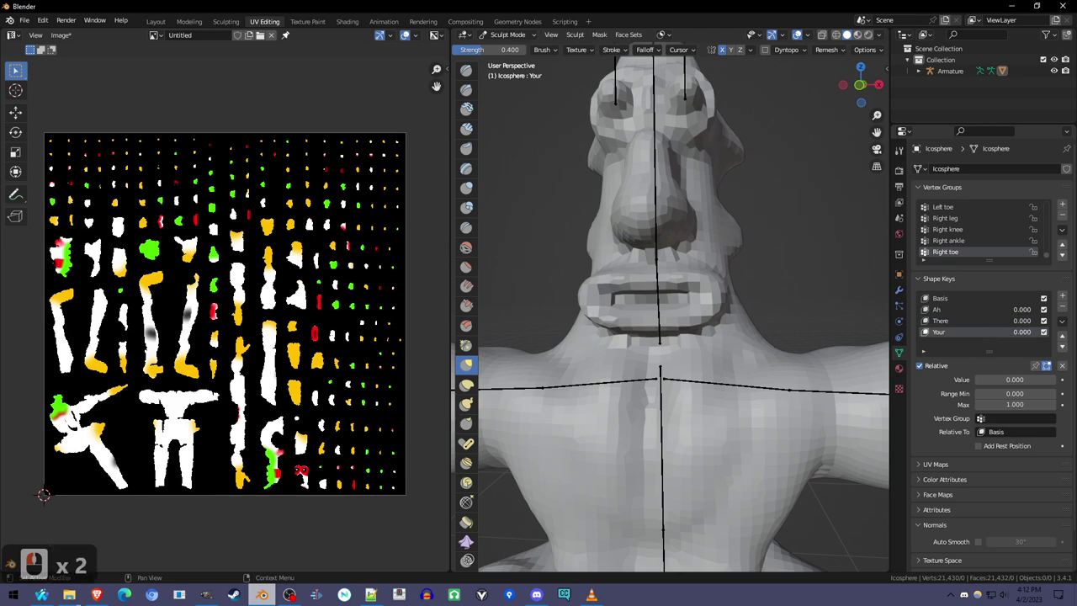
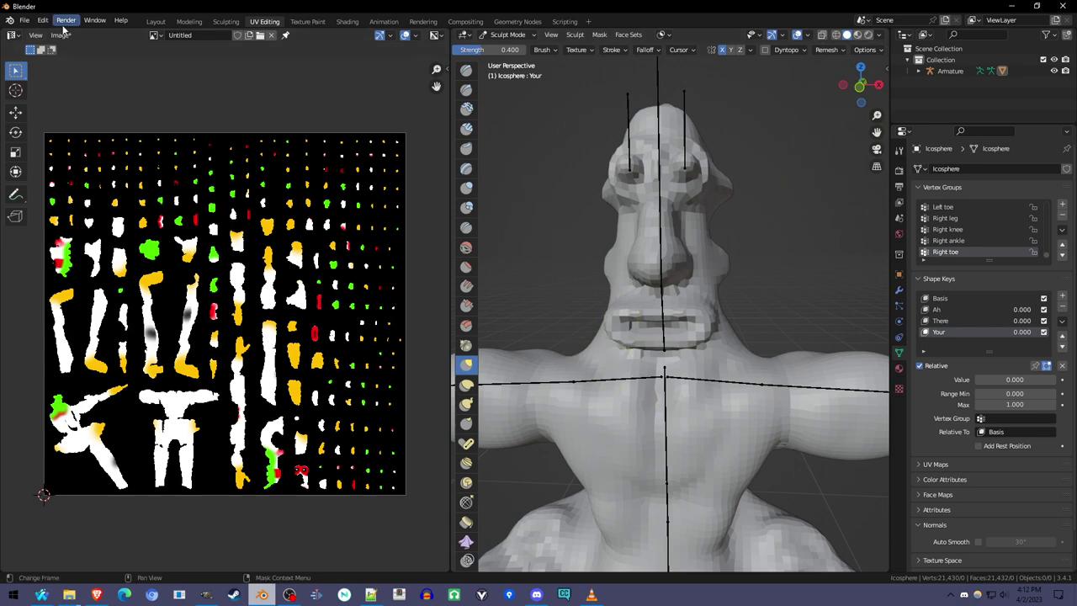
Step: Enable the Cats Blender Plugin in Preferences > Add-ons and close the preferences window
drag(43, 18, 316, 72)
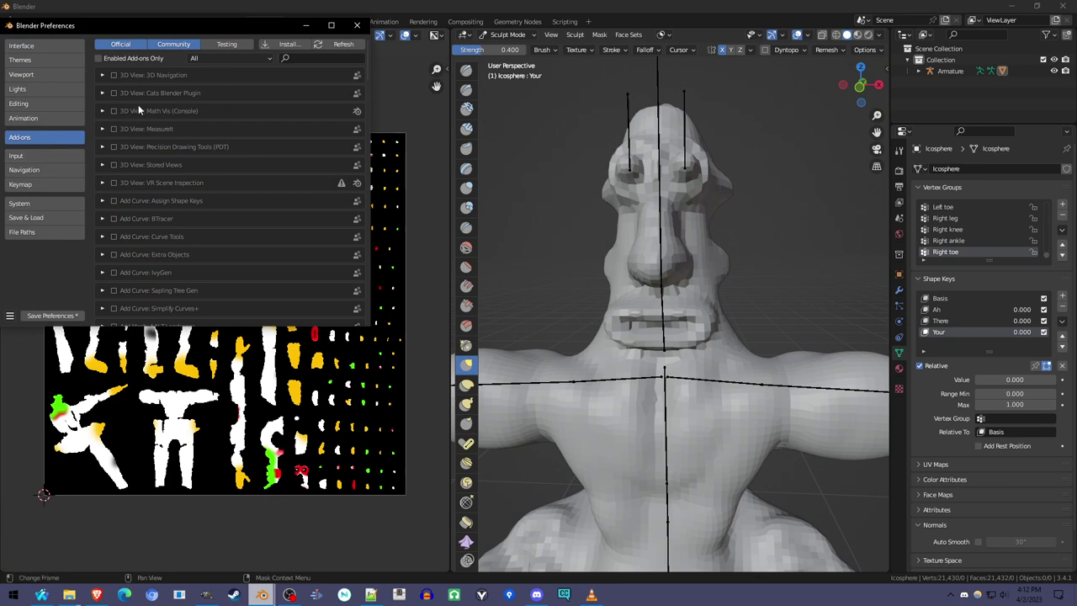
click(114, 90)
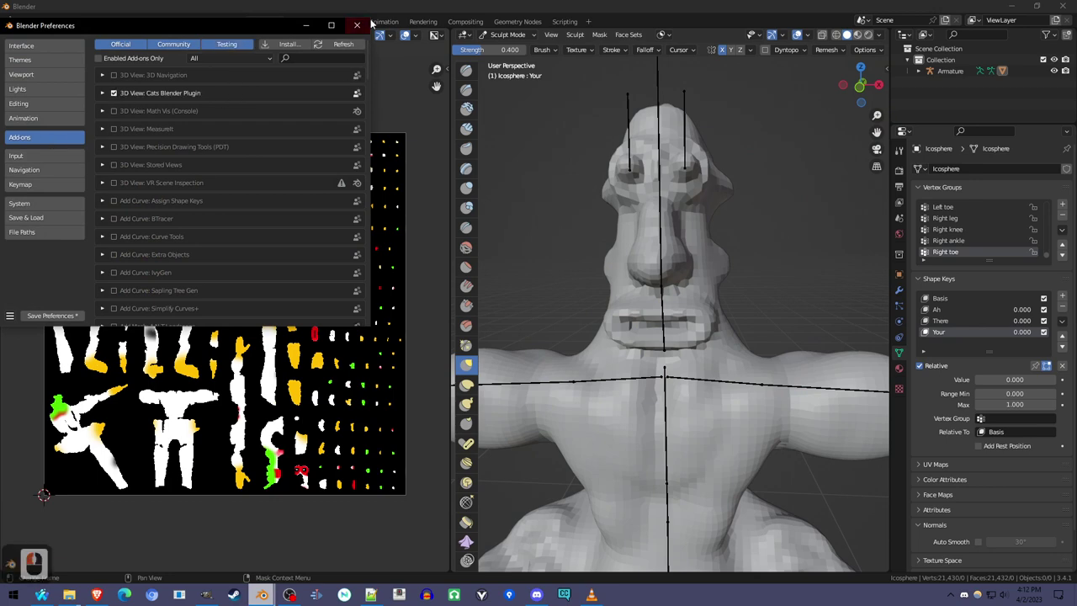
click(363, 21)
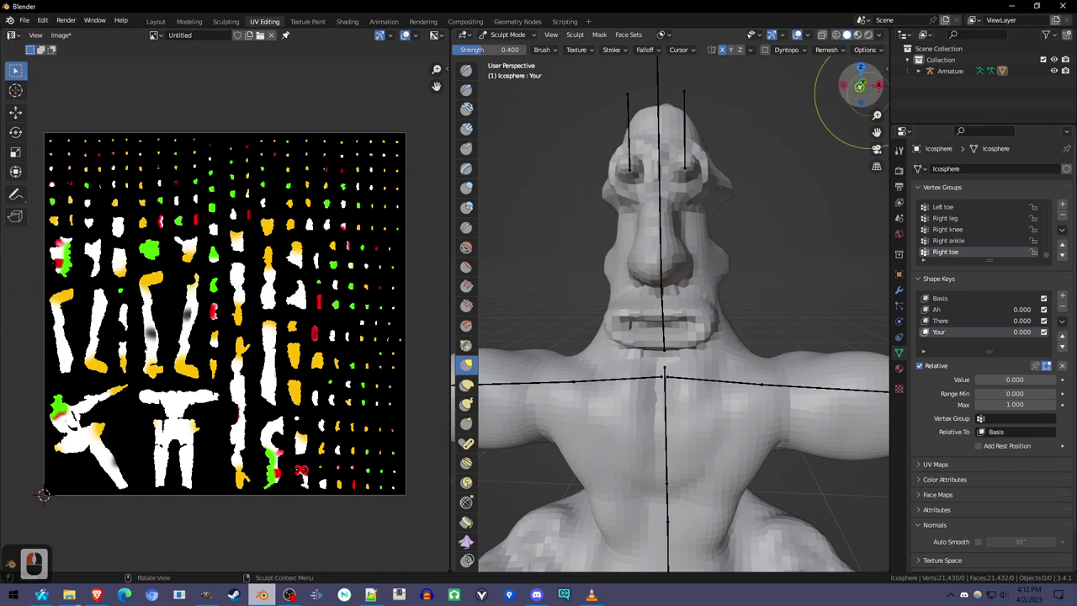
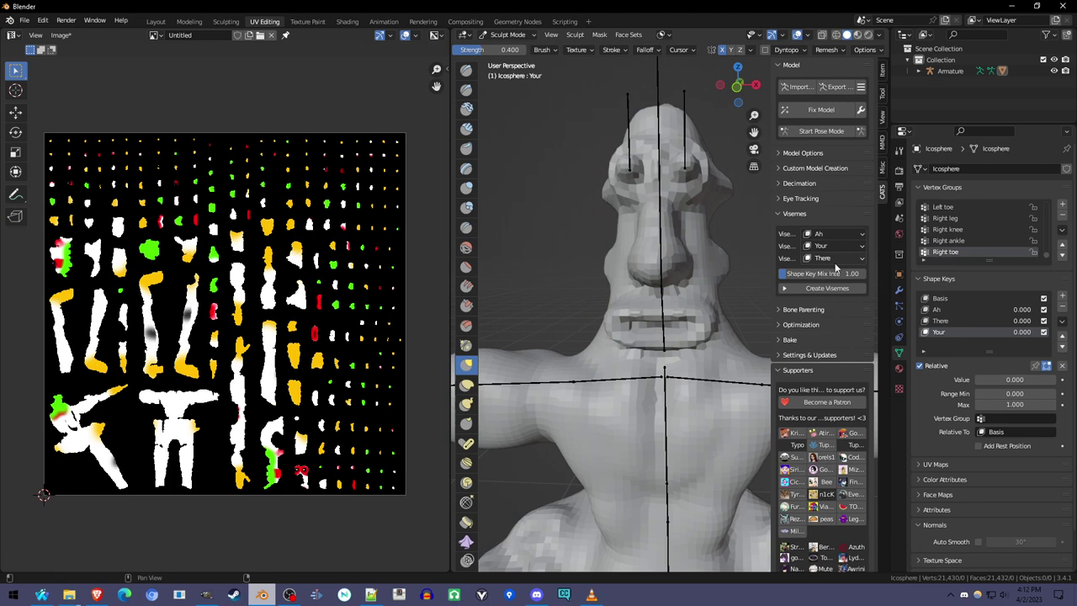
Step: Create the vrc.v_ viseme shape keys with CATS, add a blank key, and open File > Export for FBX
click(832, 282)
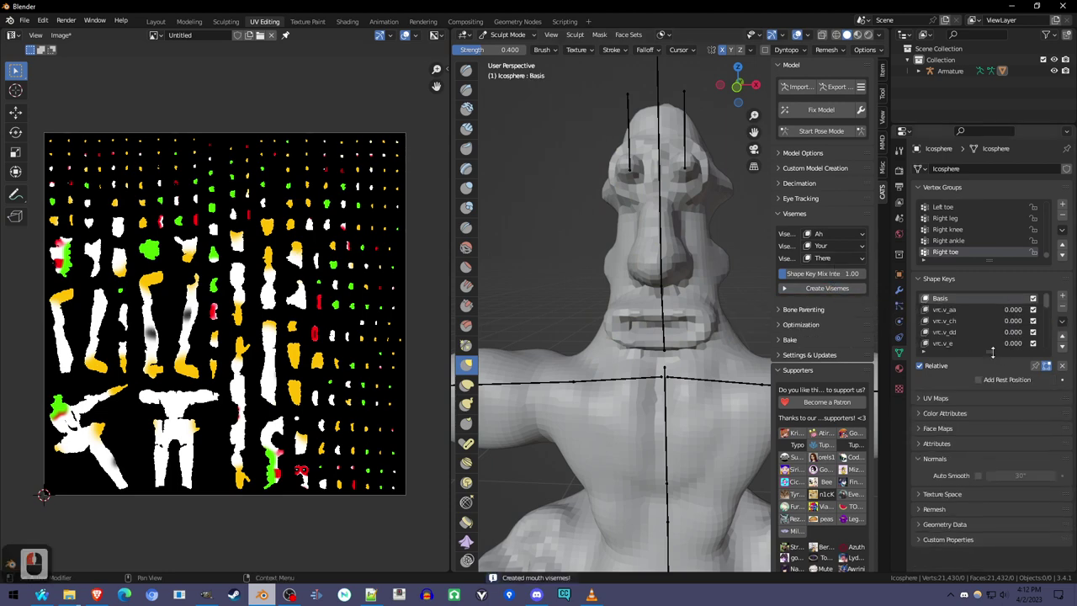
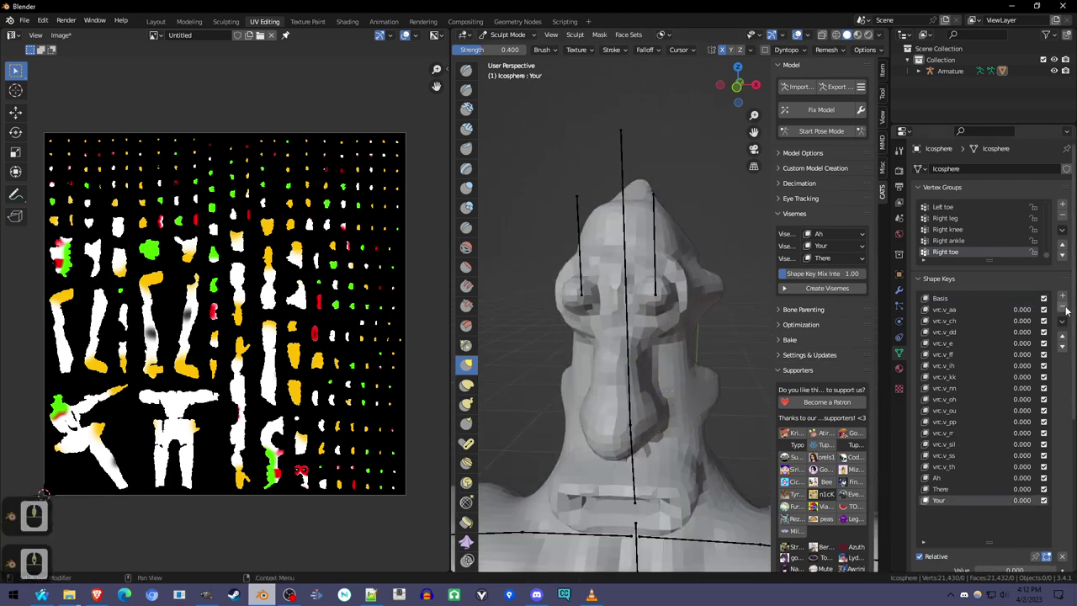
click(1071, 296)
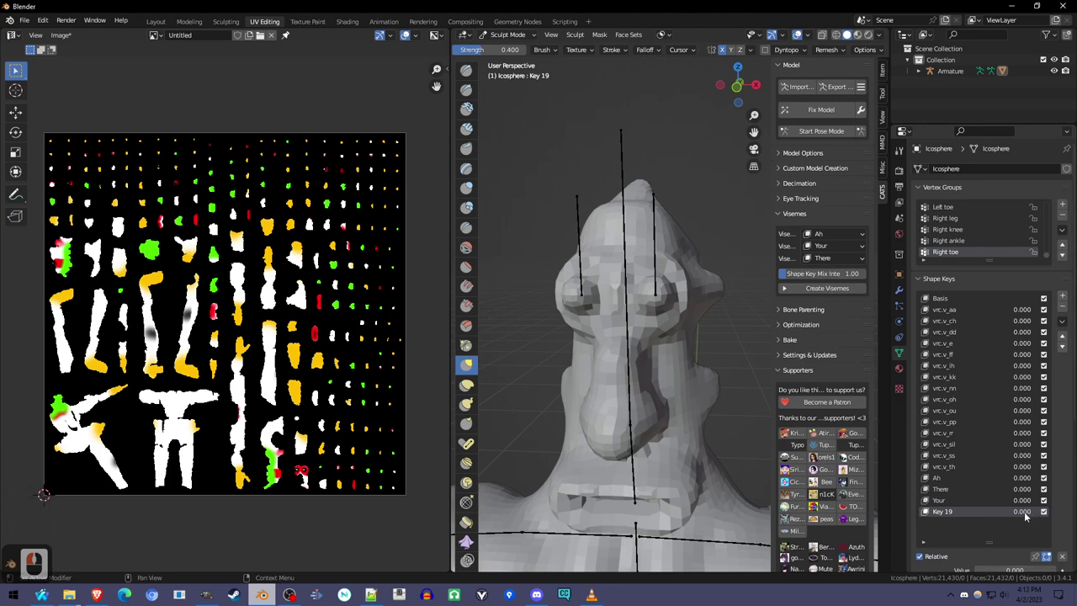
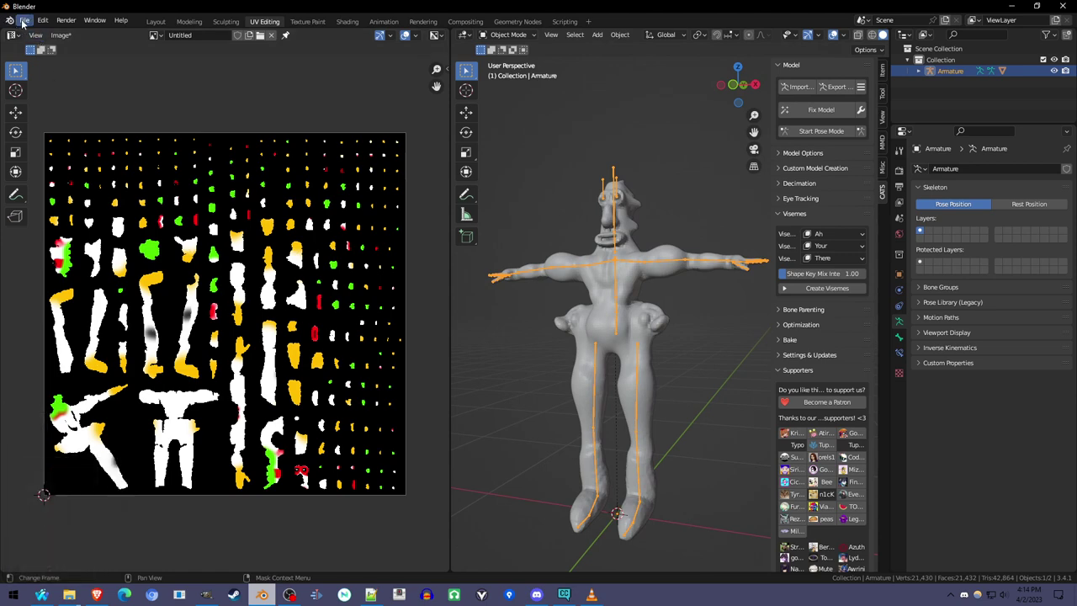
click(21, 16)
Step: Begin an FBX export and browse into the VRCSDK3 - Avatars project's Assets/avatars folder
click(247, 284)
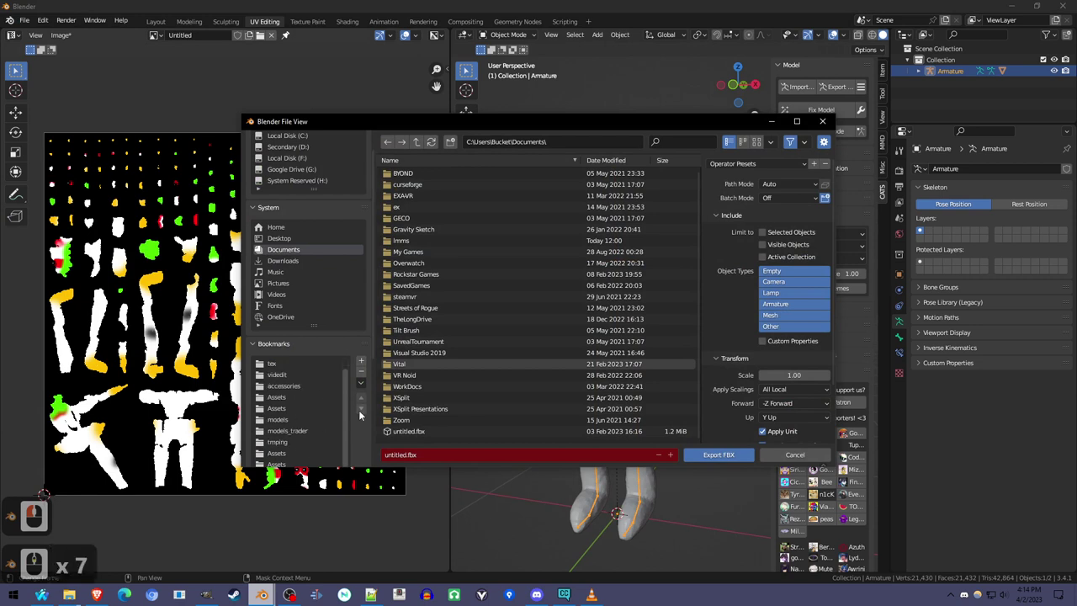
click(307, 351)
click(299, 332)
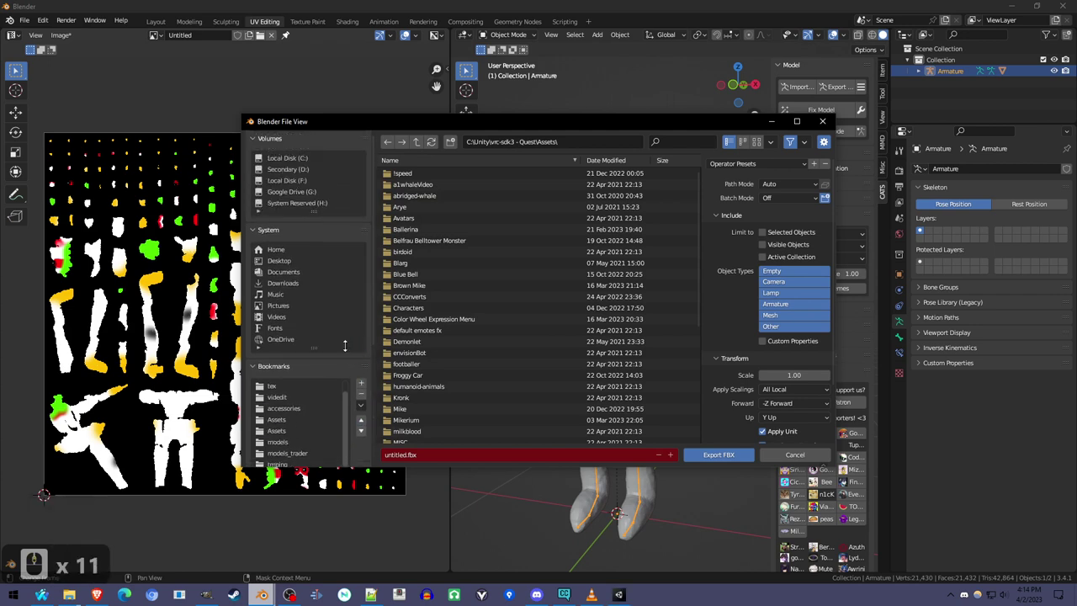
double_click(419, 139)
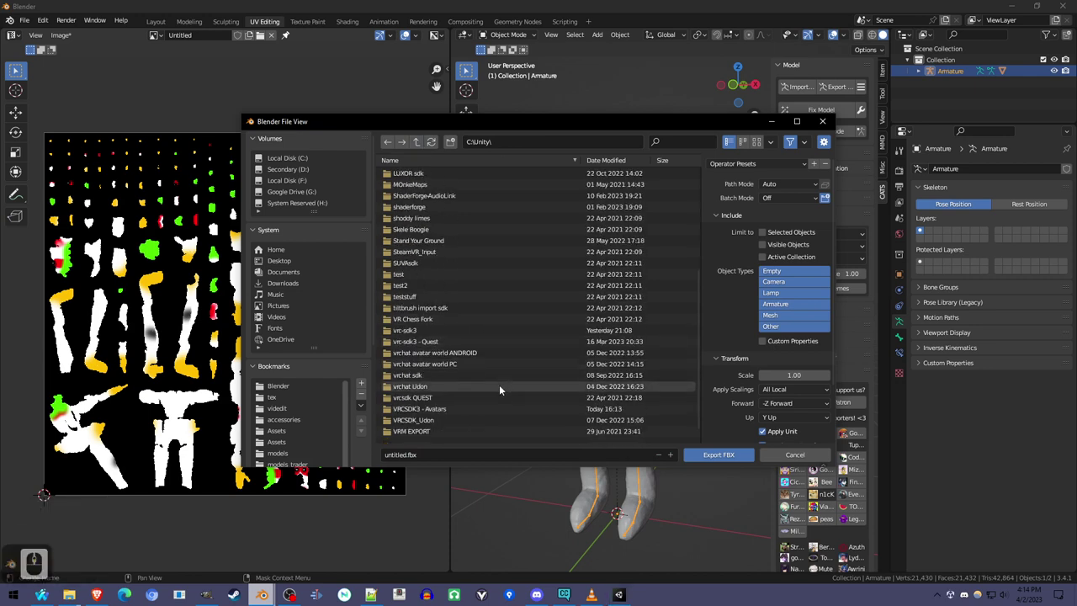
double_click(486, 408)
double_click(426, 172)
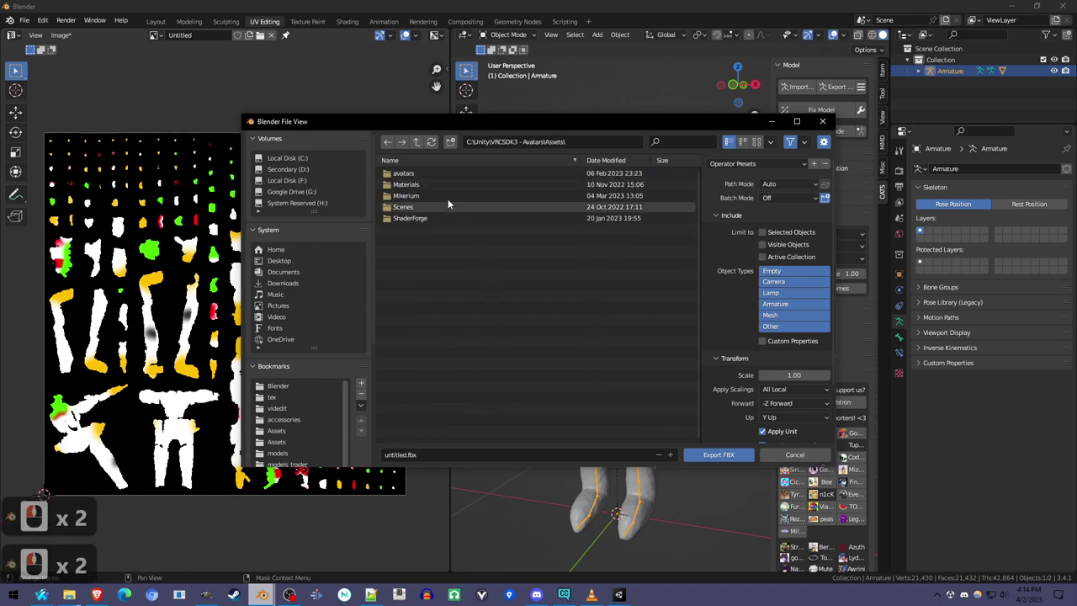
double_click(437, 172)
Step: Create a sculpt folder there and export sculpt man.fbx with Apply Scalings set to FBX All
click(458, 144)
text(sculpt)
key(Return)
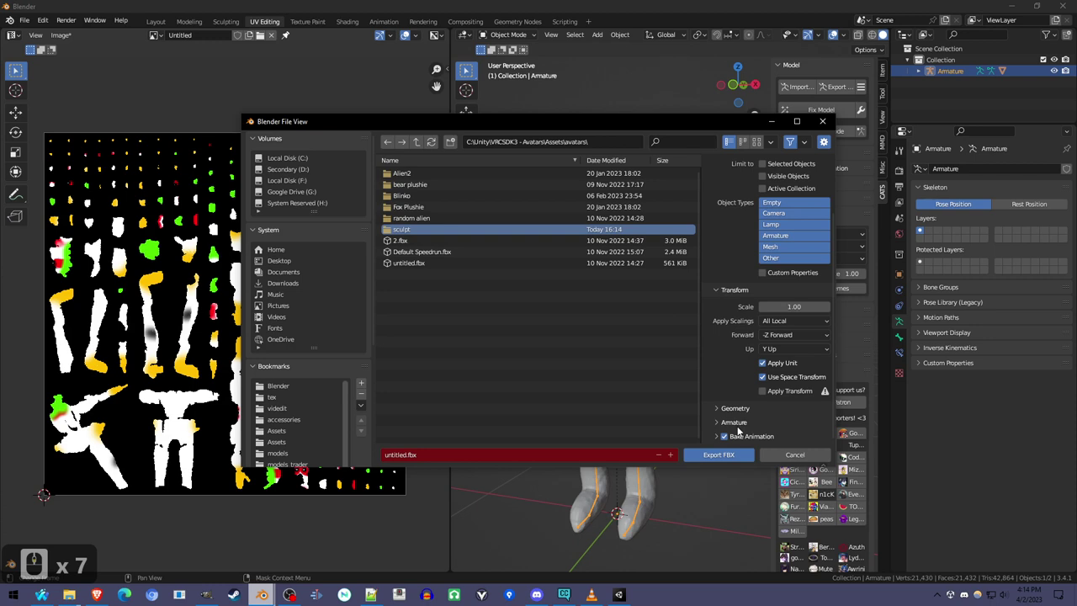
drag(737, 402, 764, 311)
drag(779, 322, 775, 346)
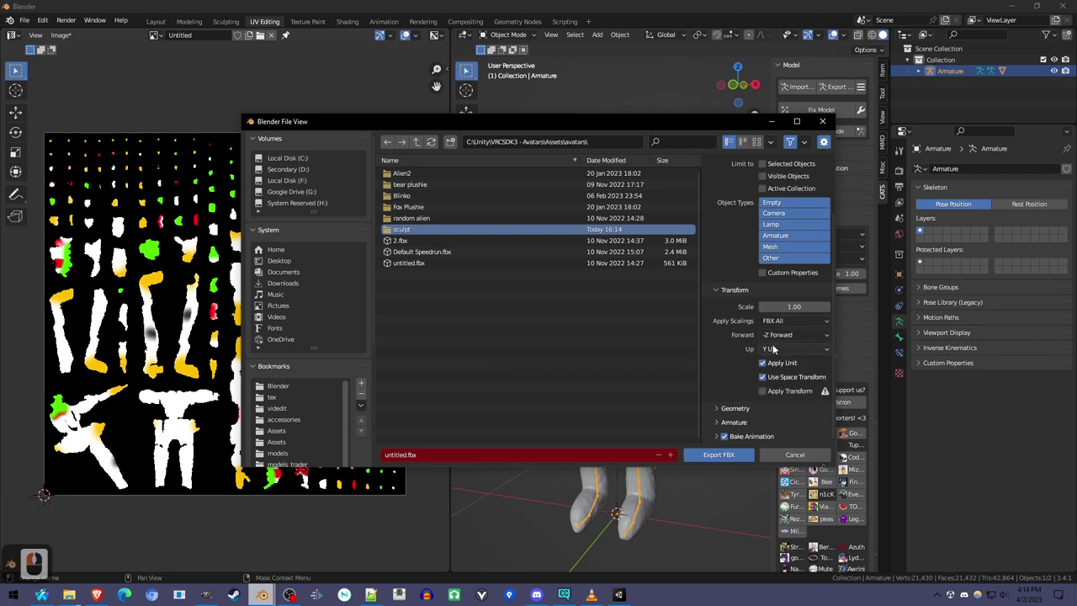
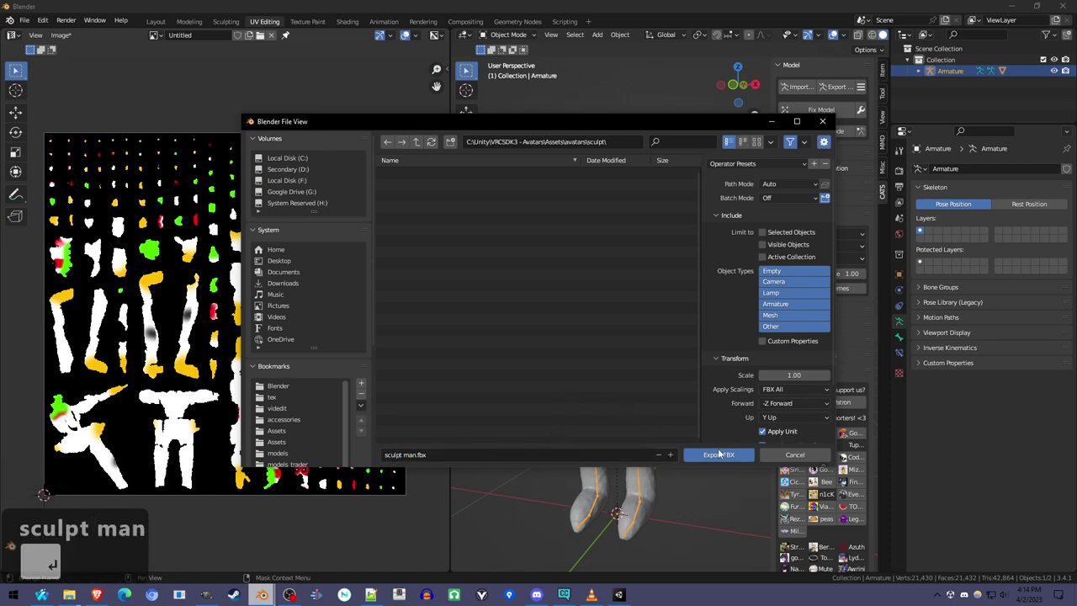
click(726, 451)
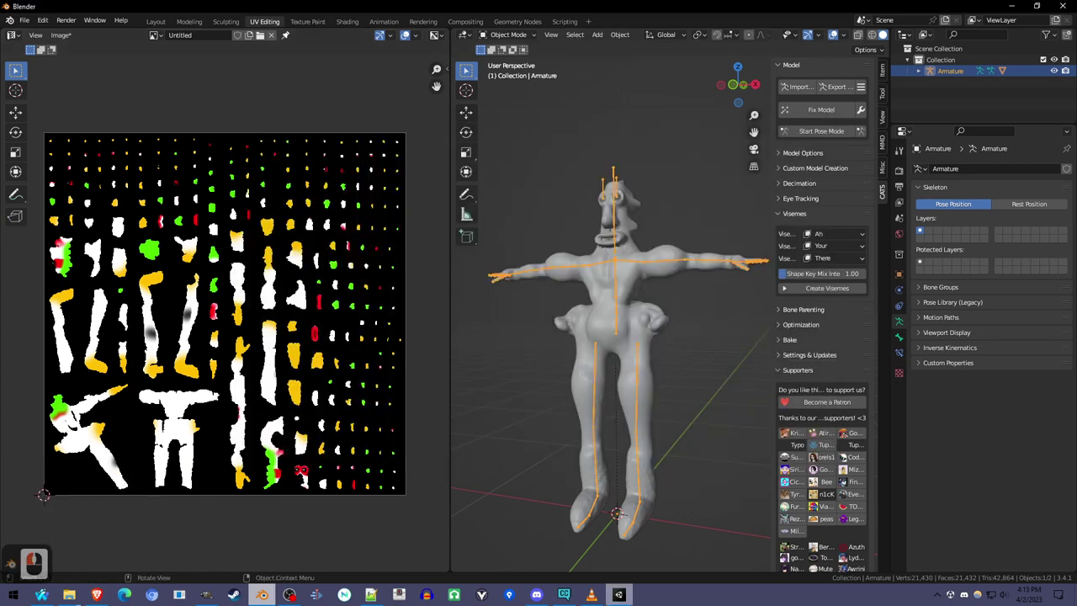
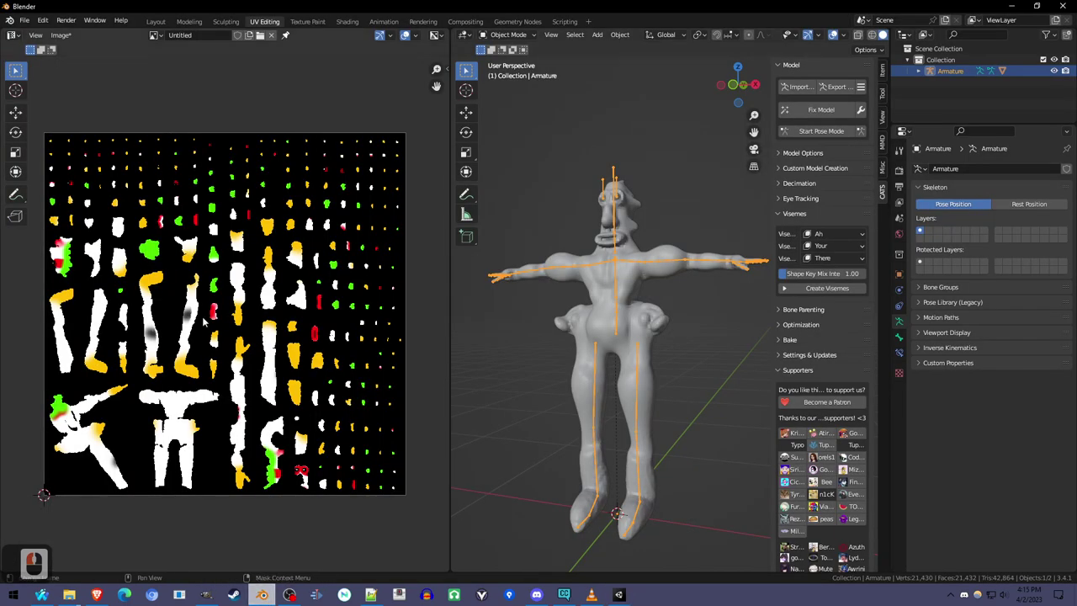
Step: Start saving the texture image from the UV editor, pointing the dialog at the recent sculpt folder
double_click(67, 41)
click(128, 140)
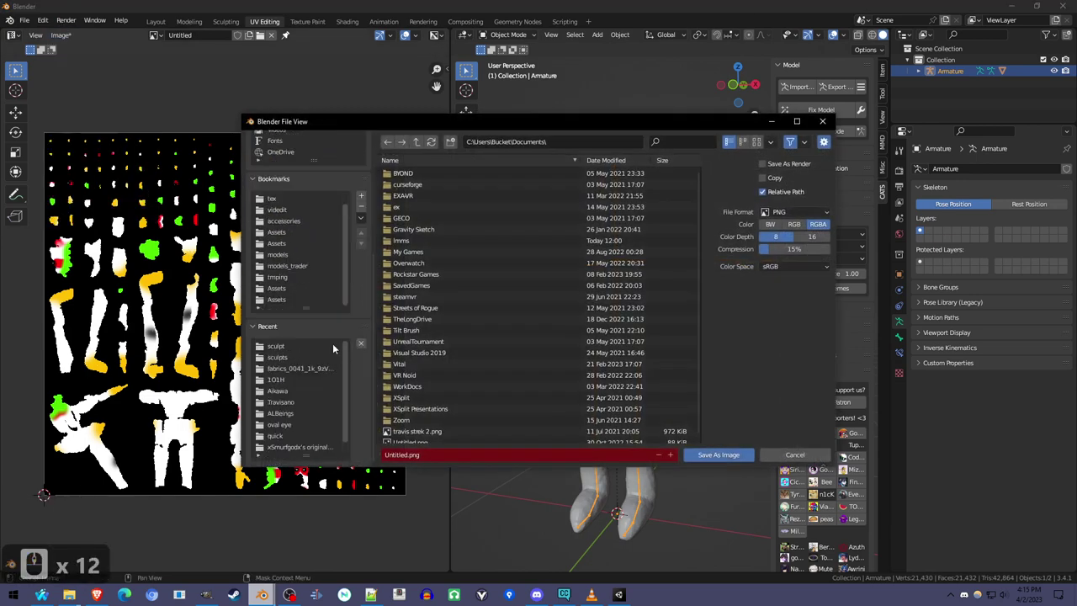
click(310, 349)
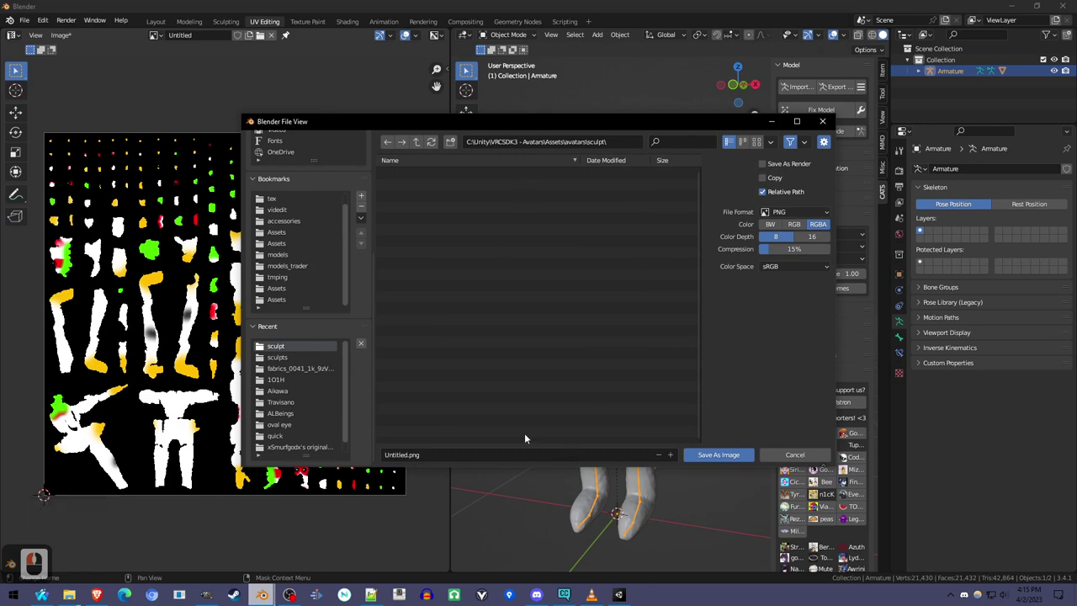
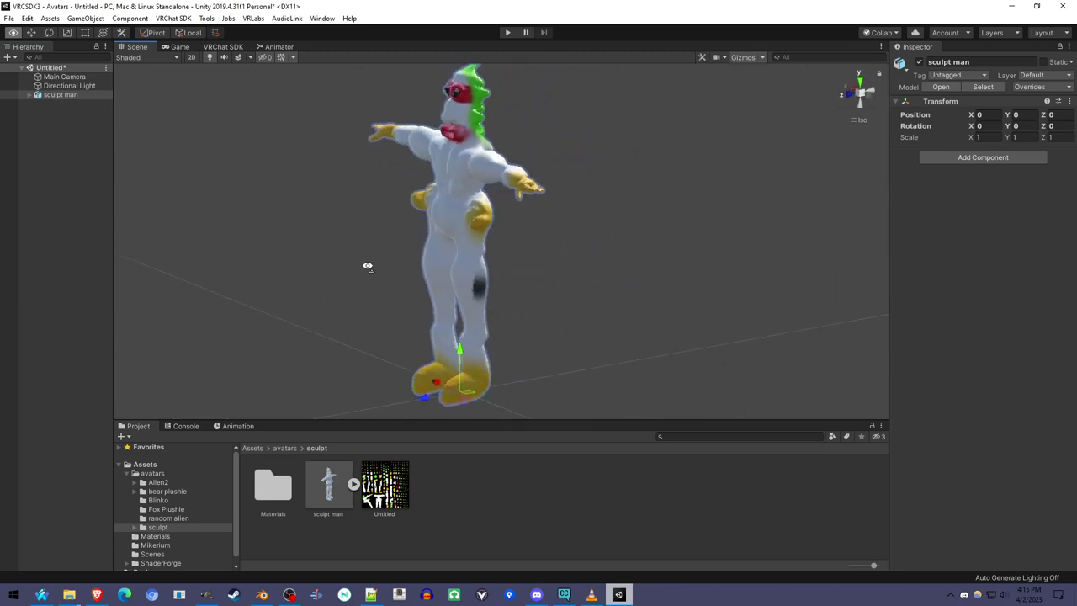
Step: Face the model front-on and search 'av' in Add Component for the VRC Avatar Descriptor
right_click(431, 154)
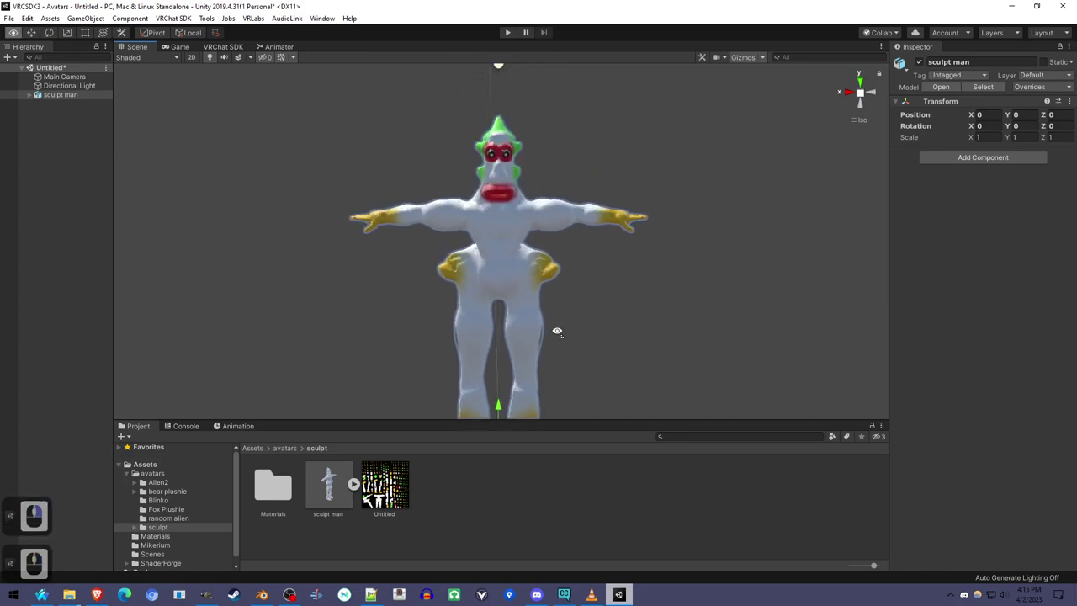
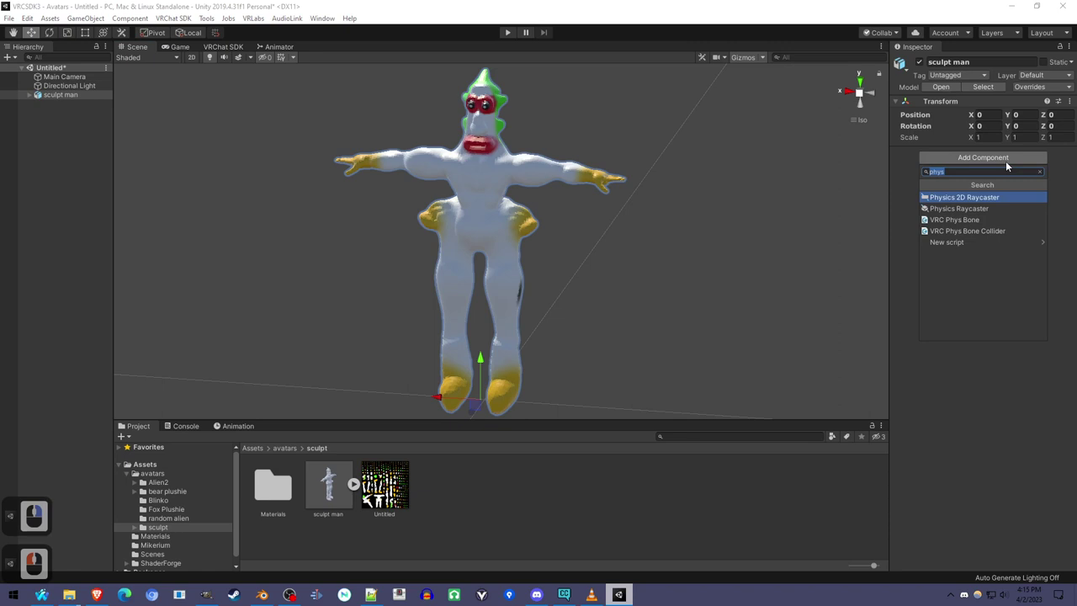
text(av)
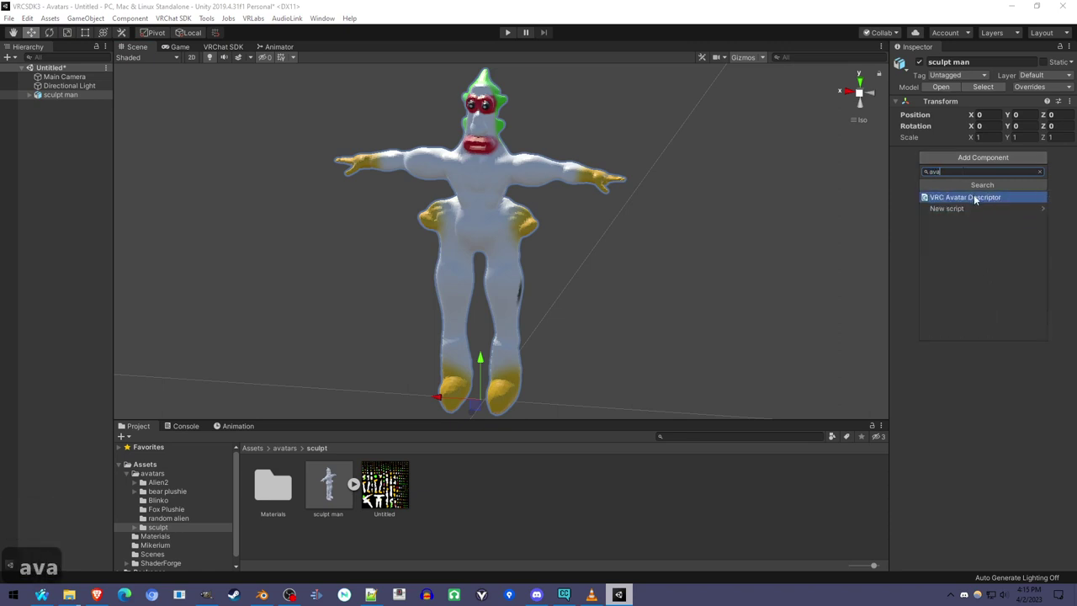
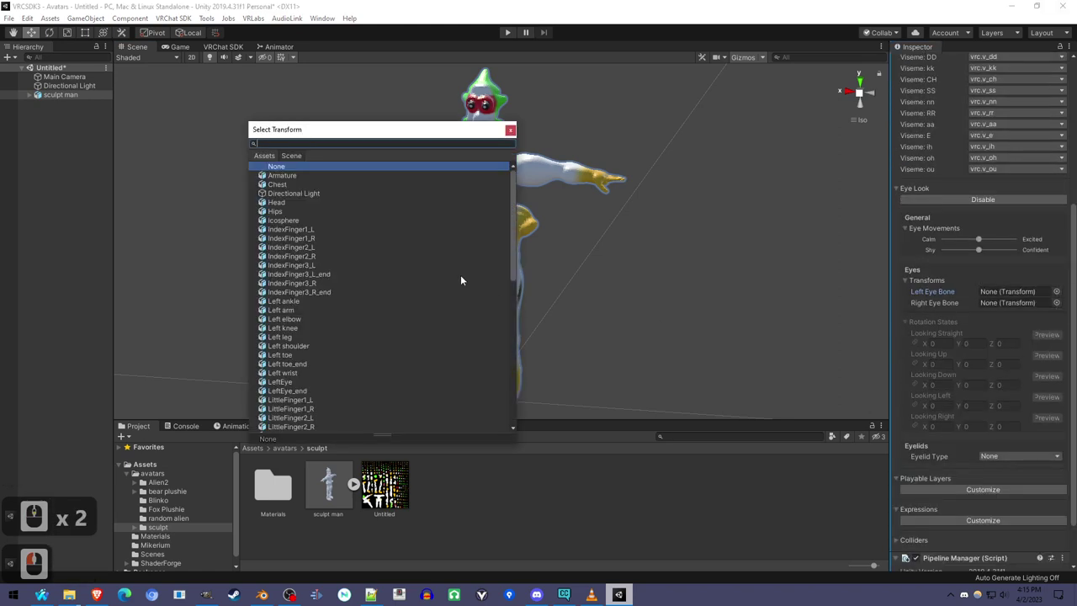
Step: Assign LeftEye and RightEye bones as the eye look's left and right eye transforms
text(eye)
double_click(297, 179)
click(560, 170)
key(BackSpace)
text(ye)
click(297, 194)
double_click(298, 187)
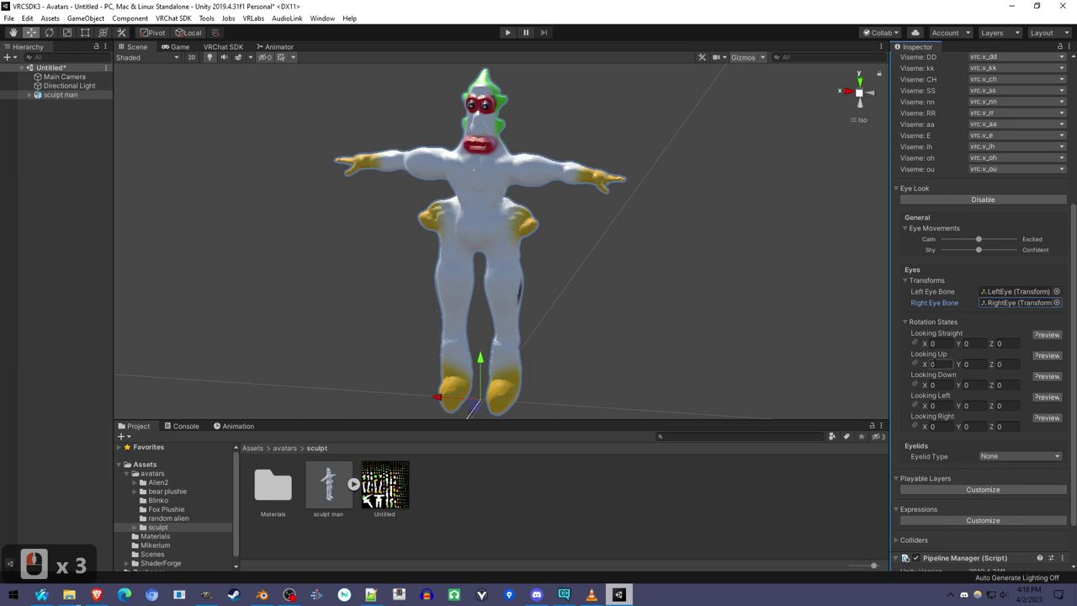
Step: Set Looking Up/Down/Left/Right rotations and blendshape eyelids driven by the Icosphere mesh
click(498, 228)
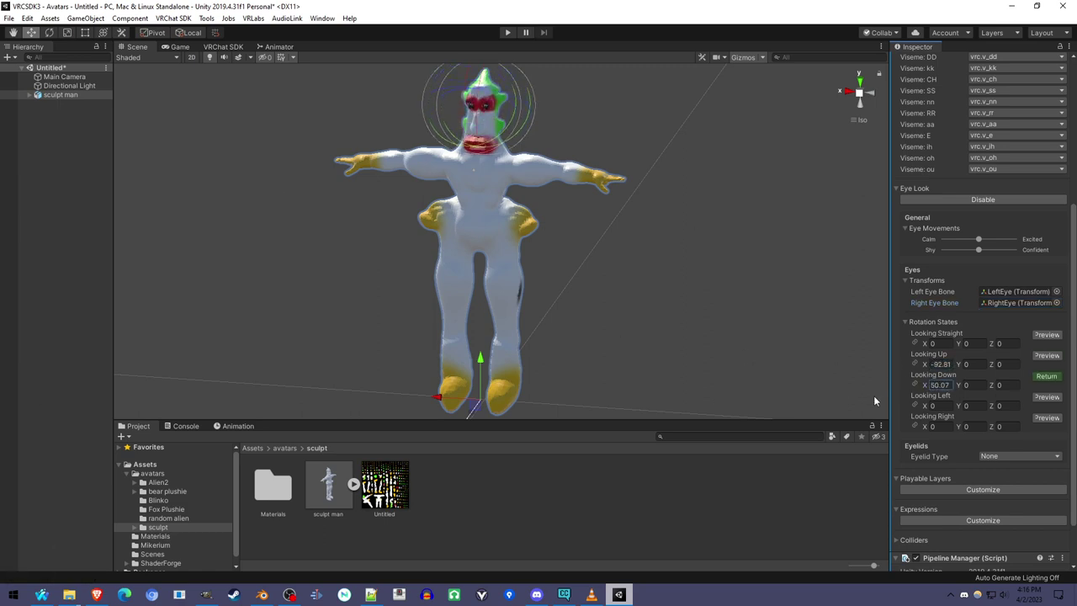
click(498, 228)
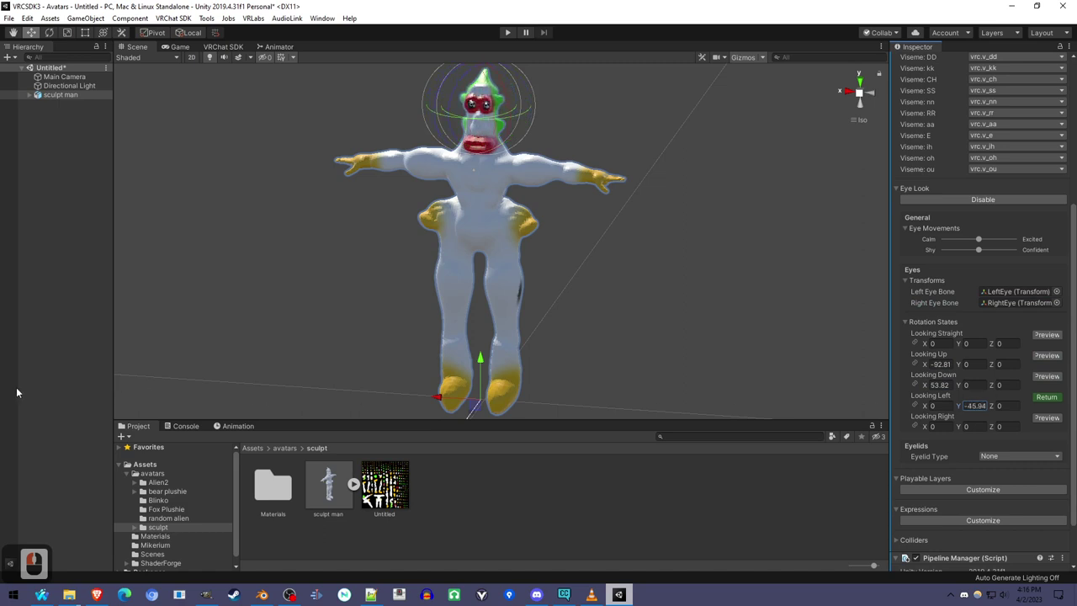
click(553, 170)
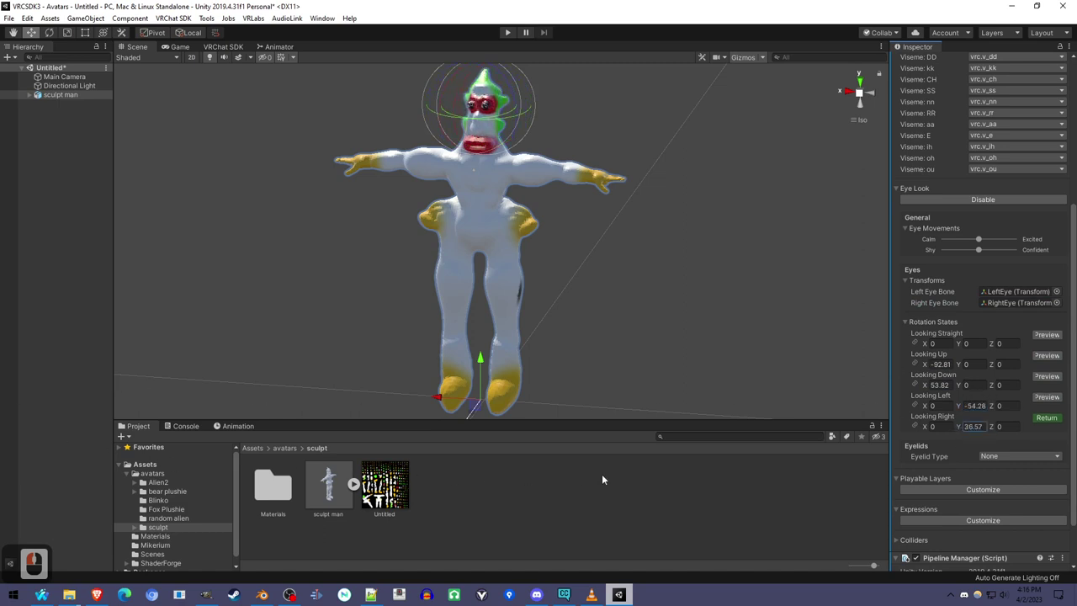
click(553, 170)
click(553, 170)
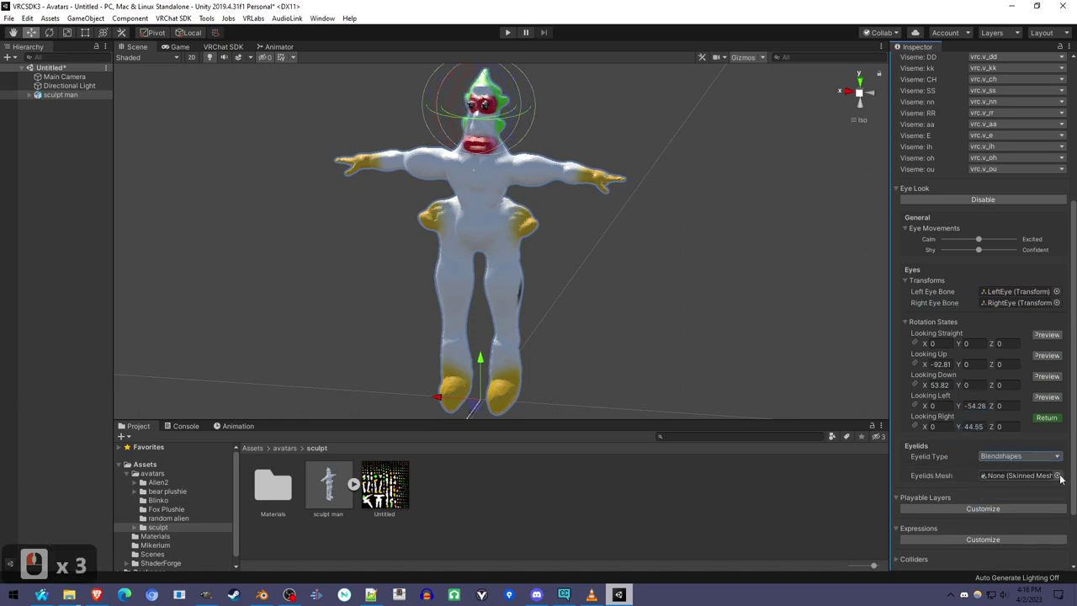
click(1068, 474)
click(274, 172)
click(316, 183)
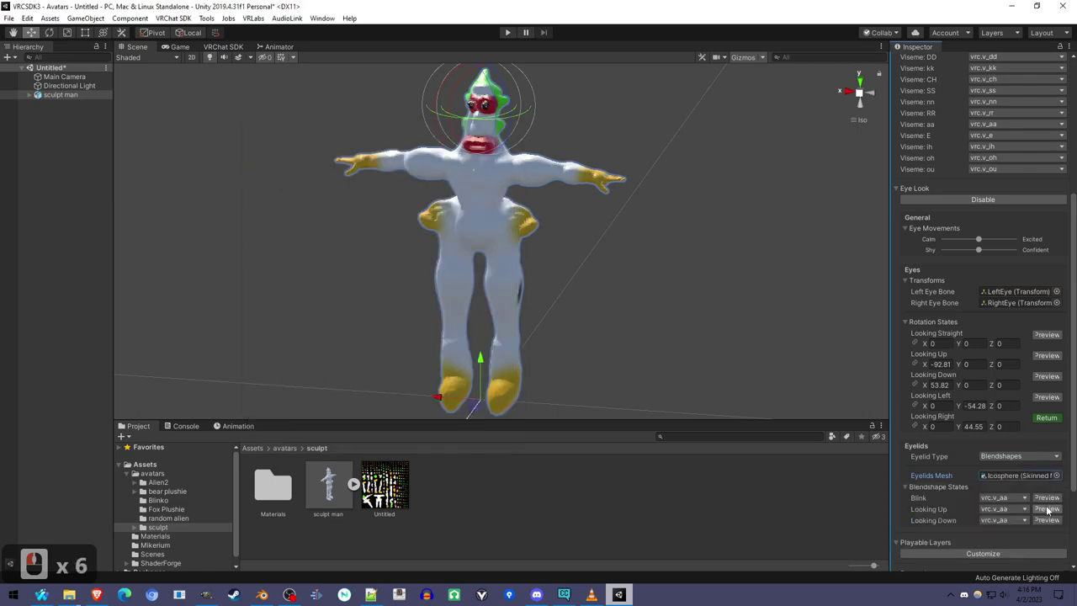
Step: Select the sculpt man model asset in the project to reach its import settings
click(409, 166)
double_click(409, 165)
click(409, 166)
click(409, 166)
double_click(1026, 280)
middle_click(1007, 367)
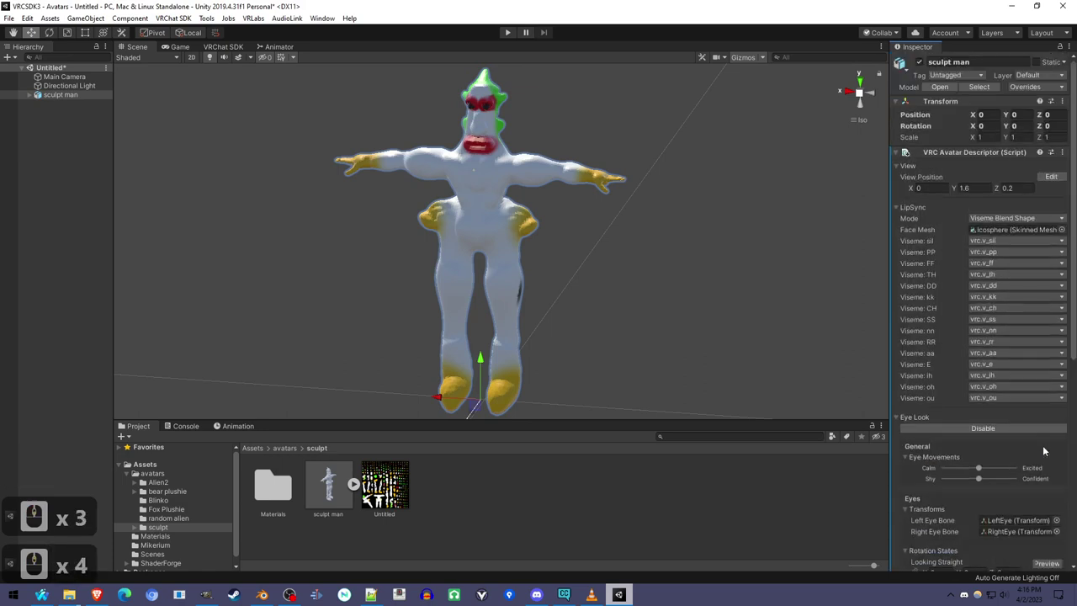
click(410, 166)
Step: Set the rig Animation Type to Humanoid, apply it, and configure, agreeing to save the scene as avatar
click(503, 229)
click(503, 229)
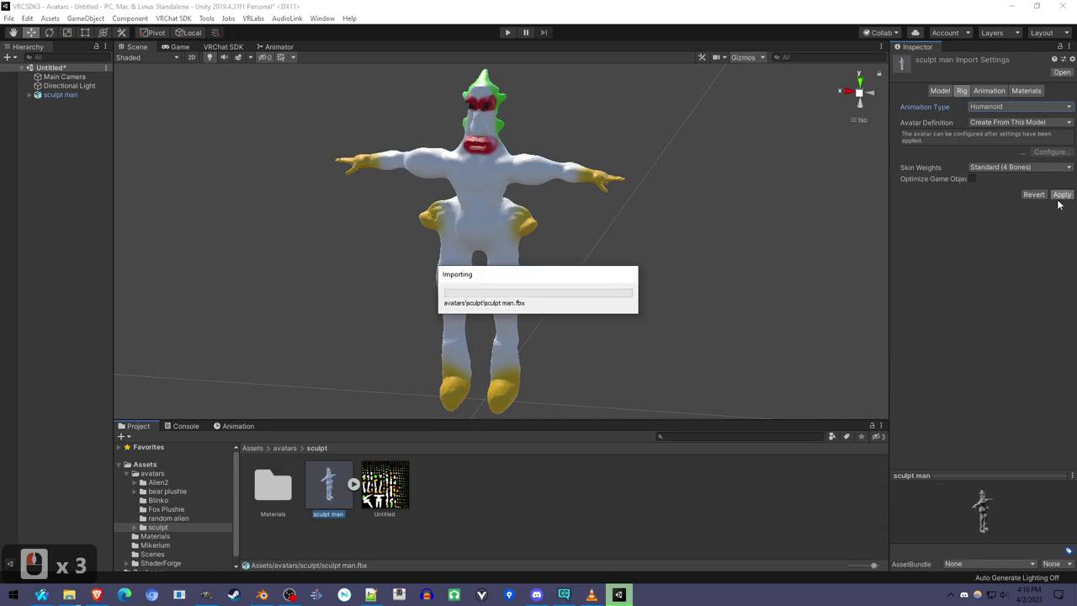
click(497, 227)
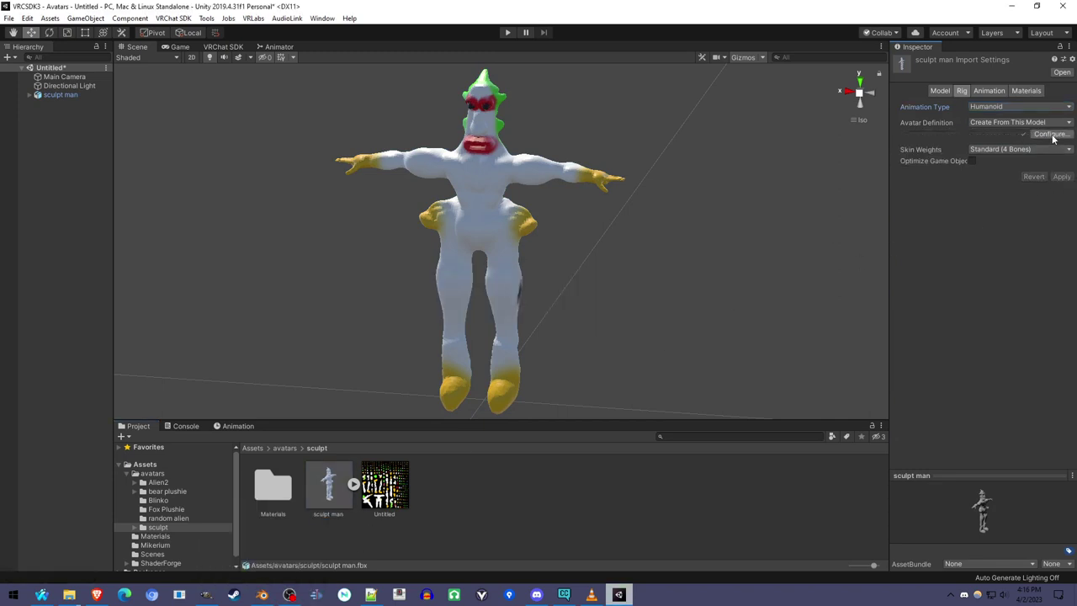
click(500, 239)
click(499, 228)
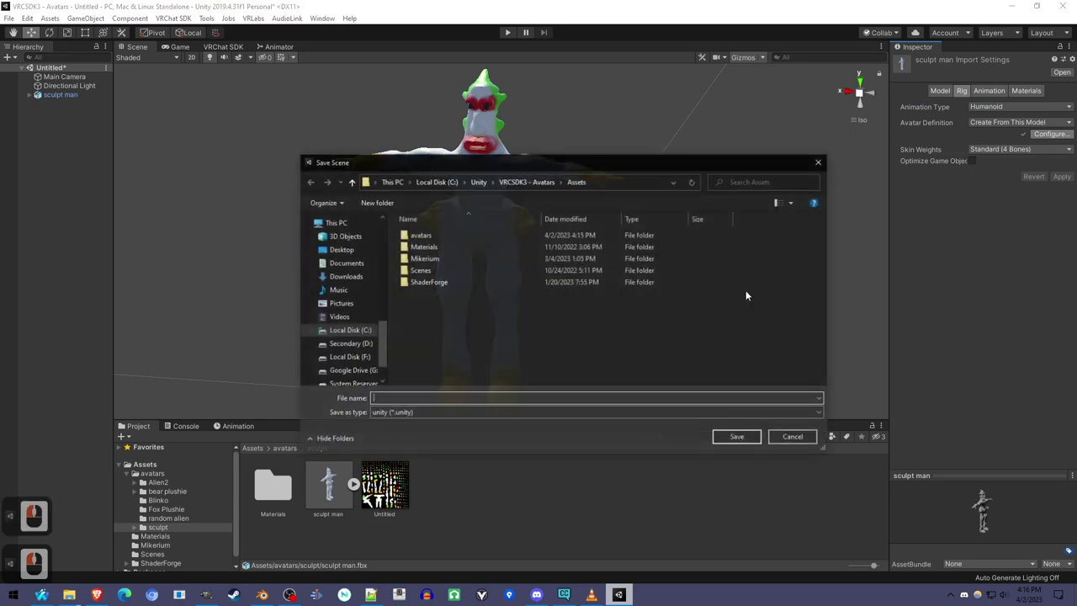
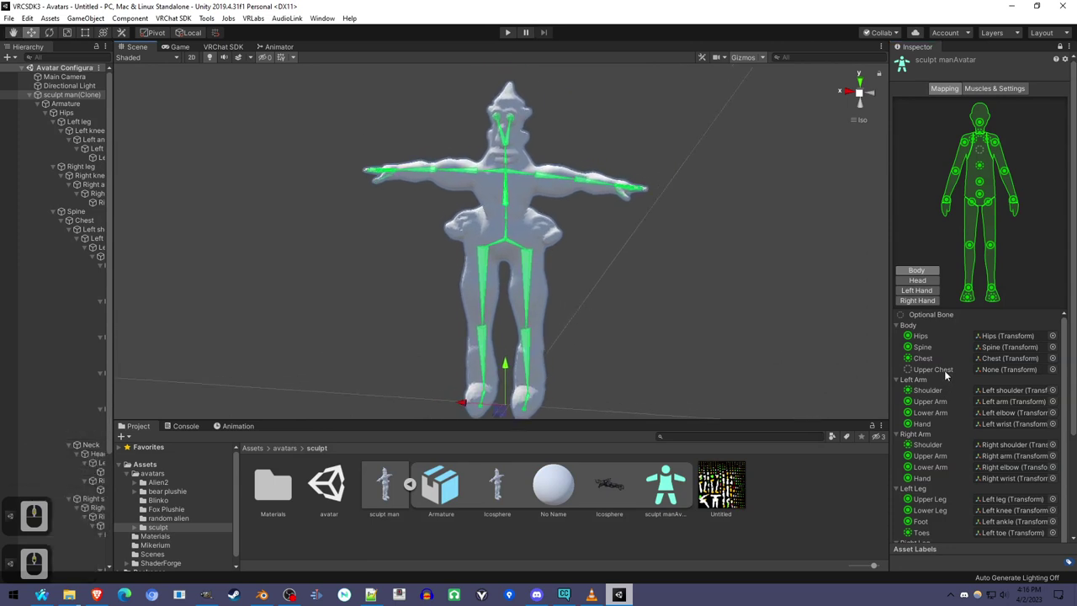
Step: Review the Head and Body bone mappings, finish the avatar configuration with Done
click(620, 189)
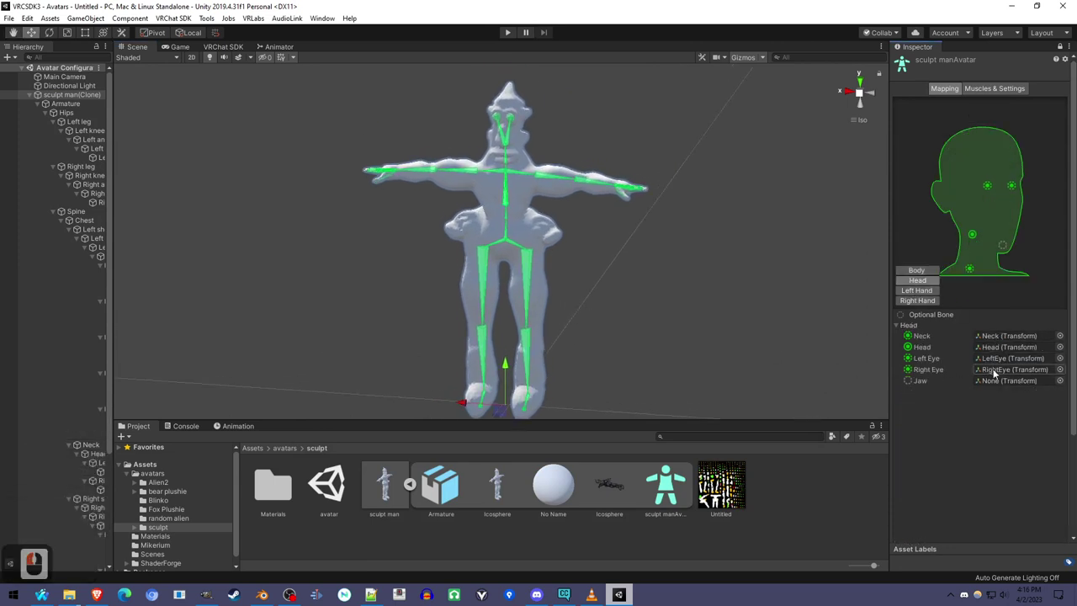
click(436, 176)
double_click(620, 189)
click(620, 189)
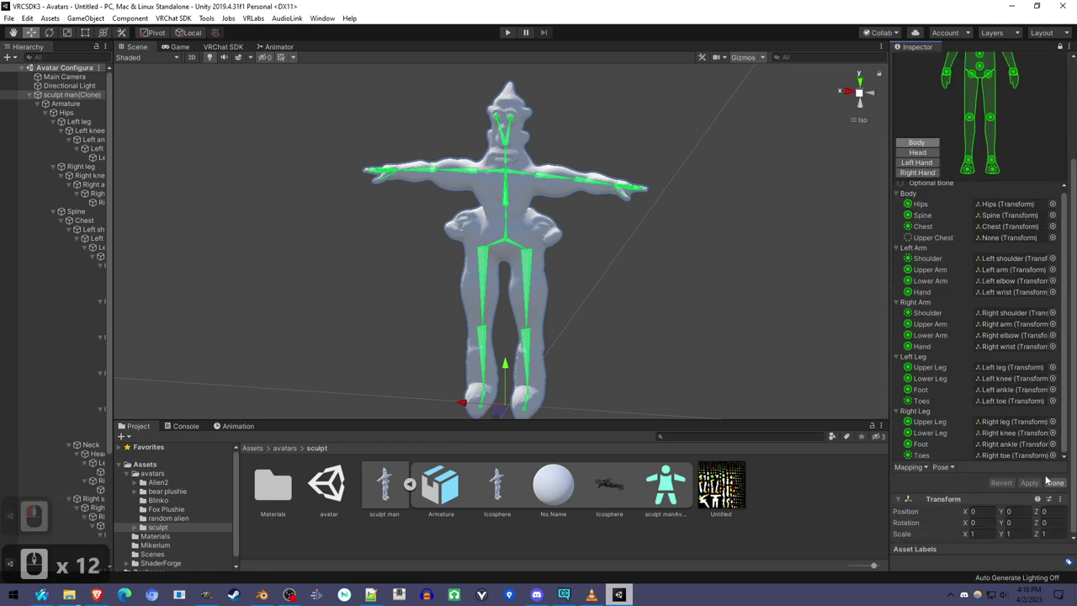
click(619, 190)
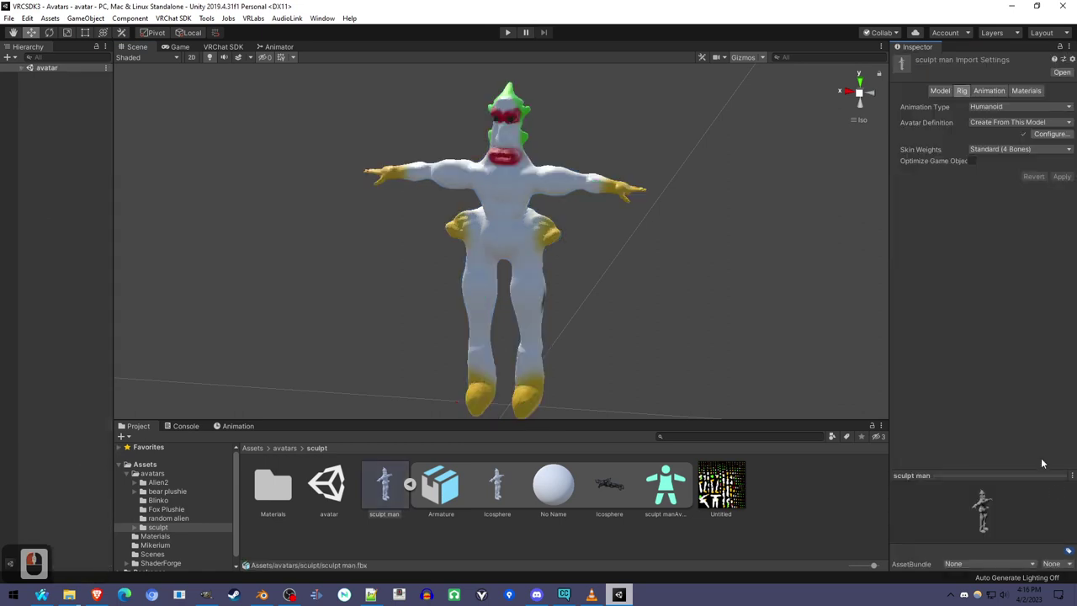
click(520, 238)
Step: In the VRChat SDK builder, auto-fix the read/write mesh, blendshape normals and mipmap streaming warnings
click(521, 238)
click(474, 117)
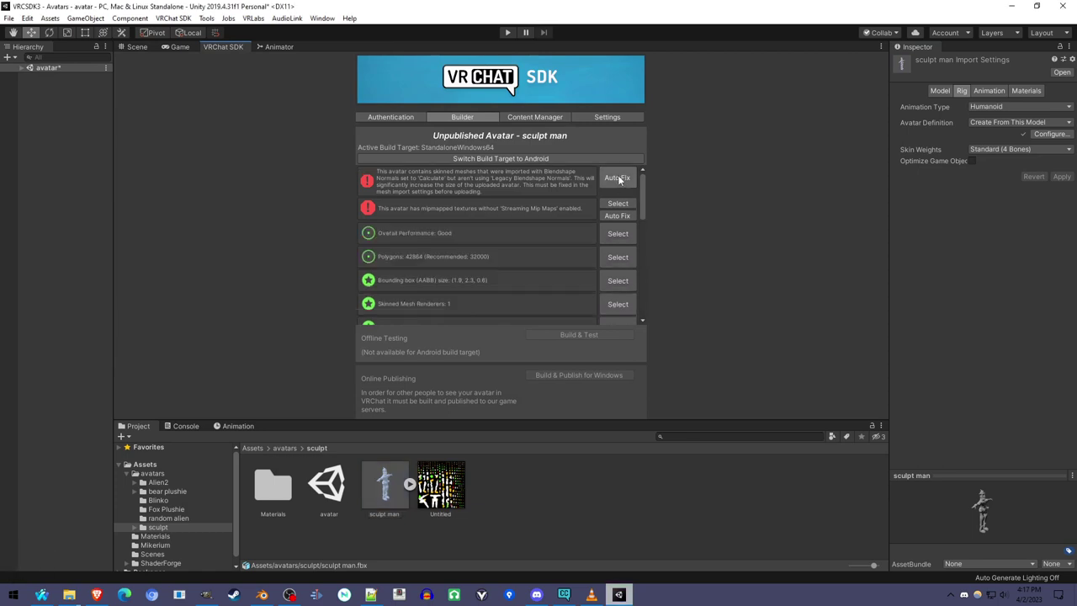
click(528, 98)
click(527, 99)
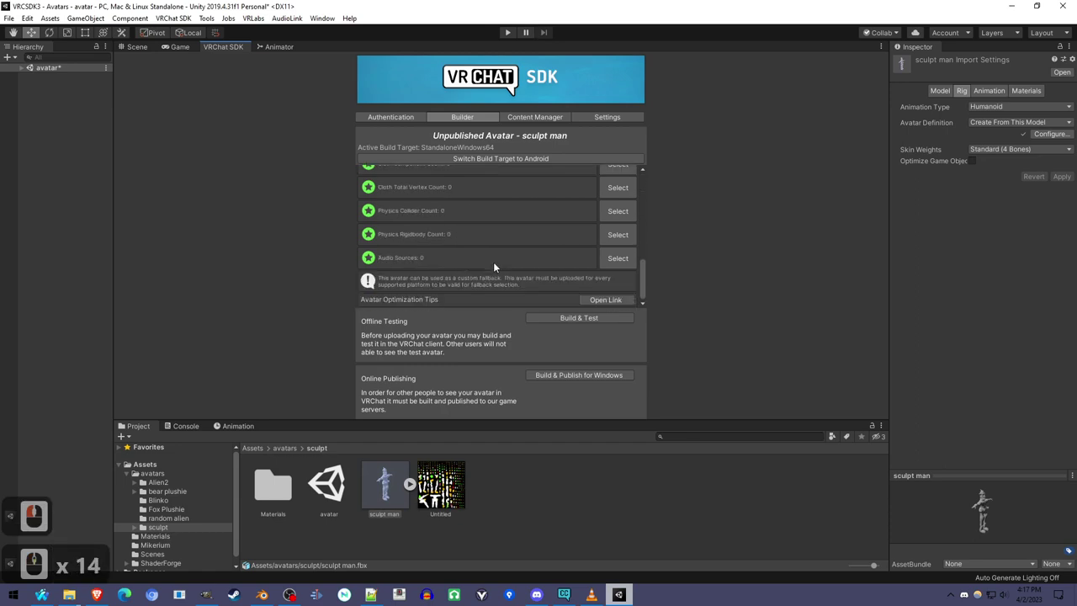
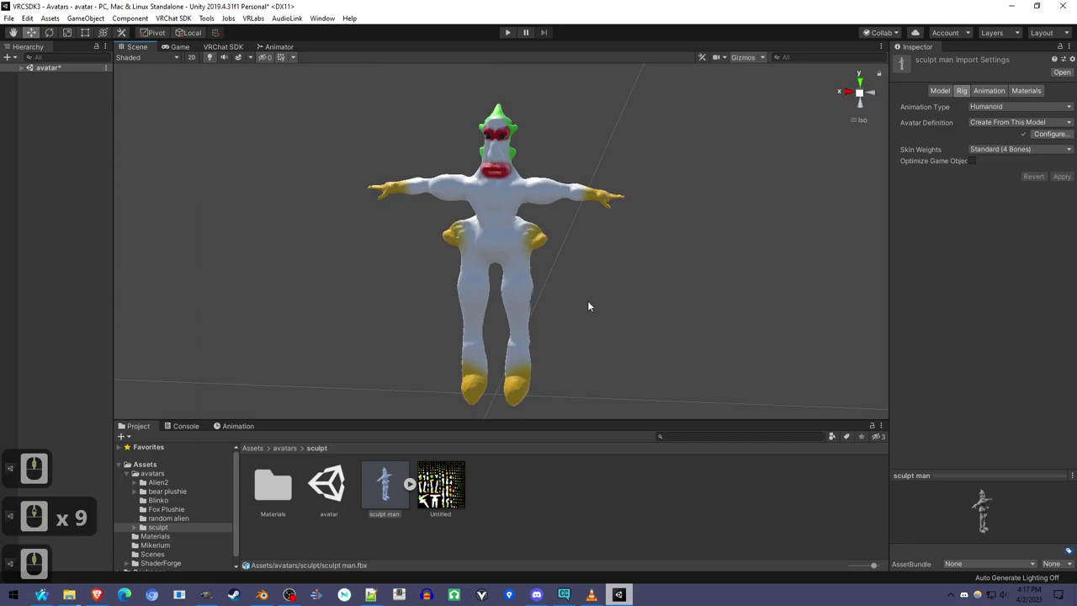
Step: Switch to Blender, select the Icosphere body mesh and view its viseme and blink shape keys
click(544, 272)
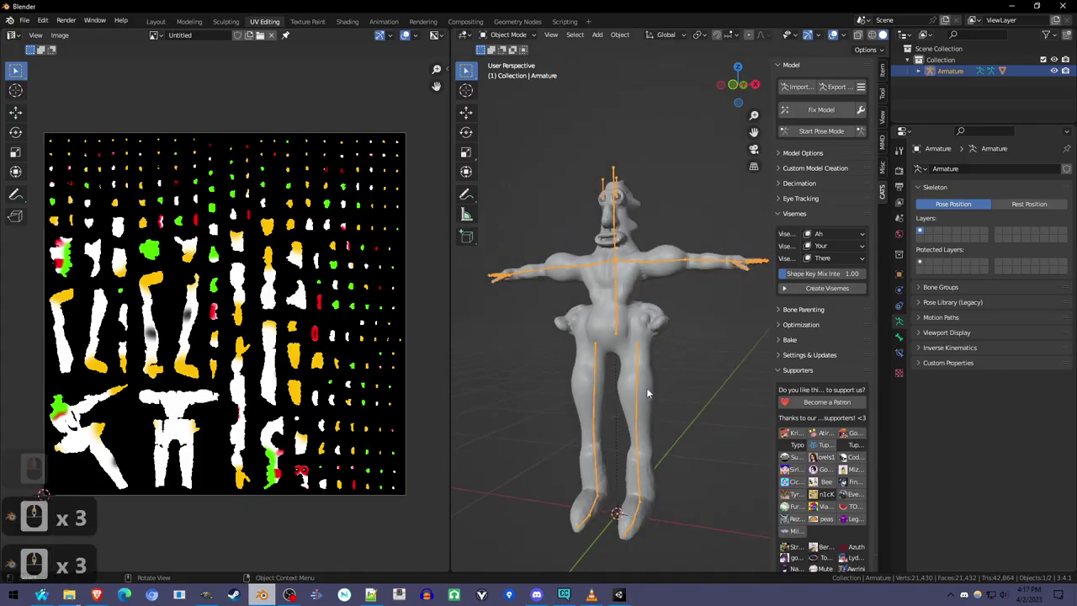
click(651, 391)
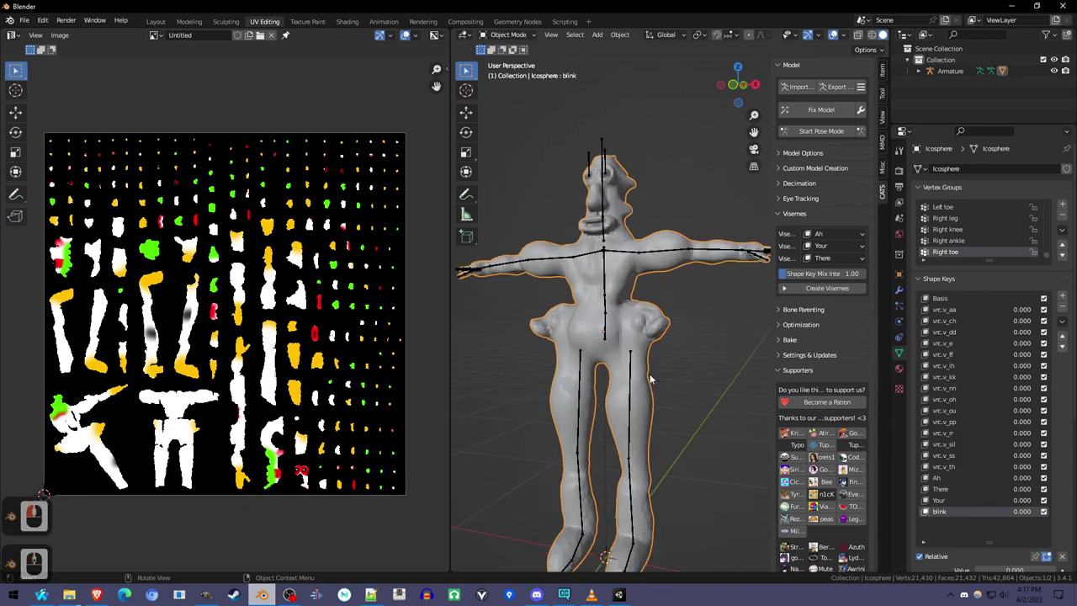
middle_click(661, 464)
middle_click(653, 377)
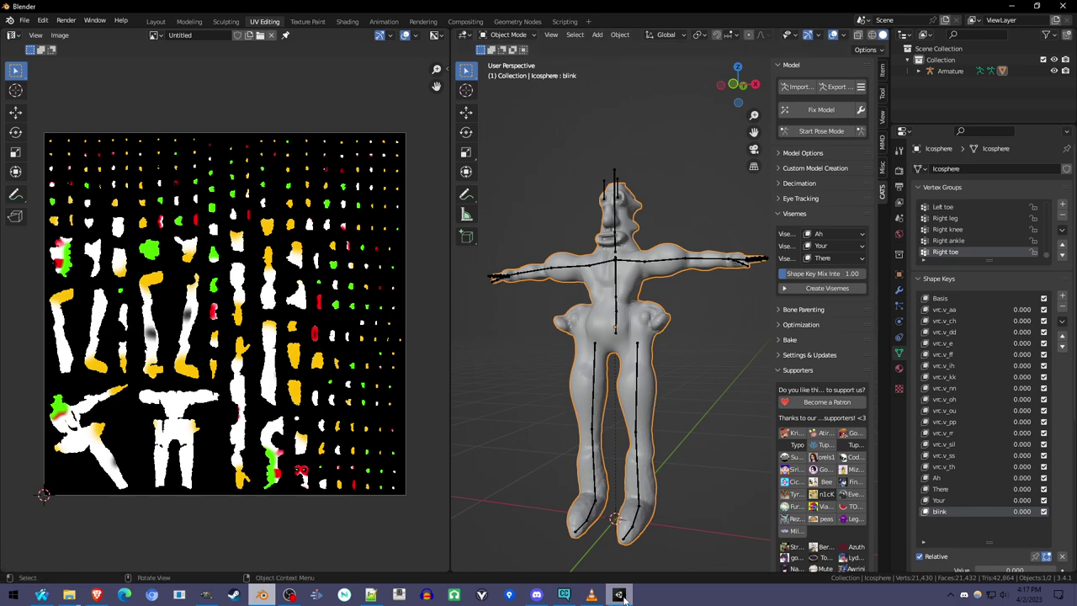
click(672, 269)
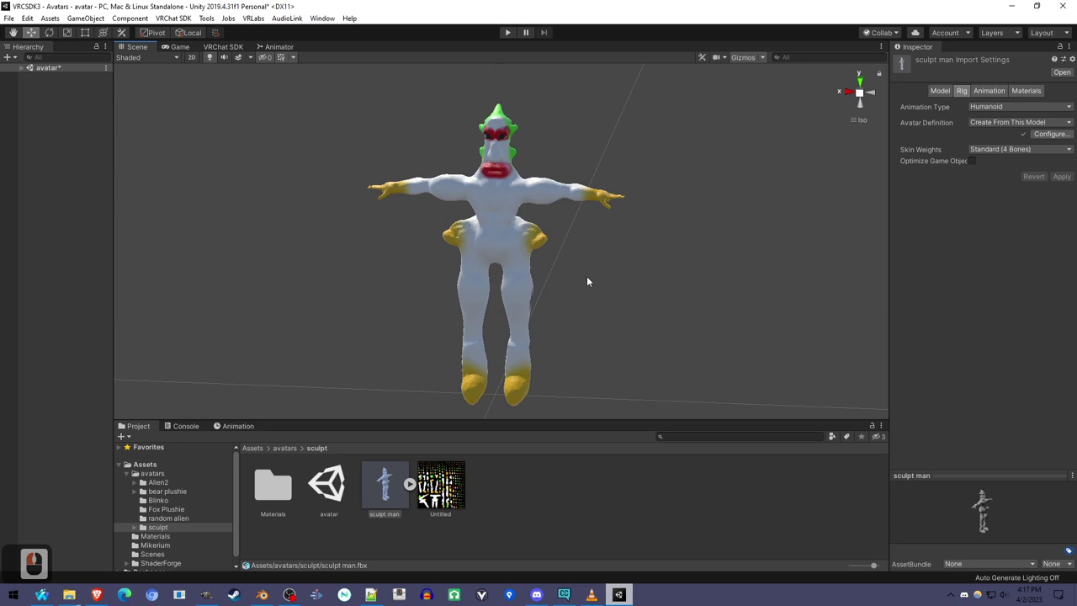
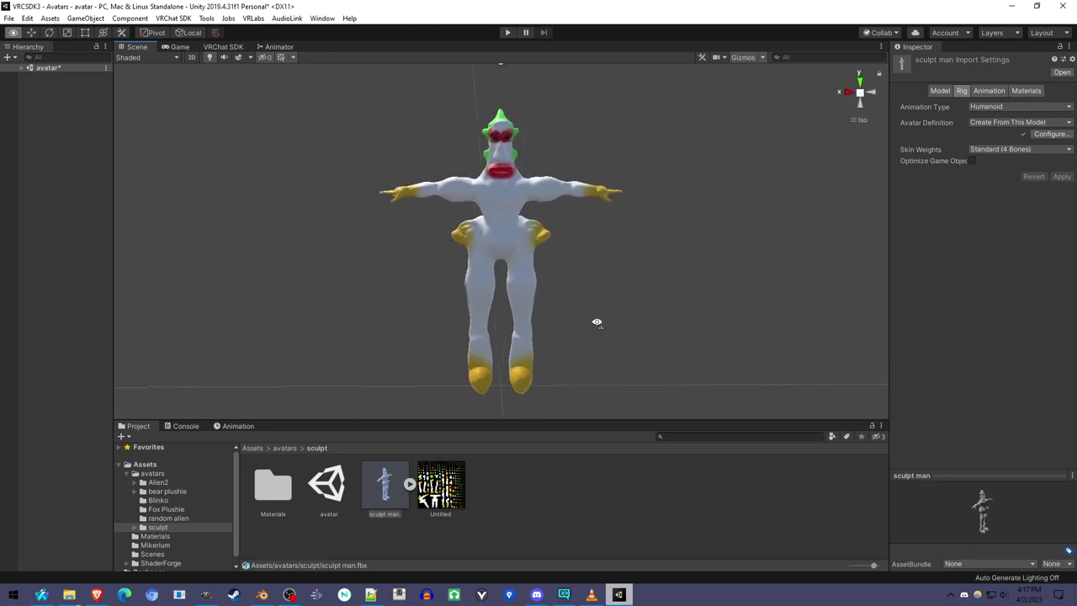
right_click(556, 330)
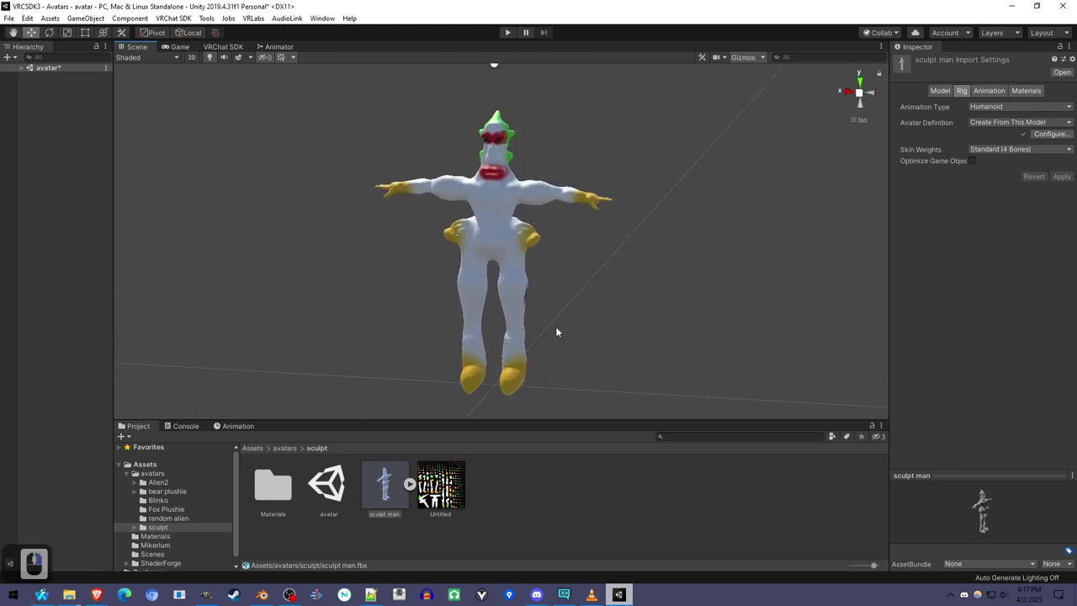